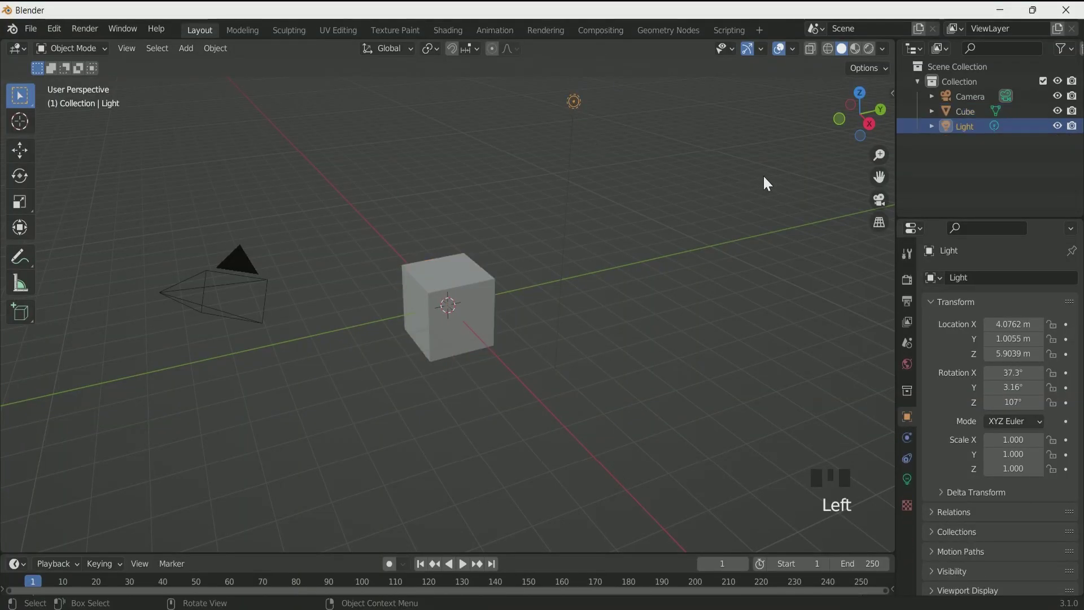
Assign a texture node to the world's colour input.
{"action": "left_click_drag", "start_coordinate": [977, 138], "coordinate": [913, 367]}
{"action": "left_click", "coordinate": [913, 367]}
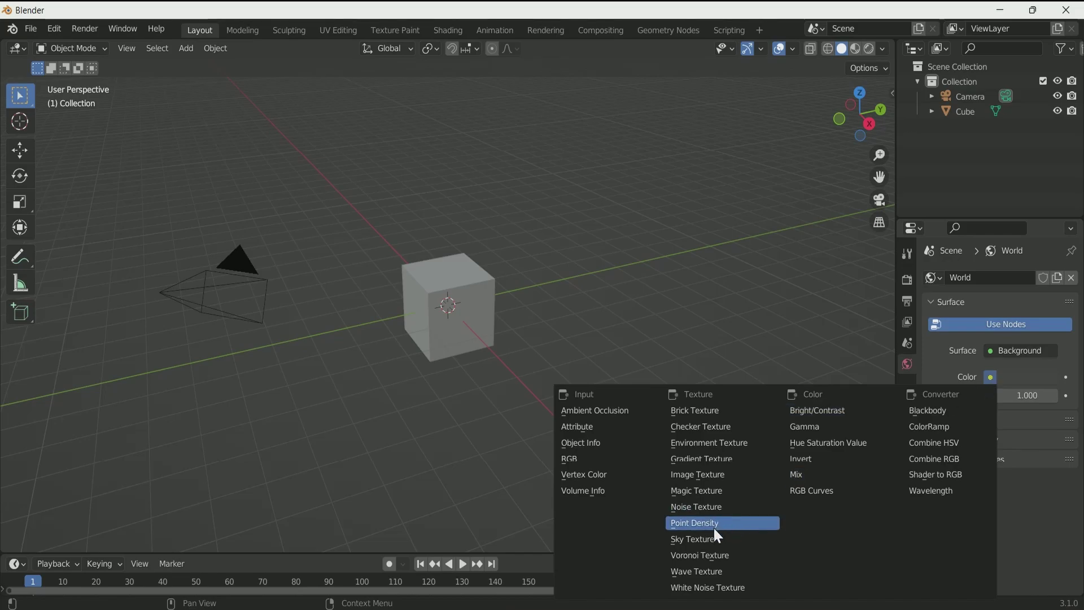
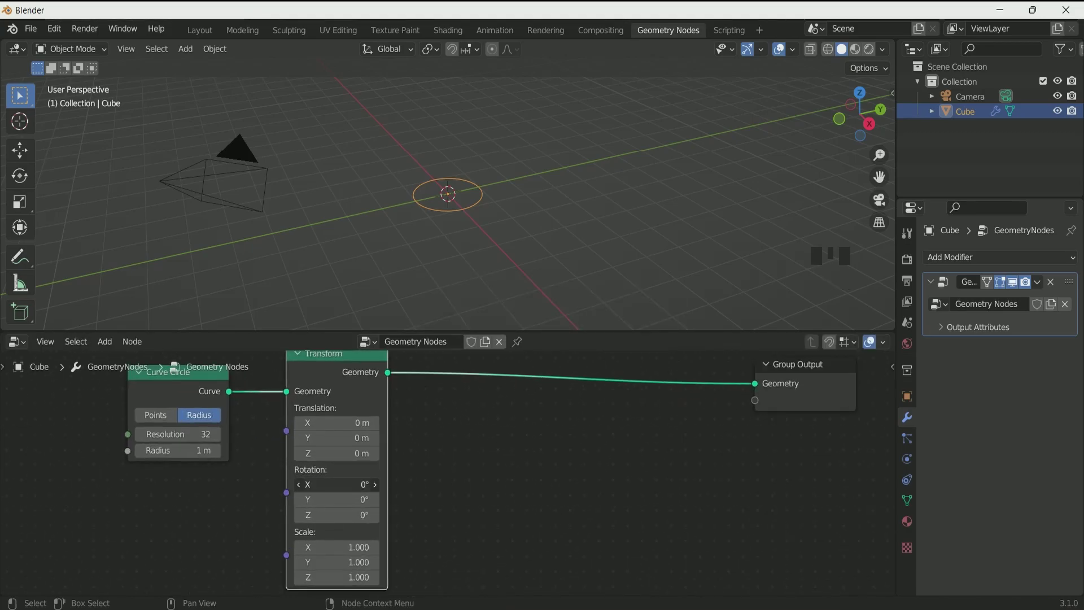
Rotate the Transform node 90° on X so the circle stands upright, checked from front view.
{"action": "left_click_drag", "start_coordinate": [354, 488], "coordinate": [477, 228]}
{"action": "key", "text": "KP_1"}
{"action": "scroll", "scroll_direction": "down", "scroll_amount": 3}
{"action": "scroll", "scroll_direction": "up", "scroll_amount": 3}
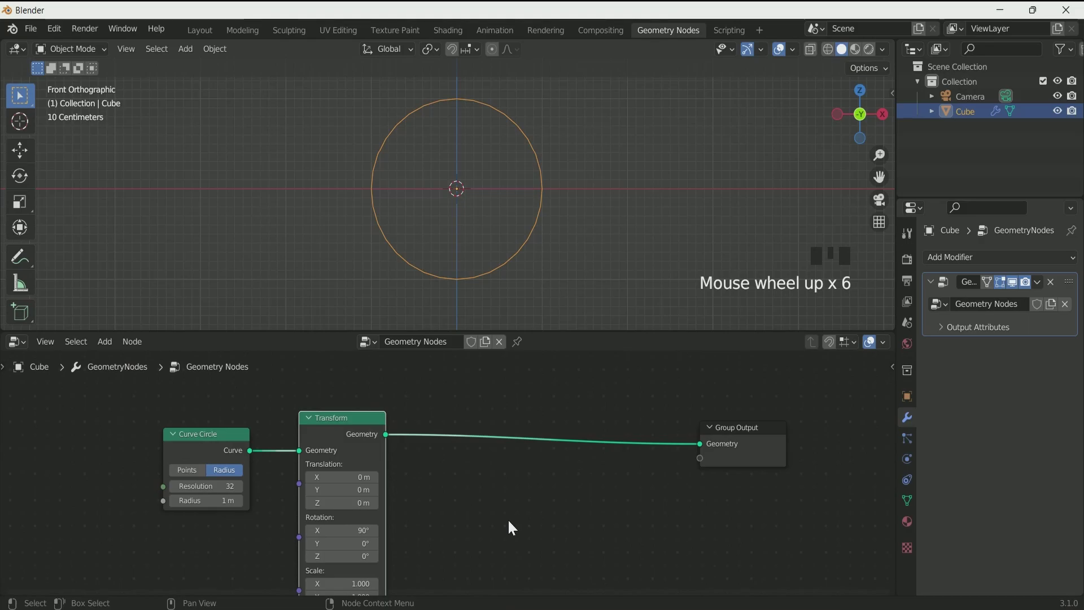
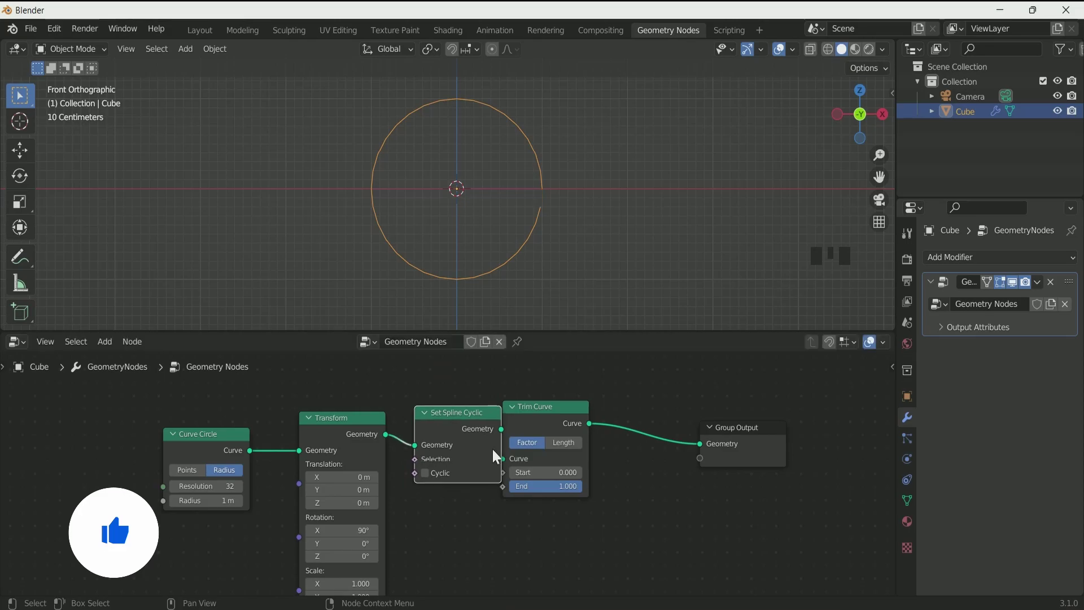
{"action": "scroll", "scroll_direction": "up", "scroll_amount": 3}
{"action": "left_click_drag", "start_coordinate": [587, 209], "coordinate": [572, 209]}
{"action": "scroll", "scroll_direction": "up", "scroll_amount": 3}
{"action": "scroll", "scroll_direction": "down", "scroll_amount": 3}
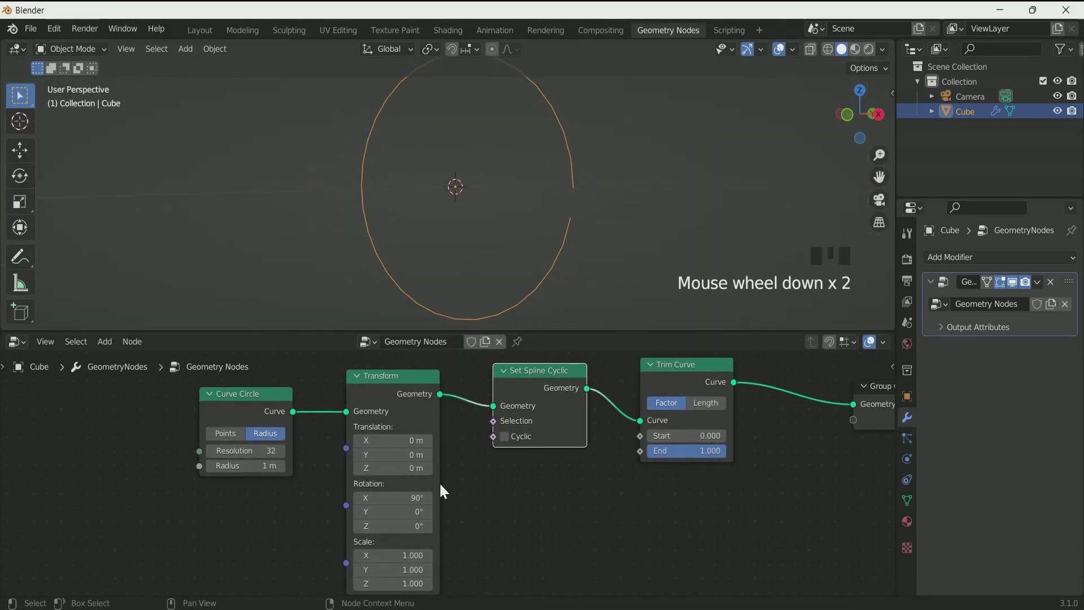
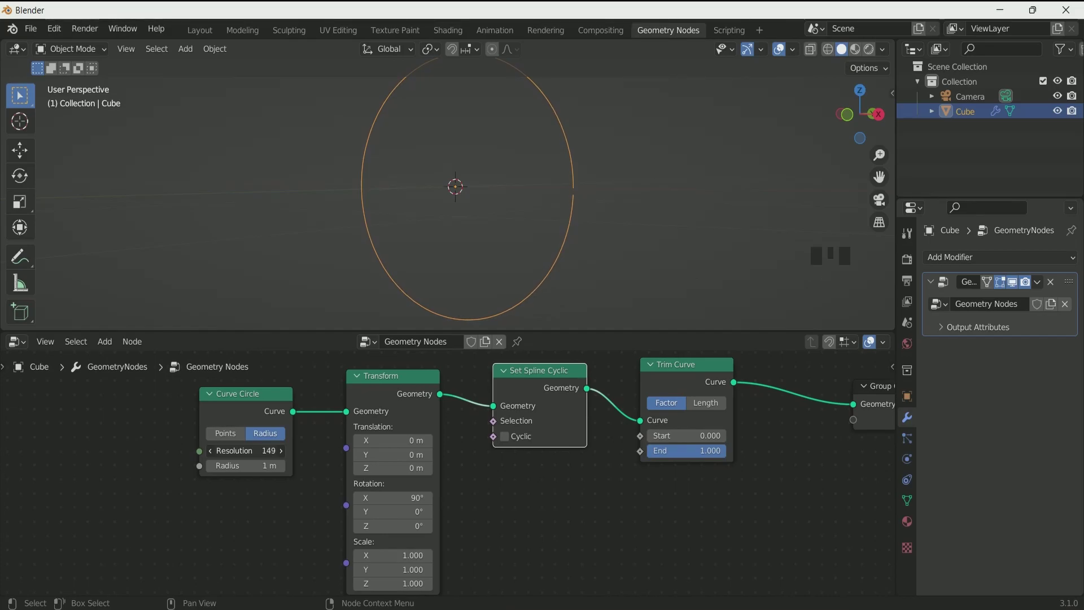
Raise the Curve Circle resolution to 130 points.
{"action": "left_click_drag", "start_coordinate": [283, 459], "coordinate": [586, 208]}
{"action": "scroll", "scroll_direction": "up", "scroll_amount": 3}
{"action": "scroll", "scroll_direction": "down", "scroll_amount": 3}
{"action": "middle_click", "coordinate": [600, 218]}
{"action": "scroll", "scroll_direction": "down", "scroll_amount": 3}
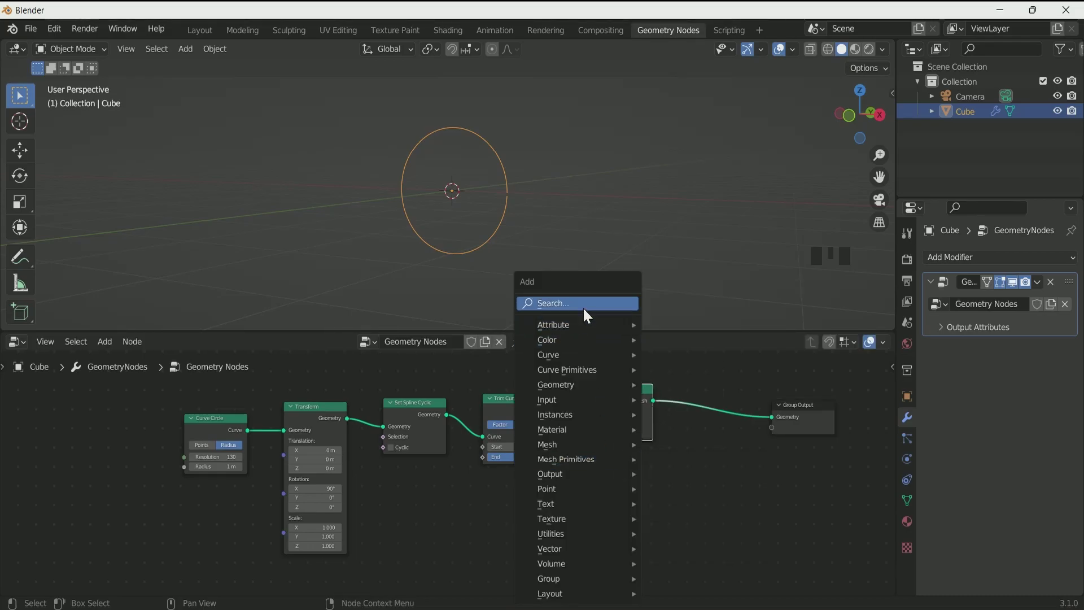
Add a Quadrilateral profile node below Curve to Mesh for the ring's tube section.
{"action": "key", "text": "shift+a"}
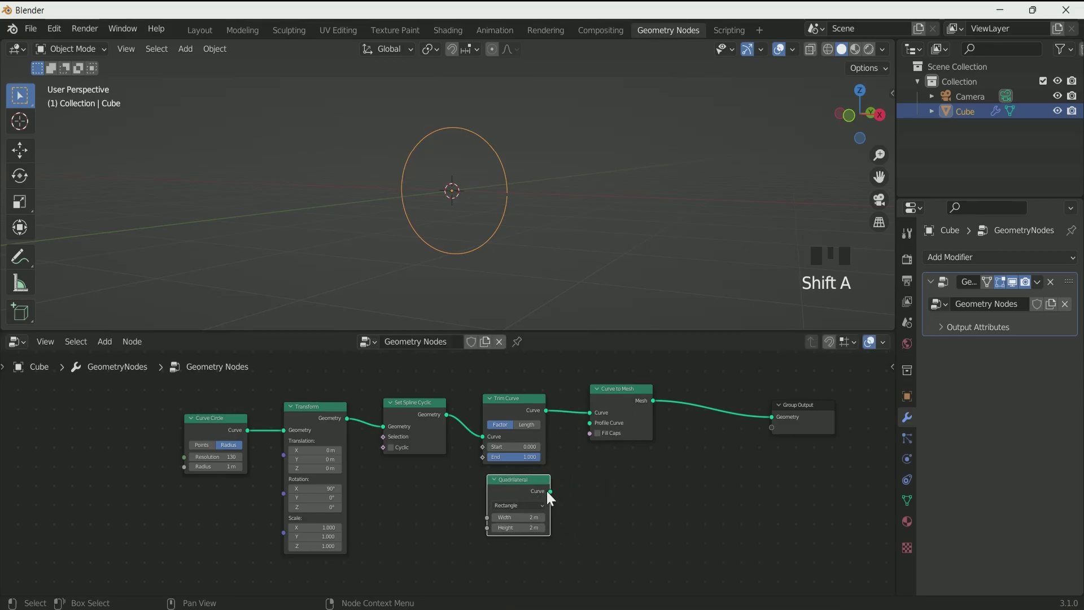
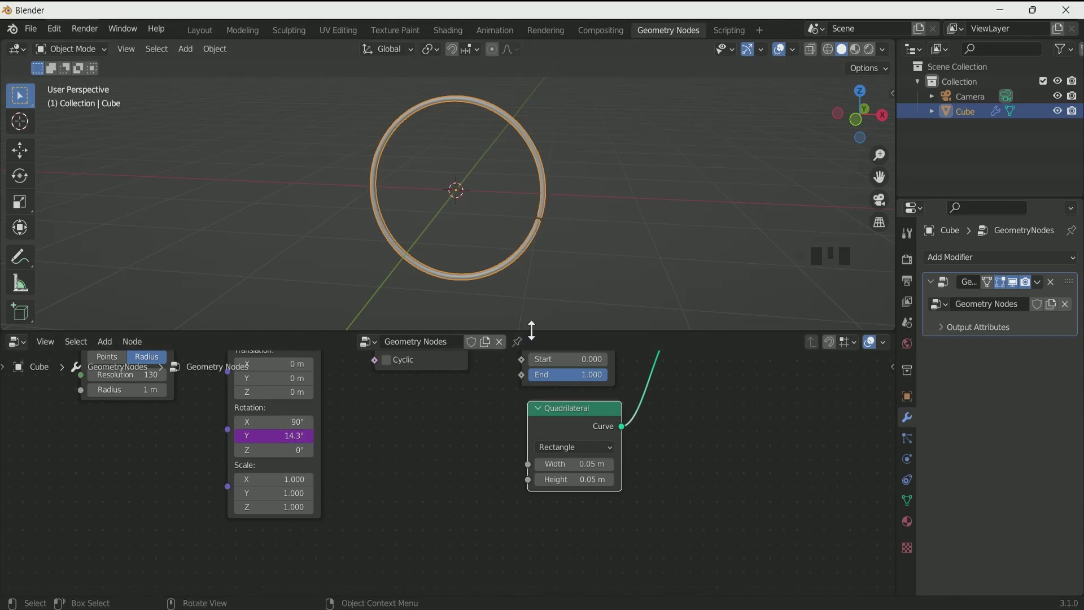
Keyframe the ring's Y rotation at 358° on a later frame and play back the spin.
{"action": "key", "text": "space"}
{"action": "key", "text": "space"}
{"action": "left_click_drag", "start_coordinate": [10, 551], "coordinate": [299, 569]}
{"action": "key", "text": "space"}
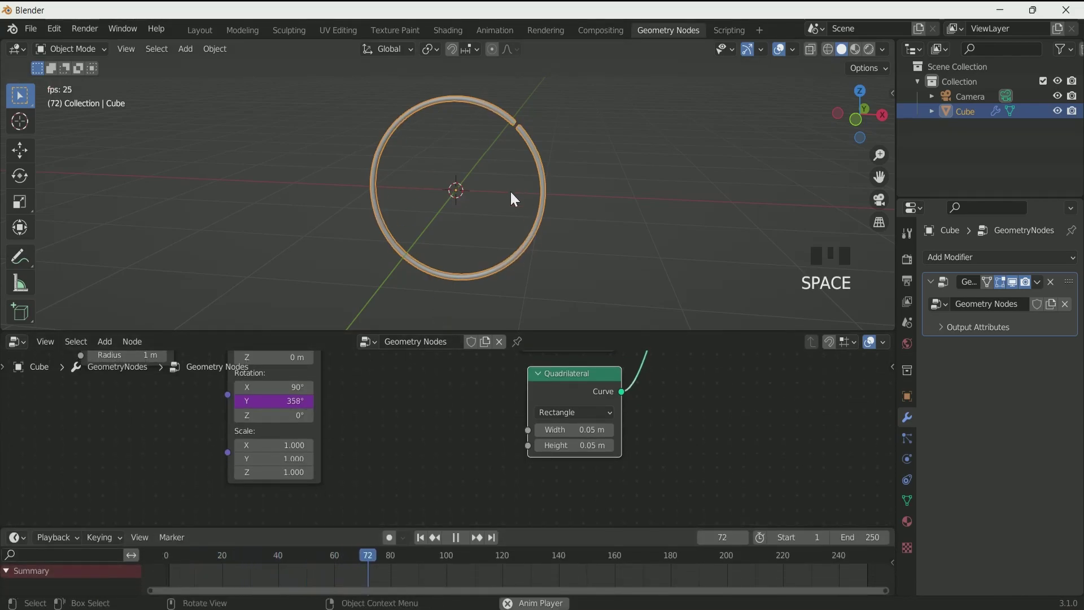
{"action": "key", "text": "space"}
{"action": "left_click_drag", "start_coordinate": [427, 547], "coordinate": [691, 409]}
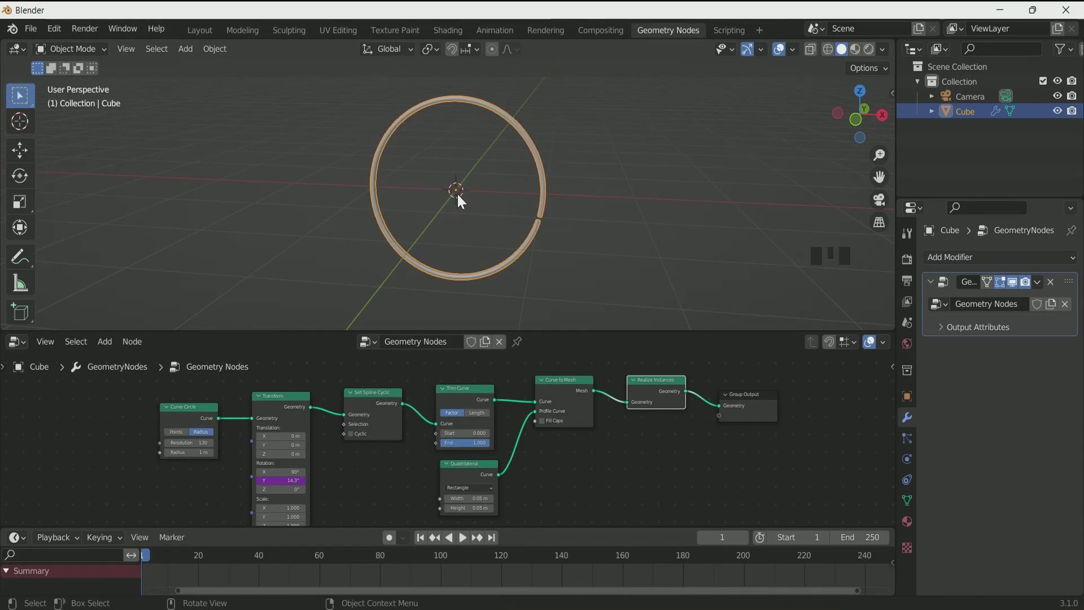
Add a Realize Instances node after Curve to Mesh and view the ring from the front.
{"action": "left_click", "coordinate": [595, 323]}
{"action": "scroll", "scroll_direction": "up", "scroll_amount": 3}
{"action": "left_click_drag", "start_coordinate": [591, 323], "coordinate": [703, 287]}
{"action": "key", "text": "KP_1"}
{"action": "scroll", "scroll_direction": "up", "scroll_amount": 3}
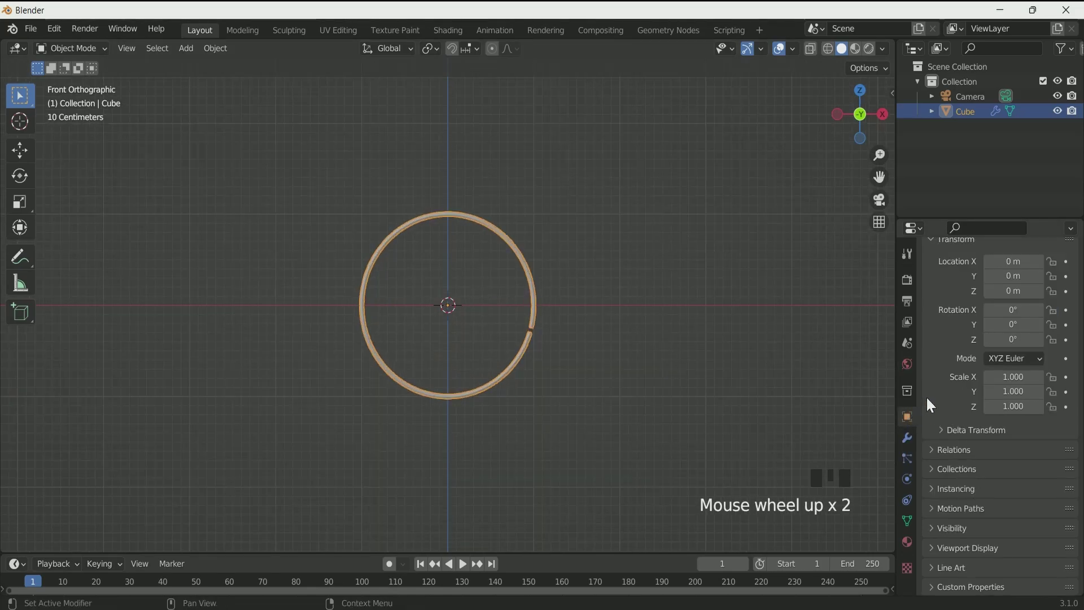
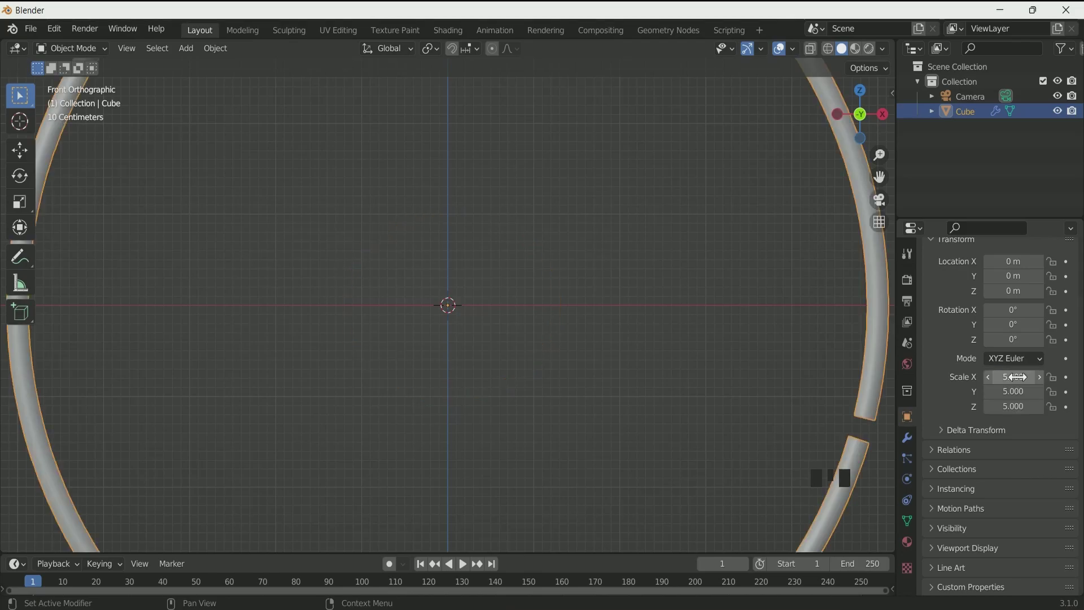
Scale the ring object to 5 on all axes.
{"action": "key", "text": "Return"}
{"action": "scroll", "scroll_direction": "down", "scroll_amount": 3}
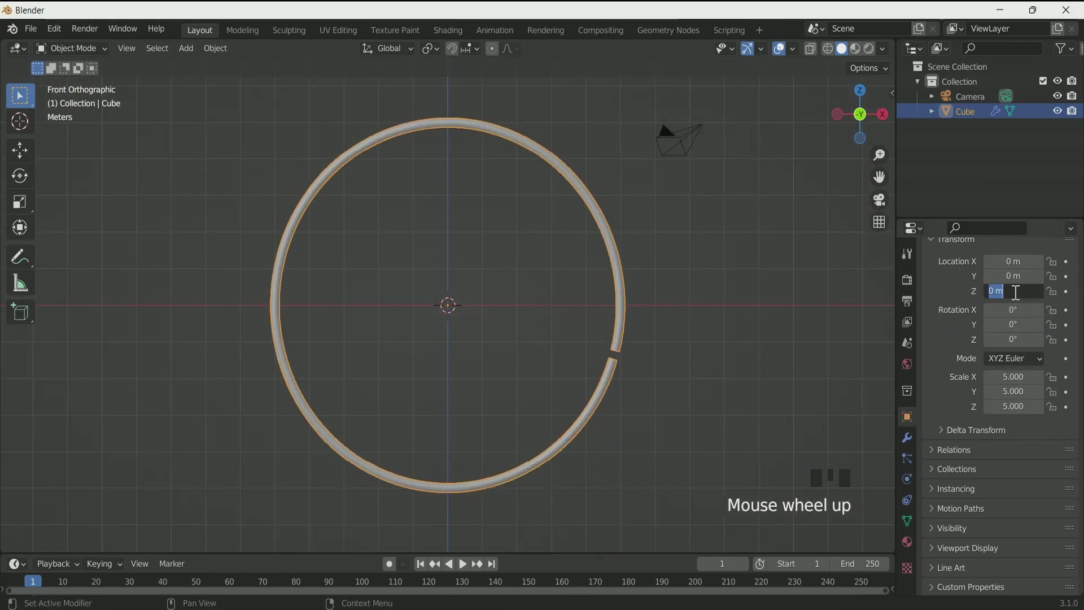
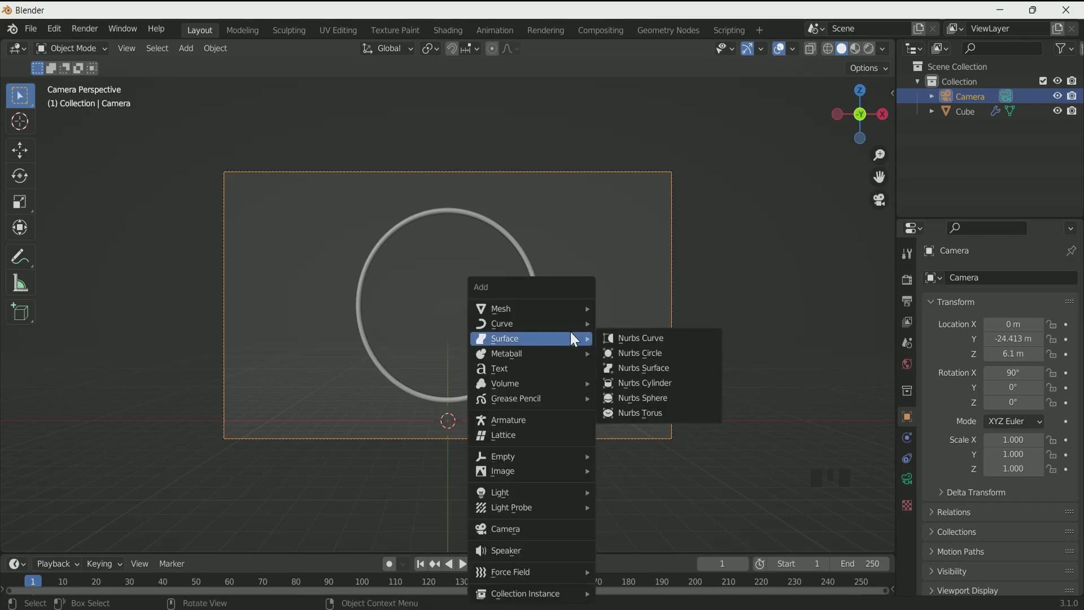
Add a plane and enlarge it to 8.852 as an upright backdrop at Z 6.1 m.
{"action": "key", "text": "shift+a"}
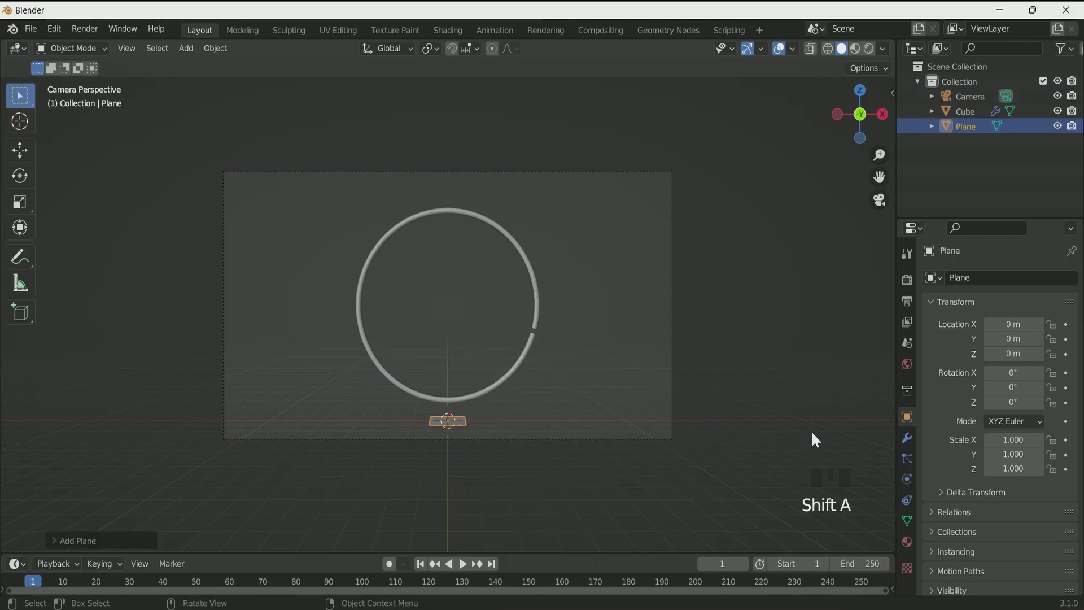
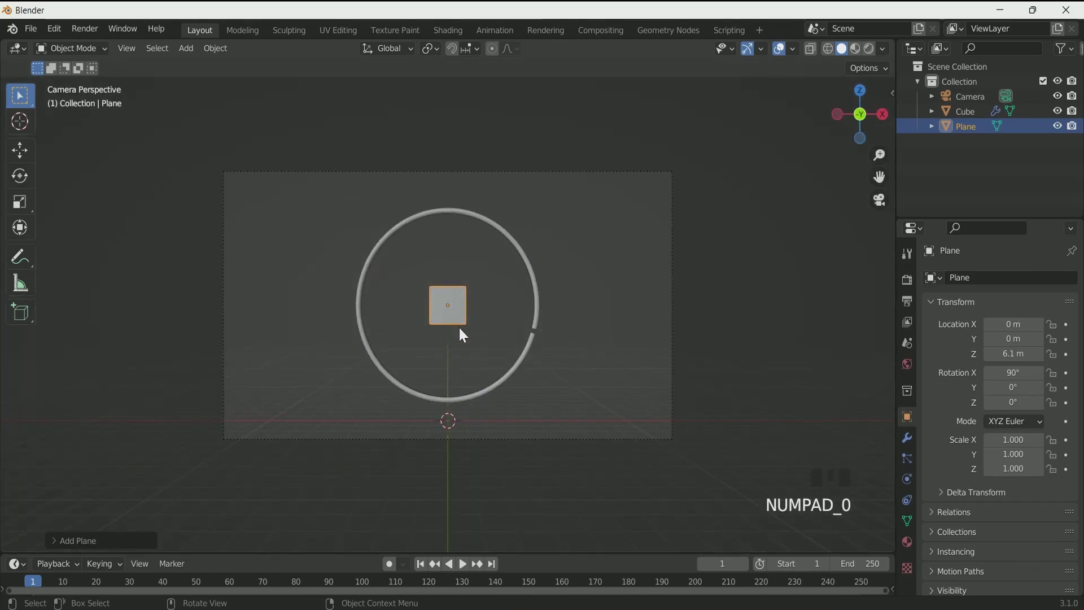
{"action": "key", "text": "s"}
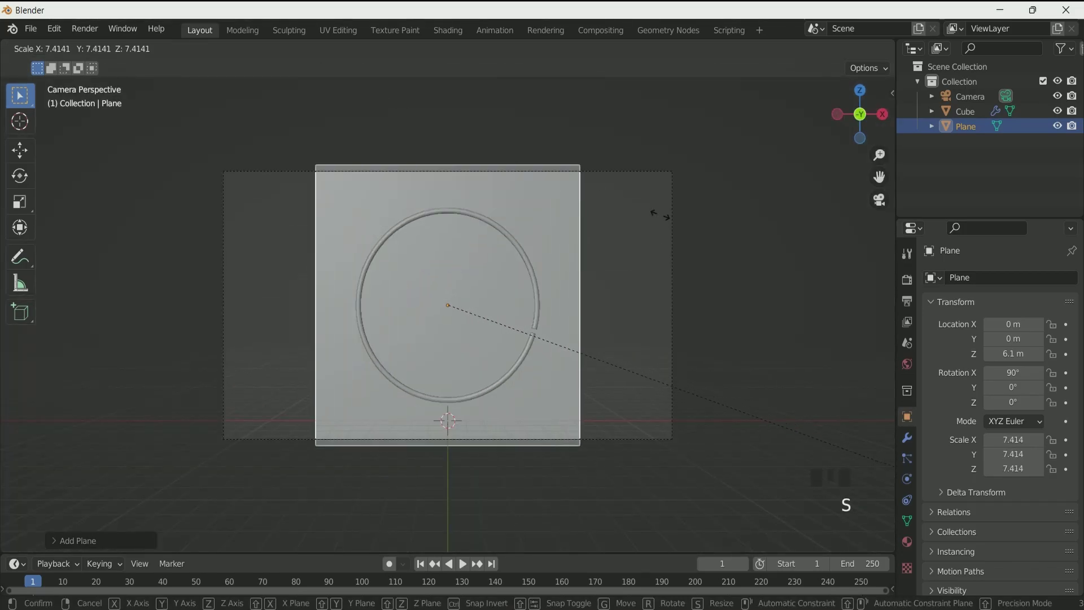
{"action": "scroll", "scroll_direction": "down", "scroll_amount": 3}
{"action": "middle_click", "coordinate": [816, 311]}
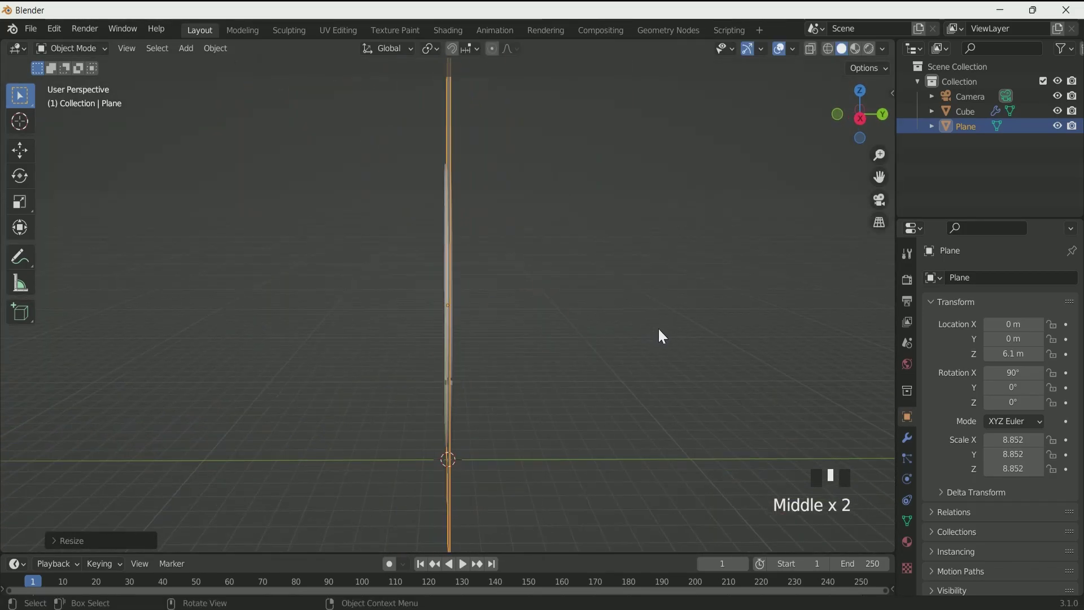
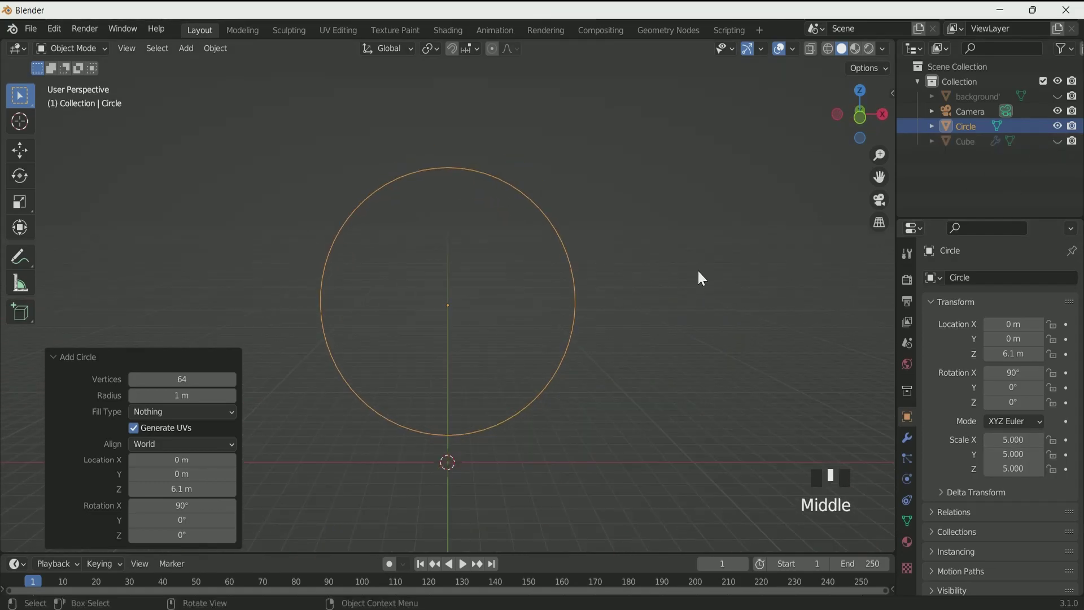
Hide the ring and fill the circle with a face in Edit Mode.
{"action": "key", "text": "KP_1"}
{"action": "key", "text": "Tab"}
{"action": "key", "text": "a"}
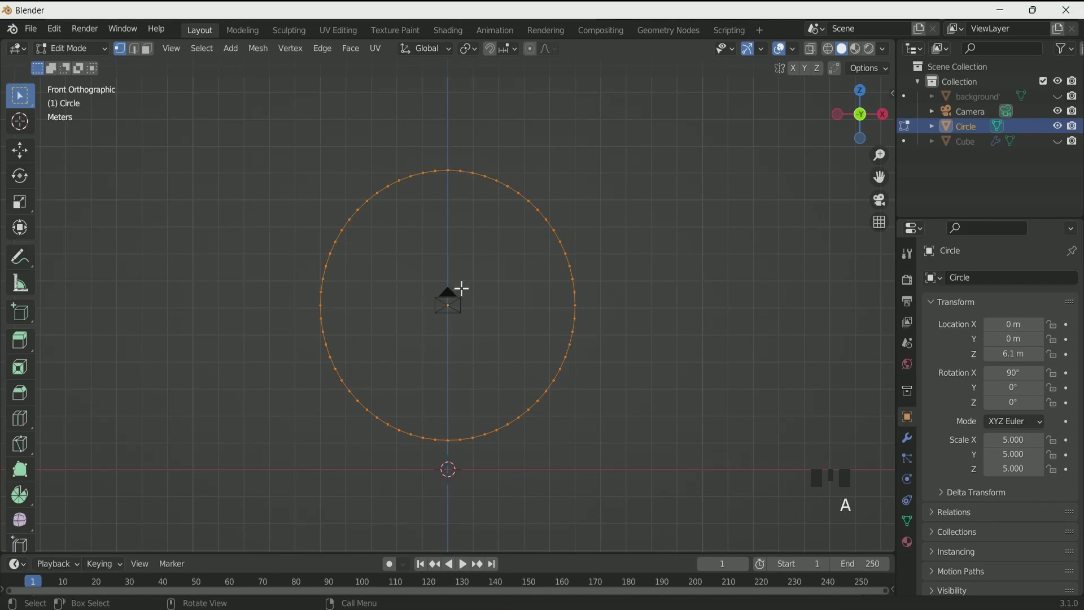
{"action": "key", "text": "f"}
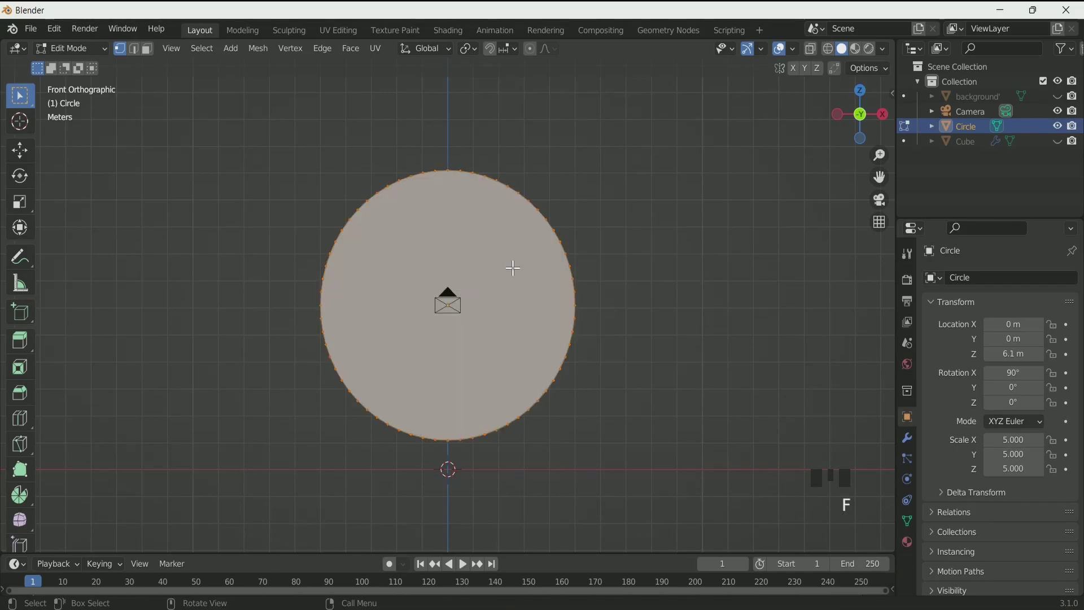
{"action": "key", "text": "Tab"}
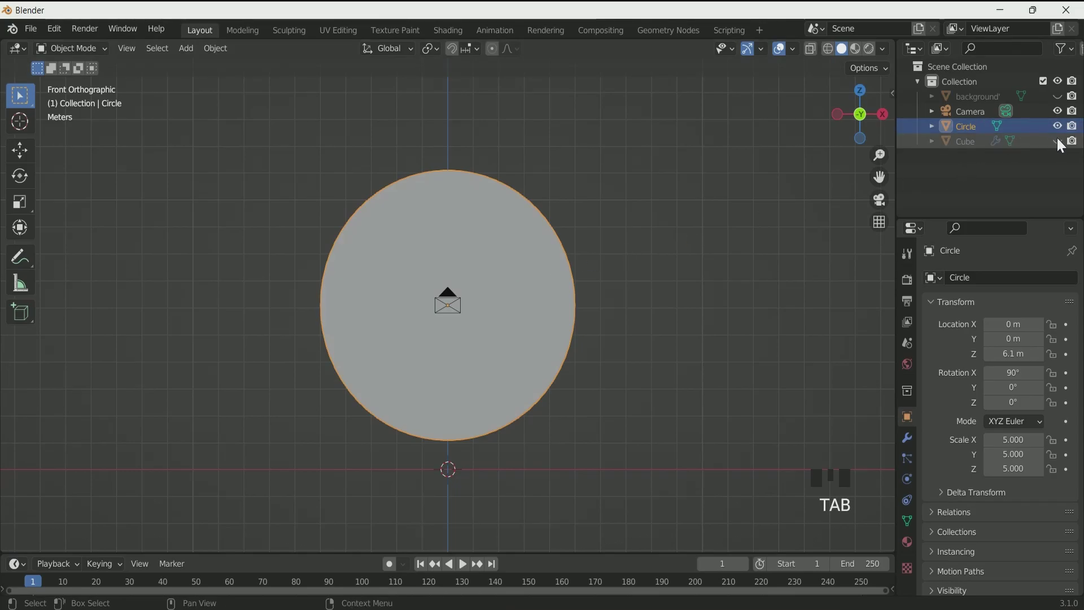
In the Shading workspace, create a new material named Middle part for the circle.
{"action": "left_click", "coordinate": [1060, 140]}
{"action": "scroll", "scroll_direction": "up", "scroll_amount": 3}
{"action": "middle_click", "coordinate": [540, 269]}
{"action": "scroll", "scroll_direction": "down", "scroll_amount": 3}
{"action": "scroll", "scroll_direction": "up", "scroll_amount": 3}
{"action": "left_click_drag", "start_coordinate": [694, 227], "coordinate": [446, 37]}
{"action": "left_click", "coordinate": [447, 37]}
{"action": "scroll", "scroll_direction": "down", "scroll_amount": 3}
{"action": "key", "text": "KP_Decimal"}
{"action": "scroll", "scroll_direction": "up", "scroll_amount": 3}
{"action": "left_click_drag", "start_coordinate": [596, 189], "coordinate": [653, 166]}
{"action": "scroll", "scroll_direction": "down", "scroll_amount": 3}
{"action": "left_click_drag", "start_coordinate": [653, 167], "coordinate": [1058, 127]}
{"action": "left_click", "coordinate": [1057, 127]}
Add an Image Texture with Texture Coordinate and Mapping nodes for the Trees - 63364.mp4 movie, showing it in an Image Editor panel.
{"action": "scroll", "scroll_direction": "up", "scroll_amount": 3}
{"action": "key", "text": "KP_1"}
{"action": "scroll", "scroll_direction": "down", "scroll_amount": 3}
{"action": "left_click_drag", "start_coordinate": [558, 369], "coordinate": [597, 369]}
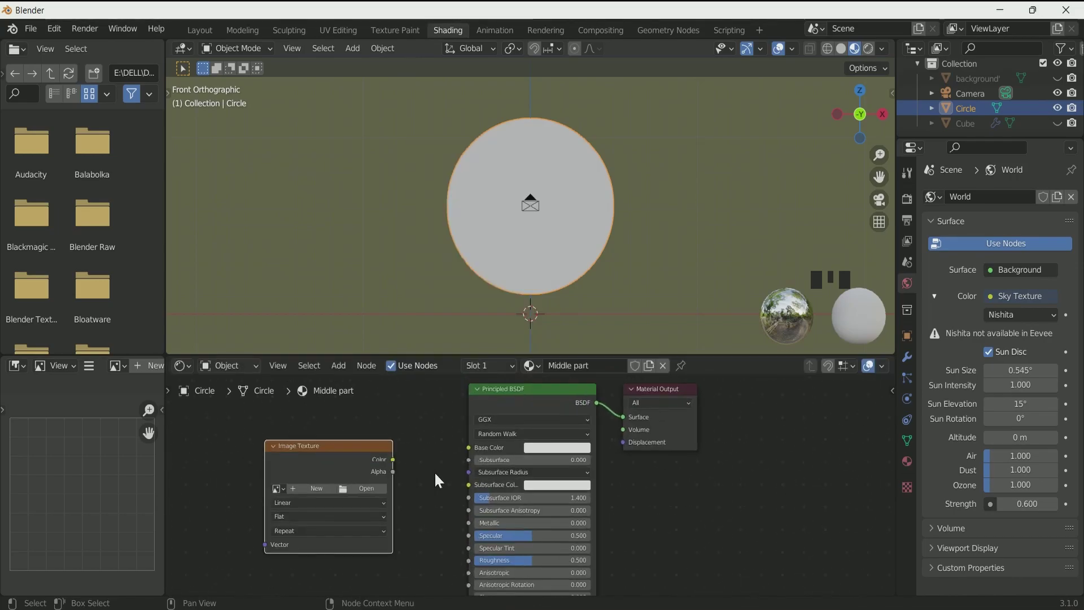
{"action": "left_click", "coordinate": [464, 450]}
{"action": "scroll", "scroll_direction": "down", "scroll_amount": 3}
{"action": "left_click", "coordinate": [468, 449]}
{"action": "key", "text": "ctrl+t"}
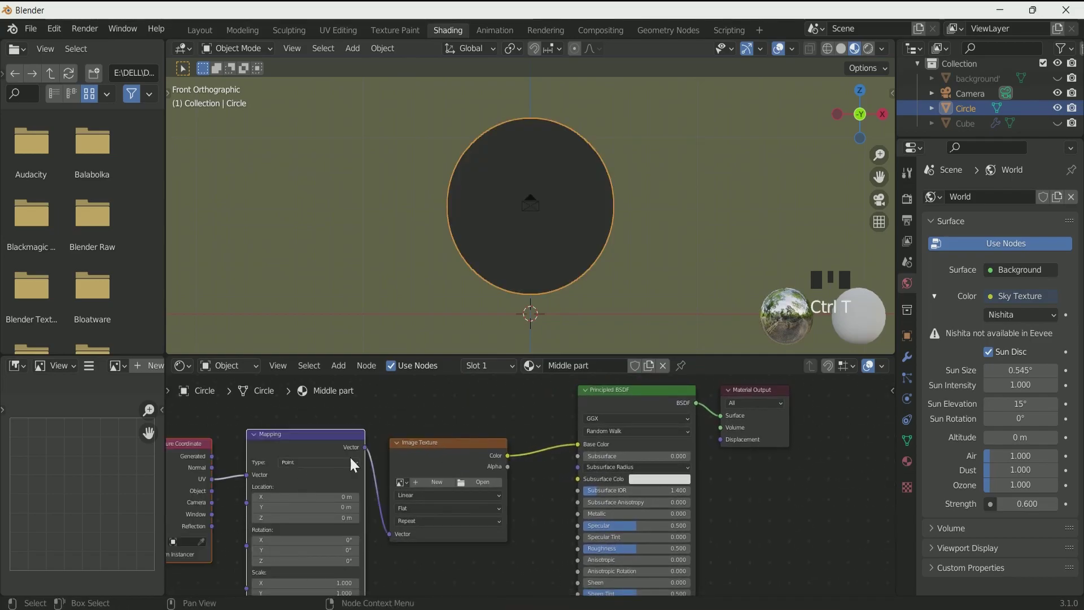
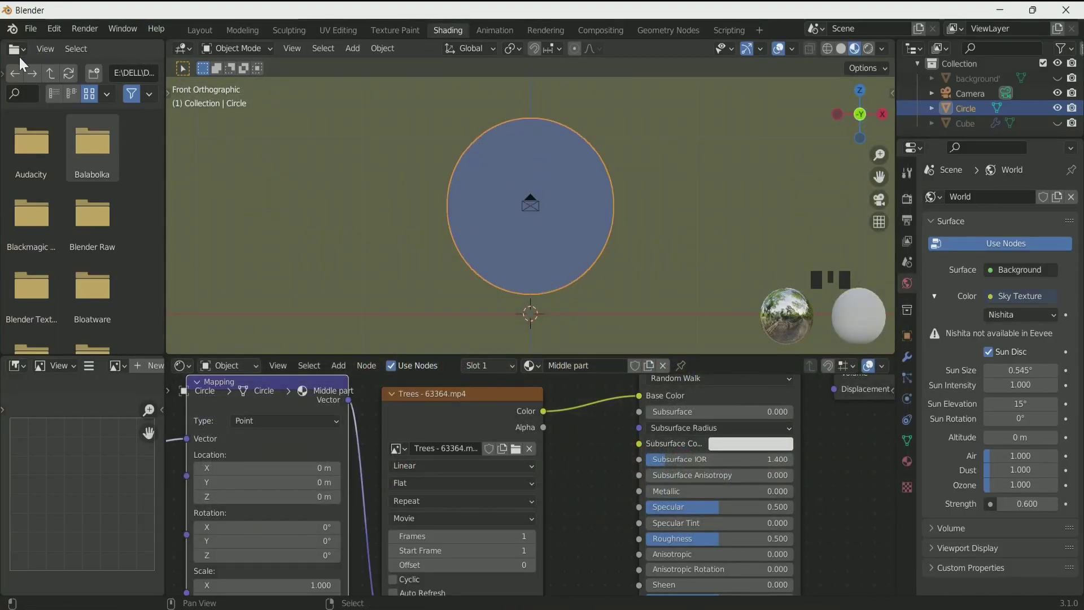
{"action": "left_click_drag", "start_coordinate": [38, 127], "coordinate": [556, 165]}
Rotate and enlarge the circle's UVs so the disc shows the snowy trees upright, then return to Object Mode.
{"action": "scroll", "scroll_direction": "down", "scroll_amount": 3}
{"action": "scroll", "scroll_direction": "up", "scroll_amount": 3}
{"action": "scroll", "scroll_direction": "down", "scroll_amount": 3}
{"action": "key", "text": "Tab"}
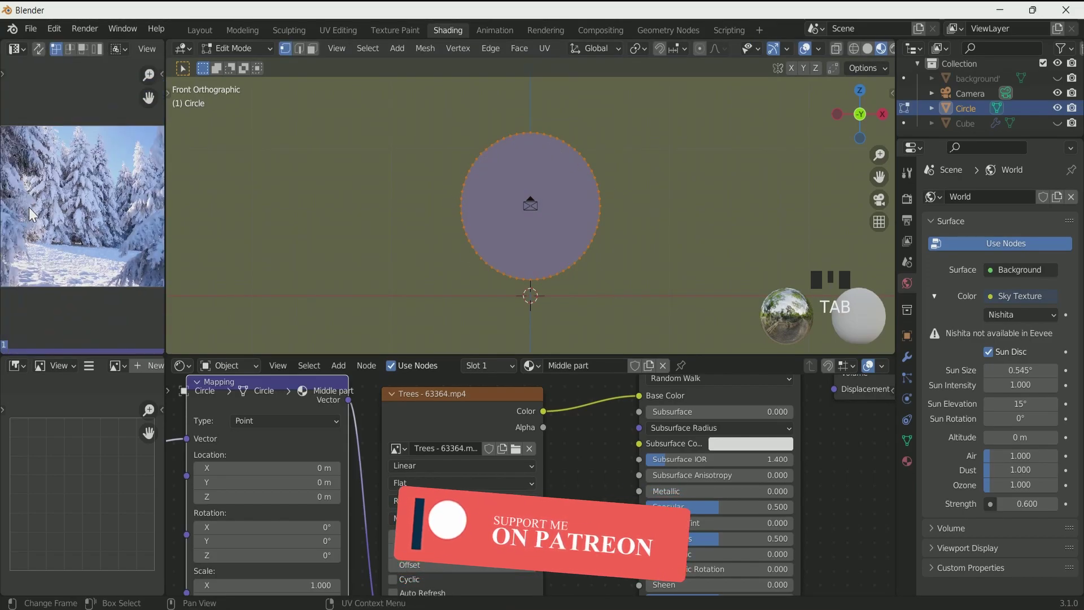
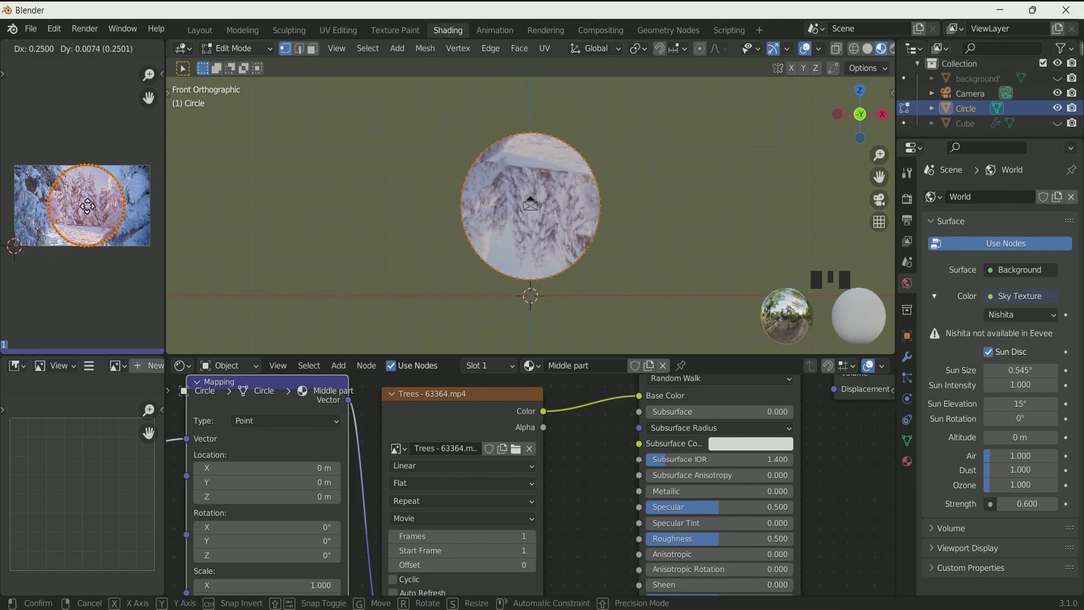
{"action": "key", "text": "s"}
{"action": "key", "text": "ctrl+z"}
{"action": "key", "text": "r"}
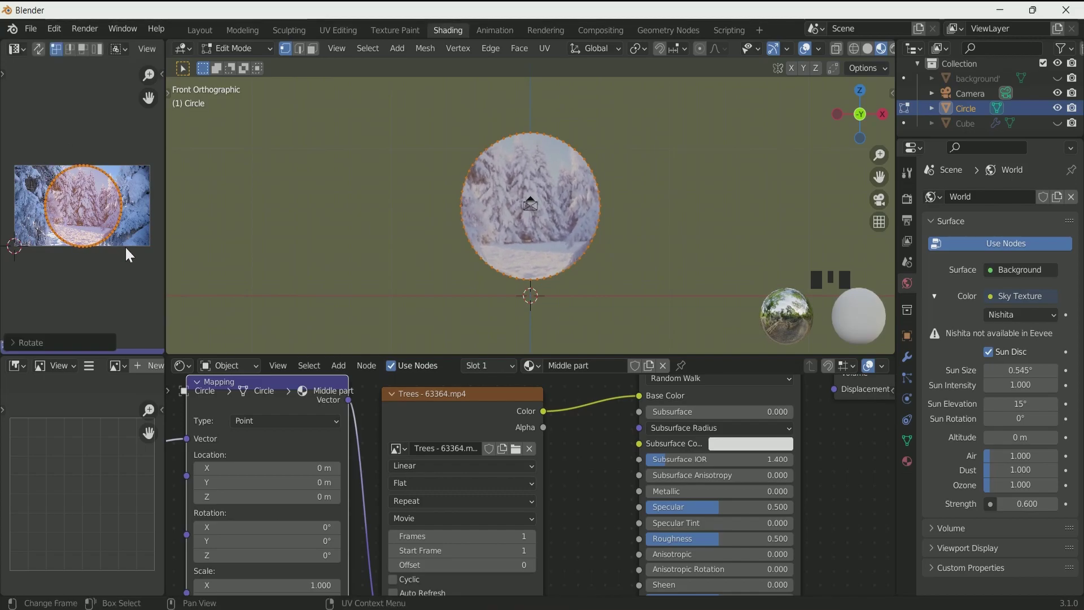
{"action": "key", "text": "s"}
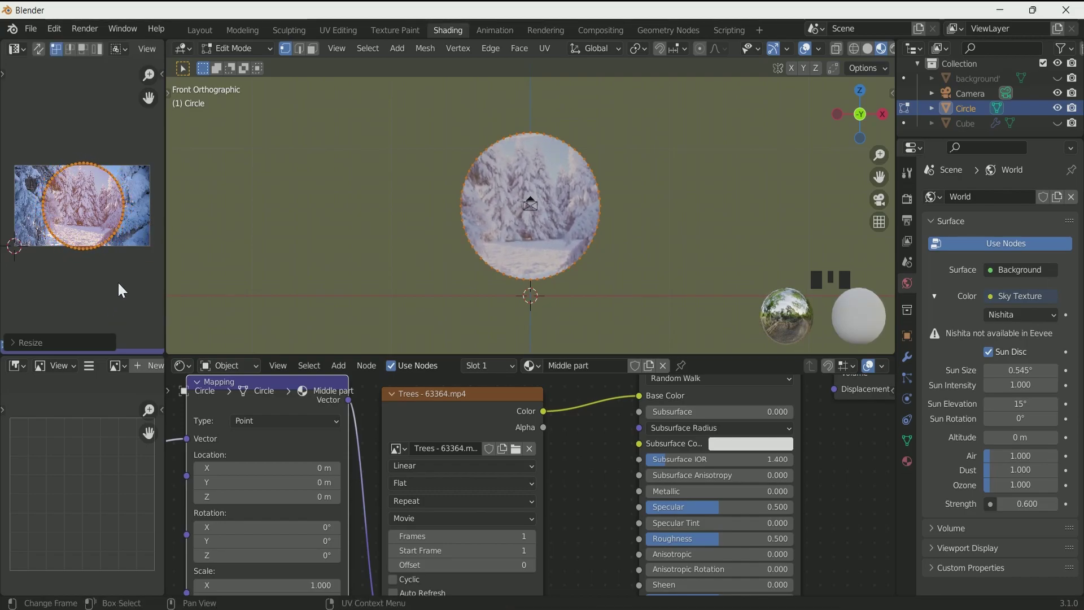
{"action": "key", "text": "Tab"}
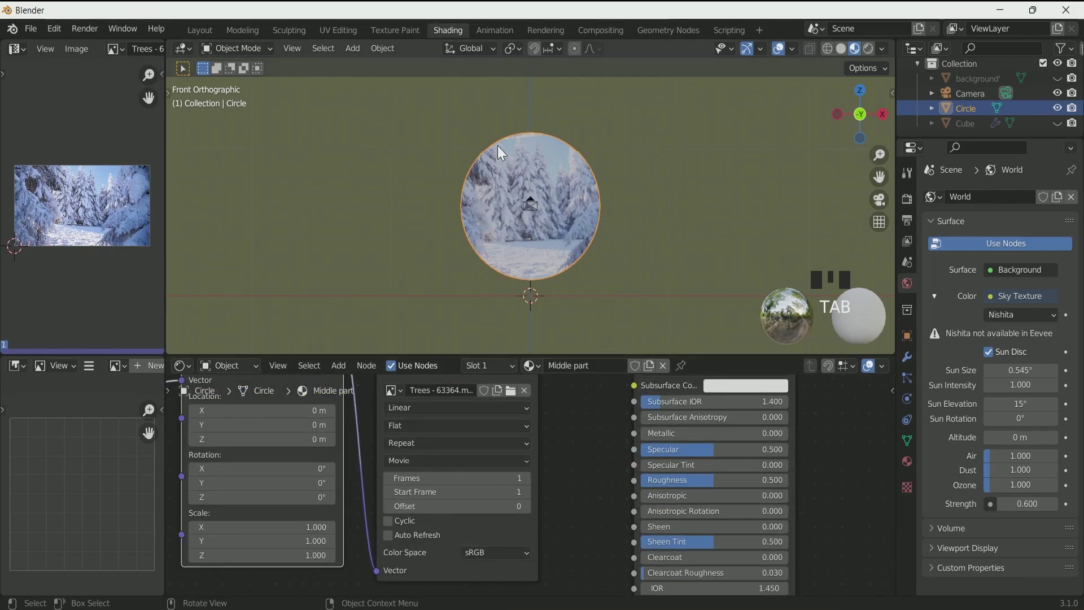
Enable Auto Refresh on the Trees movie texture.
{"action": "left_click", "coordinate": [389, 538]}
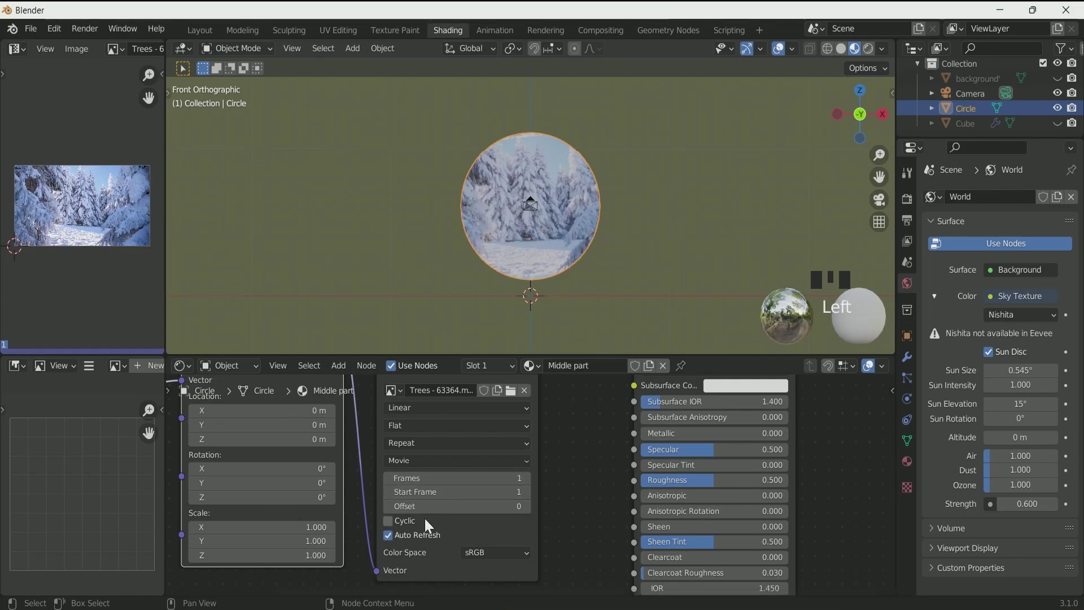
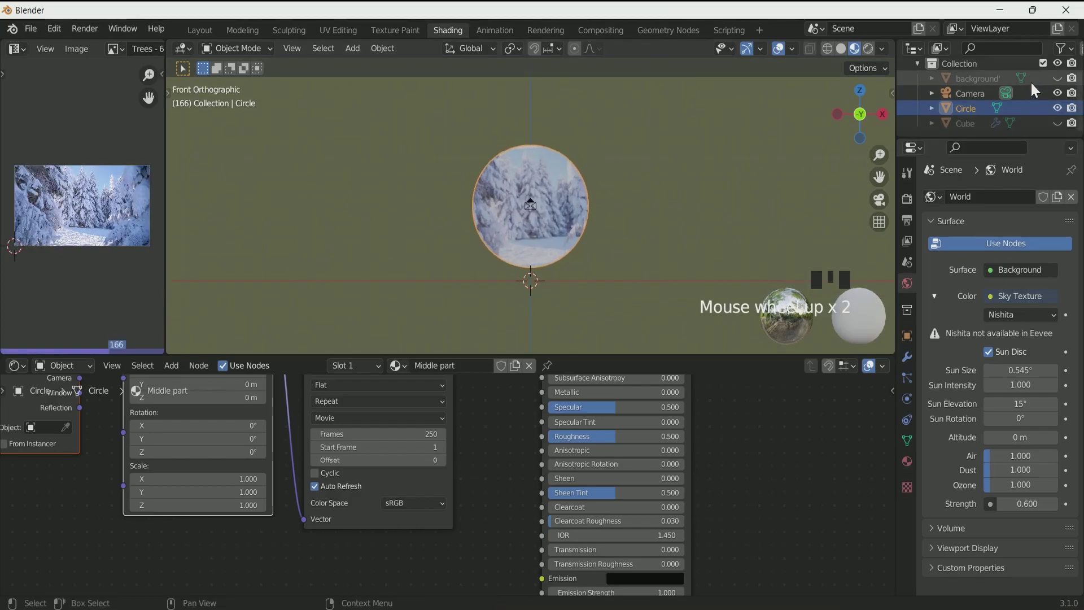
Give the background plane a new material with an Image Texture plus Texture Coordinate and Mapping feeding Base Color.
{"action": "left_click", "coordinate": [1061, 81]}
{"action": "left_click", "coordinate": [639, 149]}
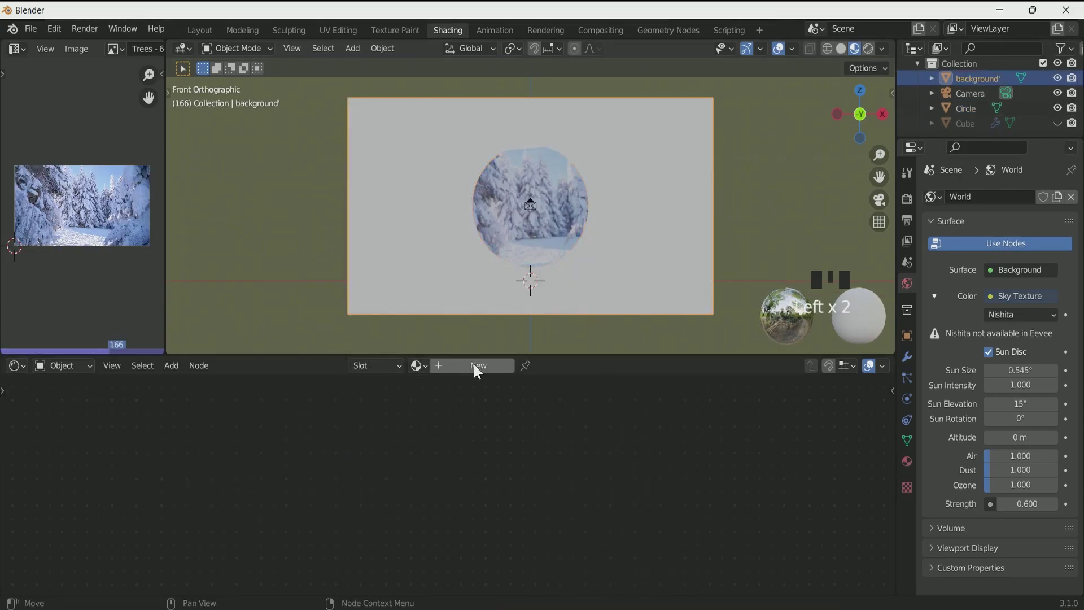
{"action": "left_click_drag", "start_coordinate": [477, 368], "coordinate": [466, 369]}
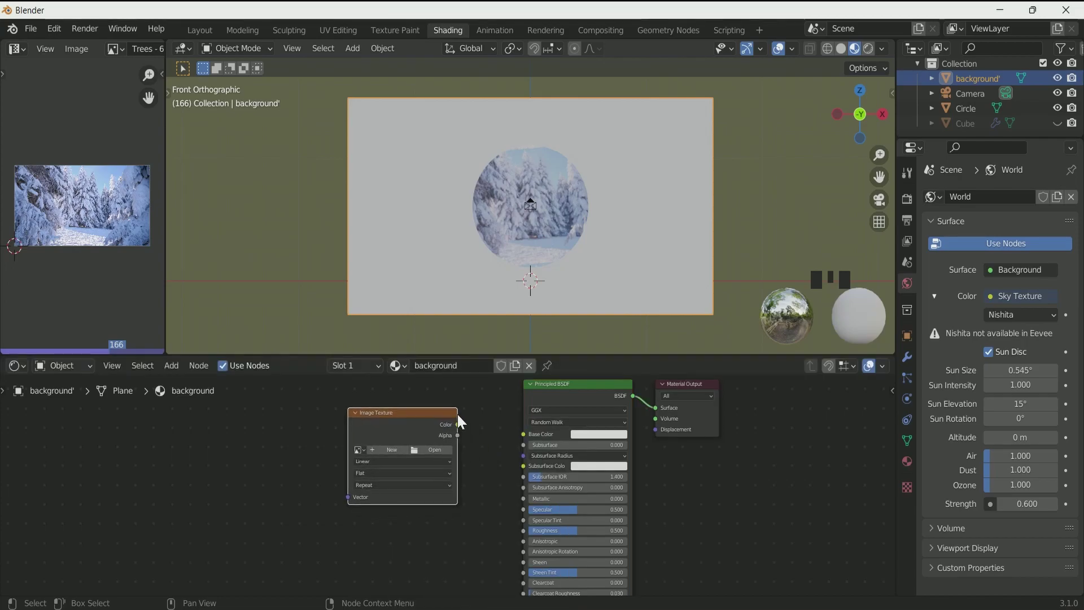
{"action": "left_click_drag", "start_coordinate": [527, 443], "coordinate": [387, 423]}
{"action": "key", "text": "ctrl+t"}
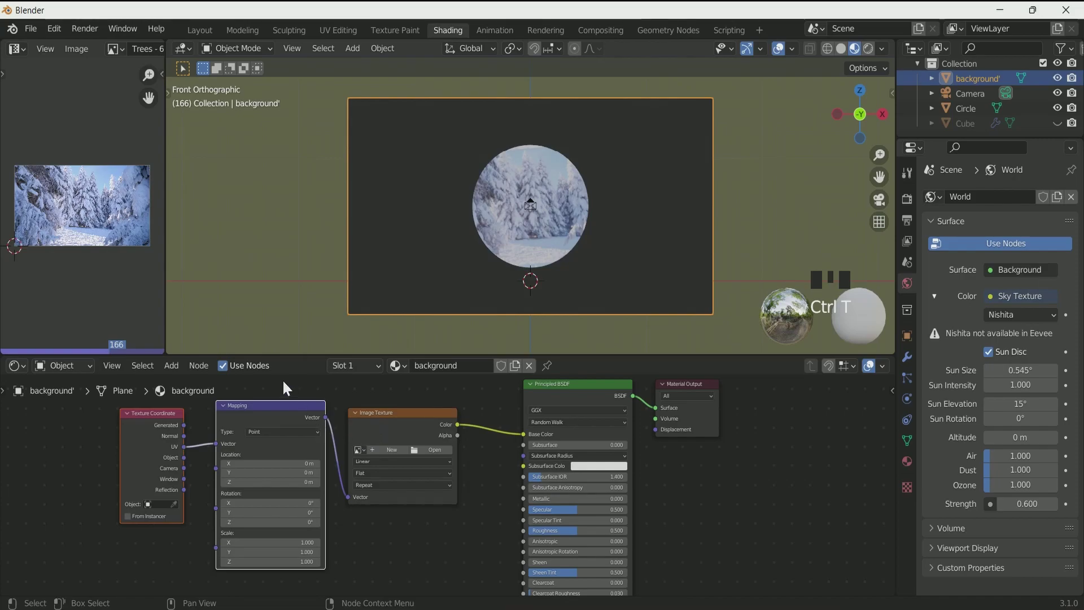
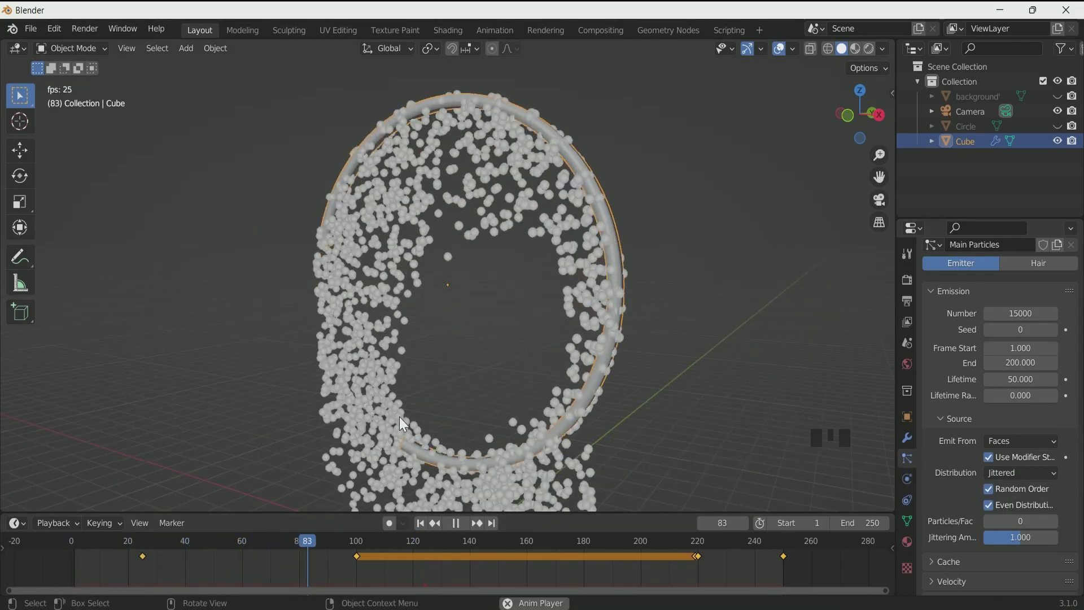
Make the ring particles emit from frame 25 to 250 with lifetime 5 and lifetime randomness 1.
{"action": "key", "text": "space"}
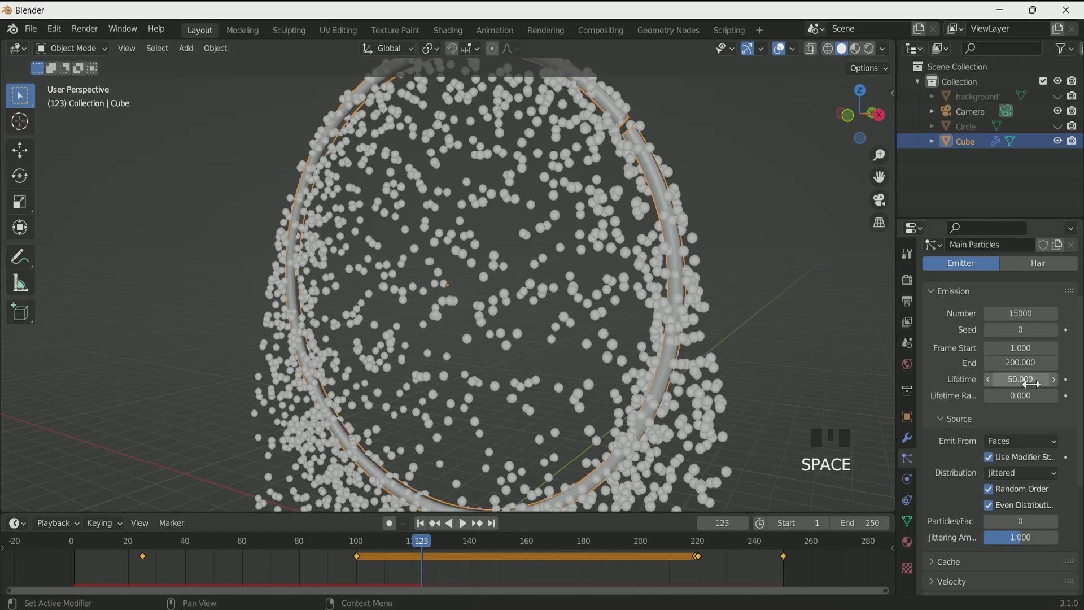
{"action": "left_click_drag", "start_coordinate": [1025, 350], "coordinate": [425, 527]}
{"action": "key", "text": "space"}
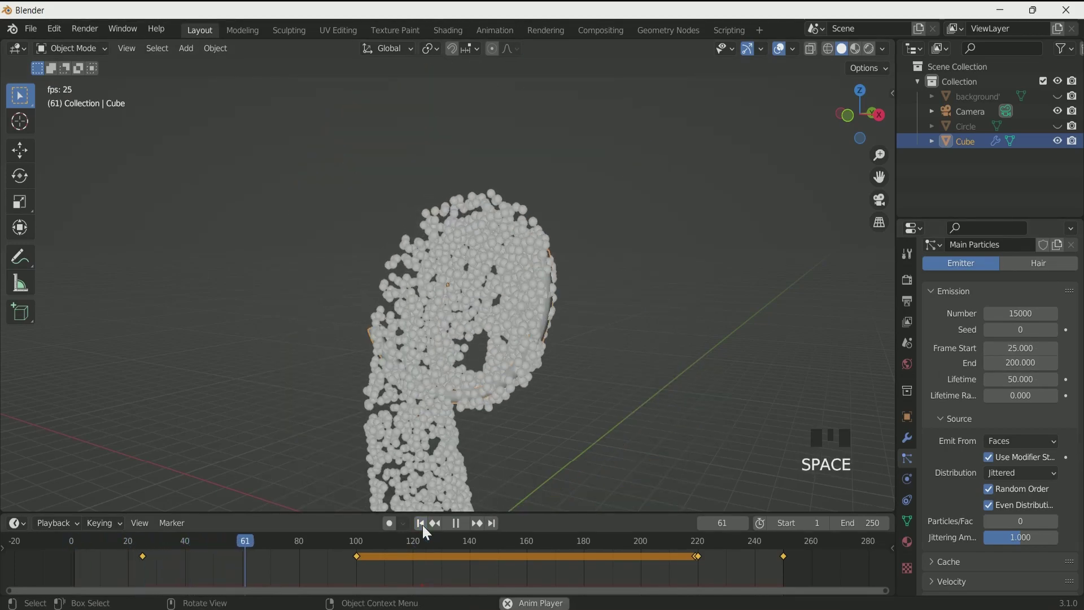
{"action": "left_click_drag", "start_coordinate": [952, 424], "coordinate": [891, 357]}
{"action": "scroll", "scroll_direction": "down", "scroll_amount": 3}
{"action": "scroll", "scroll_direction": "down", "scroll_amount": 3}
{"action": "left_click_drag", "start_coordinate": [974, 508], "coordinate": [962, 366]}
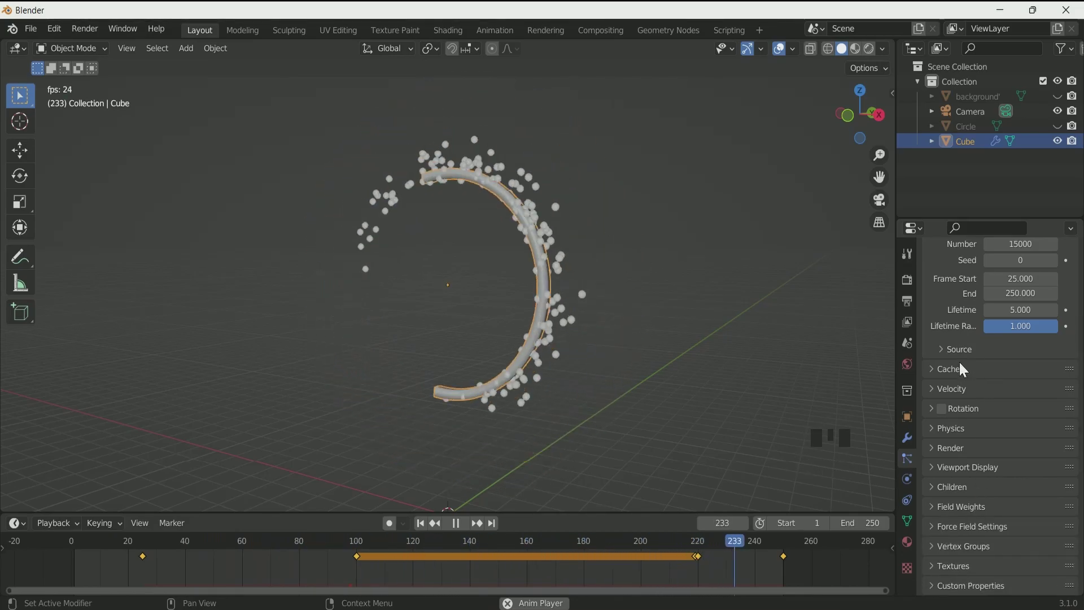
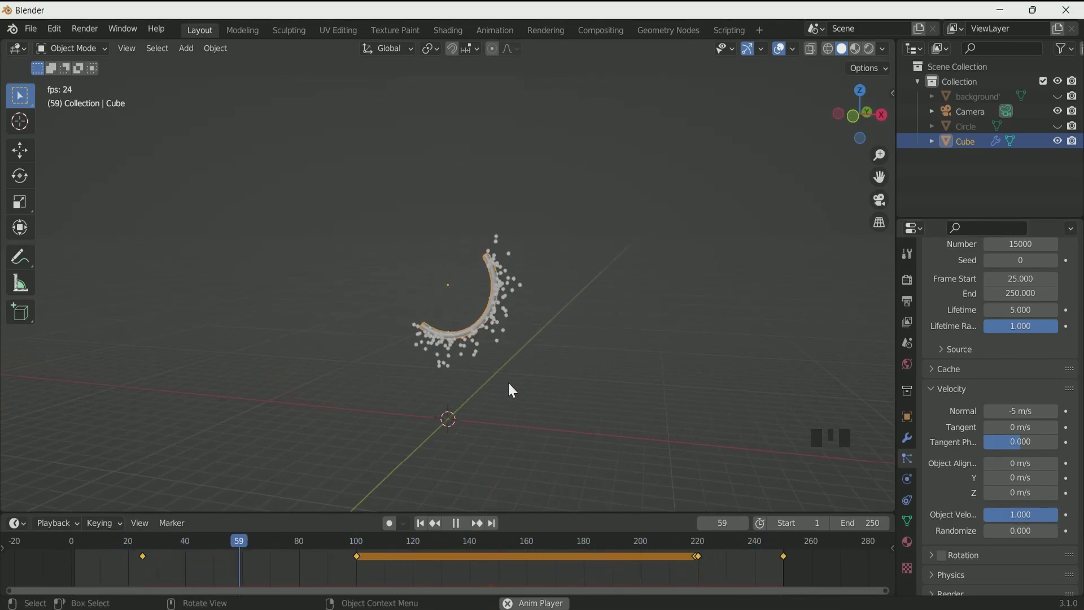
{"action": "key", "text": "space"}
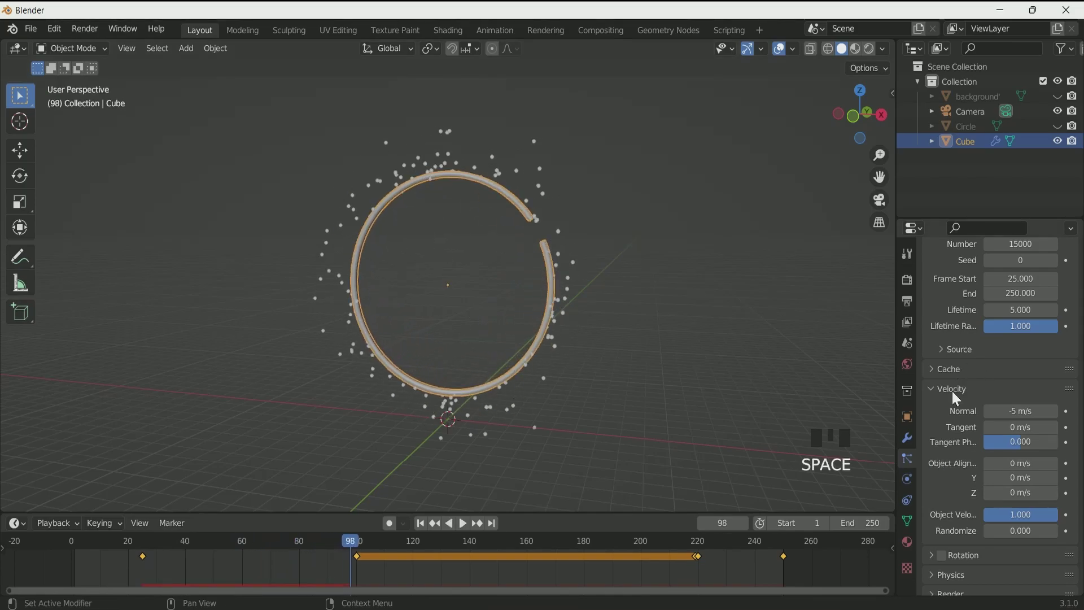
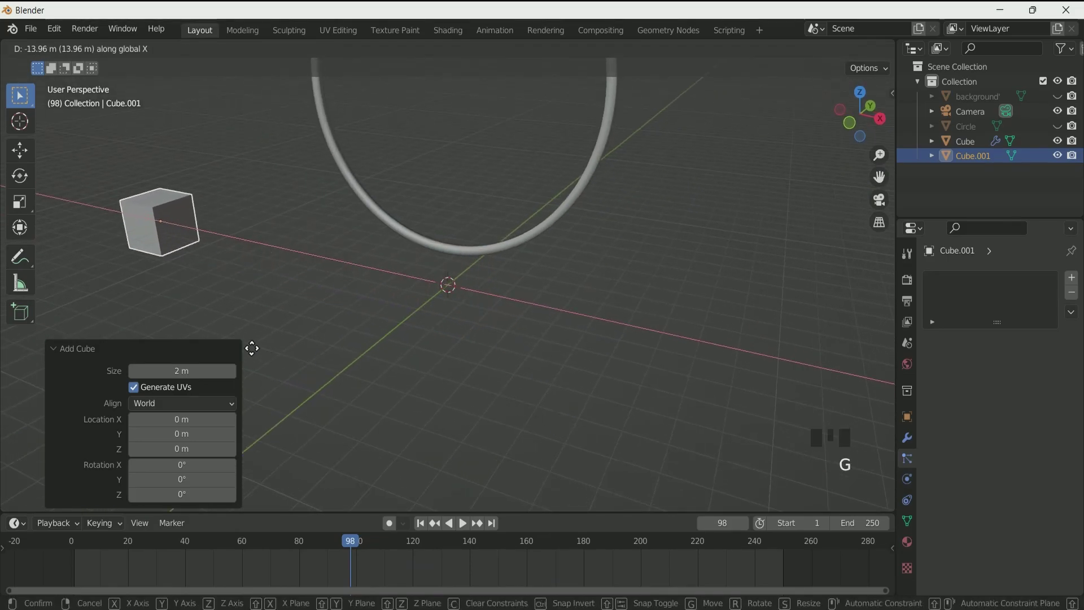
Scale Cube.001 down and stretch it along Y into a small thin bar.
{"action": "key", "text": "KP_Decimal"}
{"action": "scroll", "scroll_direction": "down", "scroll_amount": 3}
{"action": "left_click_drag", "start_coordinate": [224, 285], "coordinate": [477, 328]}
{"action": "scroll", "scroll_direction": "down", "scroll_amount": 3}
{"action": "scroll", "scroll_direction": "up", "scroll_amount": 3}
{"action": "key", "text": "s"}
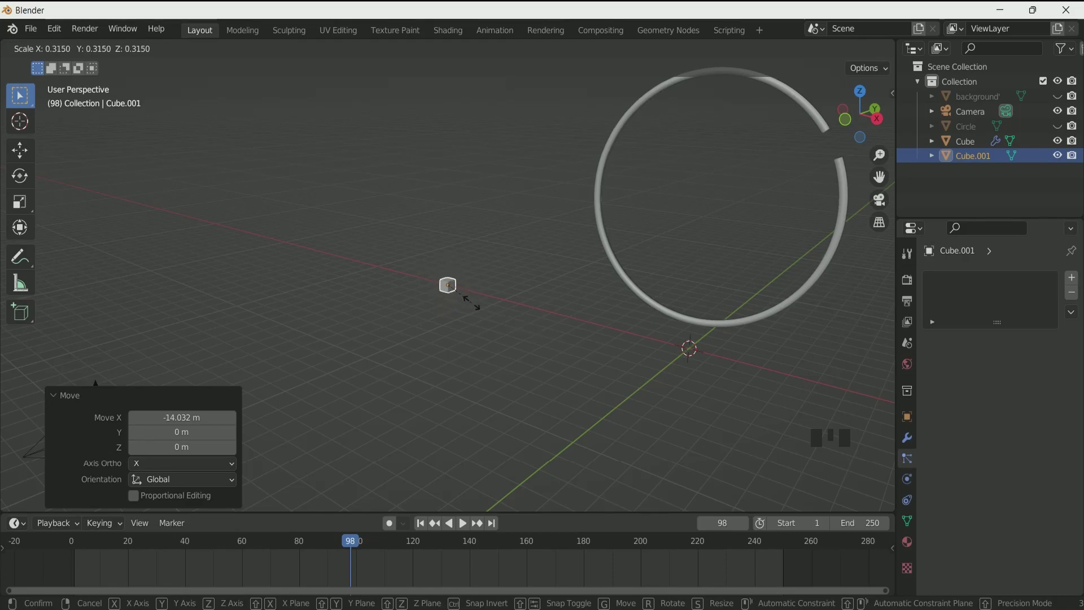
{"action": "key", "text": "s"}
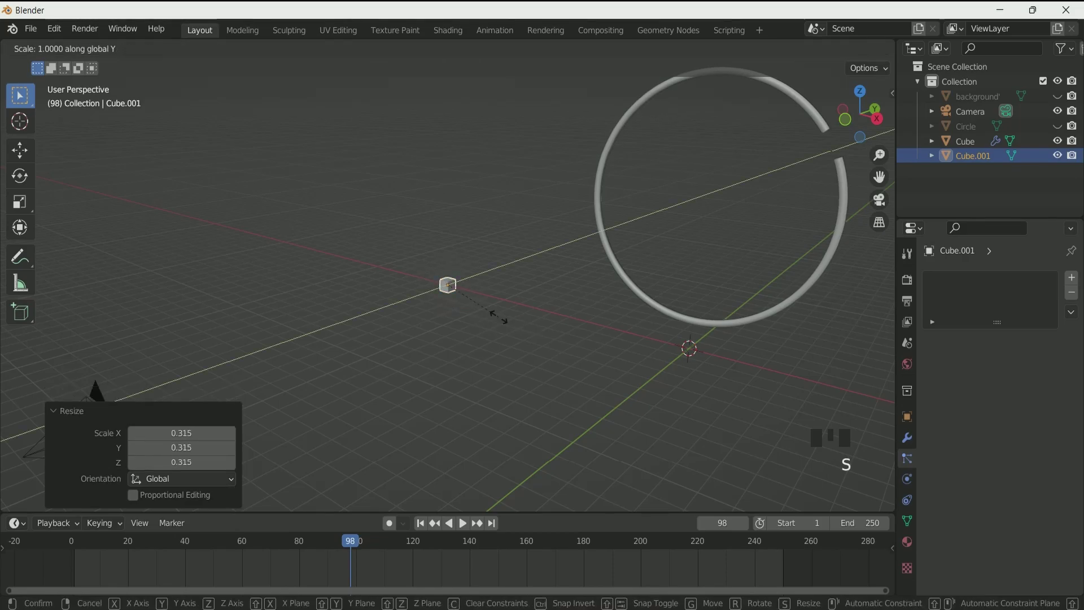
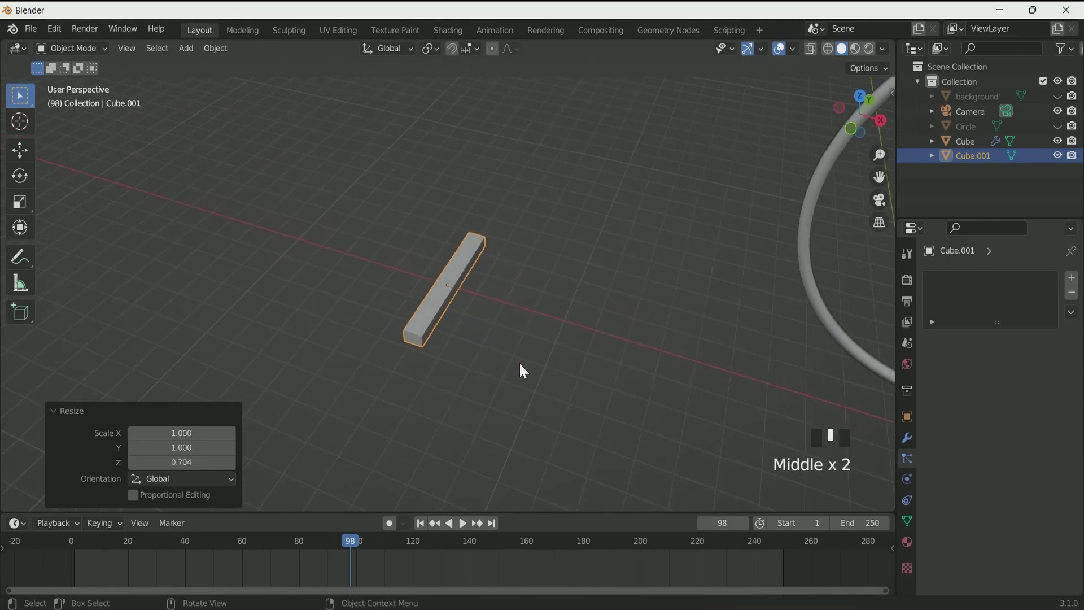
{"action": "key", "text": "s"}
Select the ring emitter and set its particles to Render As Object.
{"action": "left_click_drag", "start_coordinate": [499, 324], "coordinate": [459, 276]}
{"action": "scroll", "scroll_direction": "down", "scroll_amount": 3}
{"action": "left_click_drag", "start_coordinate": [461, 278], "coordinate": [480, 298]}
{"action": "left_click", "coordinate": [663, 221]}
{"action": "key", "text": "KP_Decimal"}
{"action": "scroll", "scroll_direction": "down", "scroll_amount": 3}
{"action": "left_click_drag", "start_coordinate": [872, 404], "coordinate": [750, 383]}
{"action": "scroll", "scroll_direction": "up", "scroll_amount": 3}
{"action": "scroll", "scroll_direction": "down", "scroll_amount": 3}
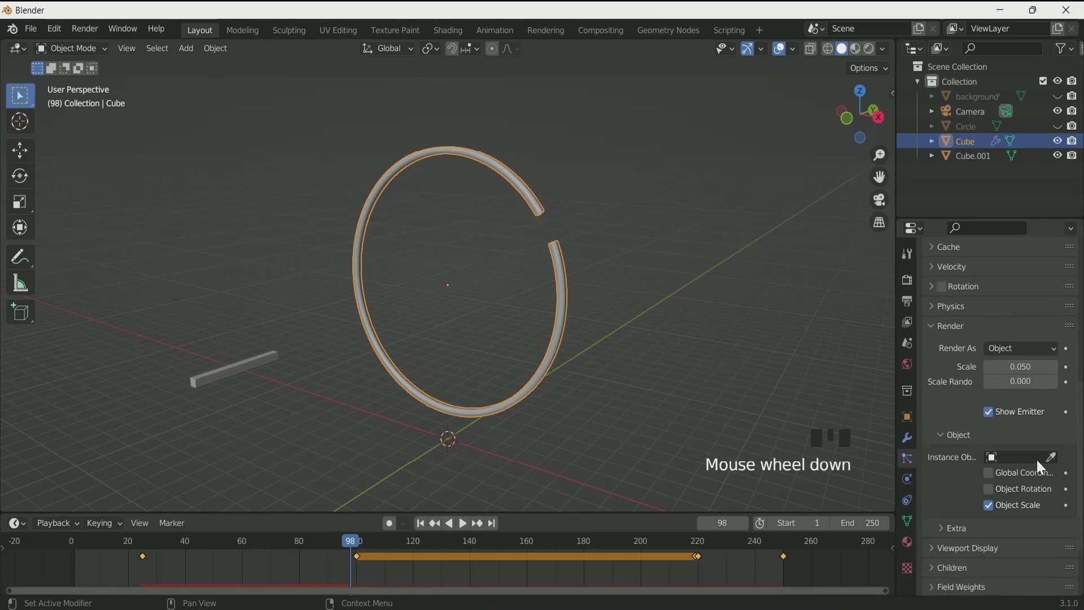
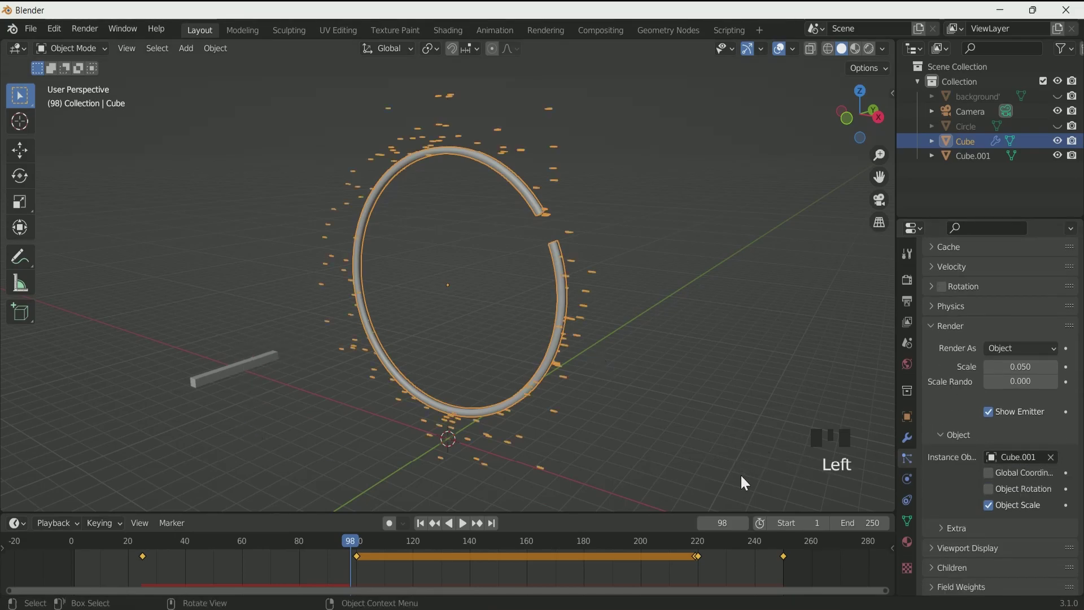
Use Cube.001 as the particle instance object and preview the bars during playback.
{"action": "left_click", "coordinate": [132, 548]}
{"action": "key", "text": "space"}
{"action": "scroll", "scroll_direction": "up", "scroll_amount": 3}
{"action": "left_click", "coordinate": [711, 279]}
{"action": "scroll", "scroll_direction": "up", "scroll_amount": 3}
{"action": "left_click_drag", "start_coordinate": [605, 277], "coordinate": [623, 276]}
{"action": "scroll", "scroll_direction": "down", "scroll_amount": 3}
{"action": "left_click_drag", "start_coordinate": [624, 277], "coordinate": [667, 266]}
{"action": "scroll", "scroll_direction": "up", "scroll_amount": 3}
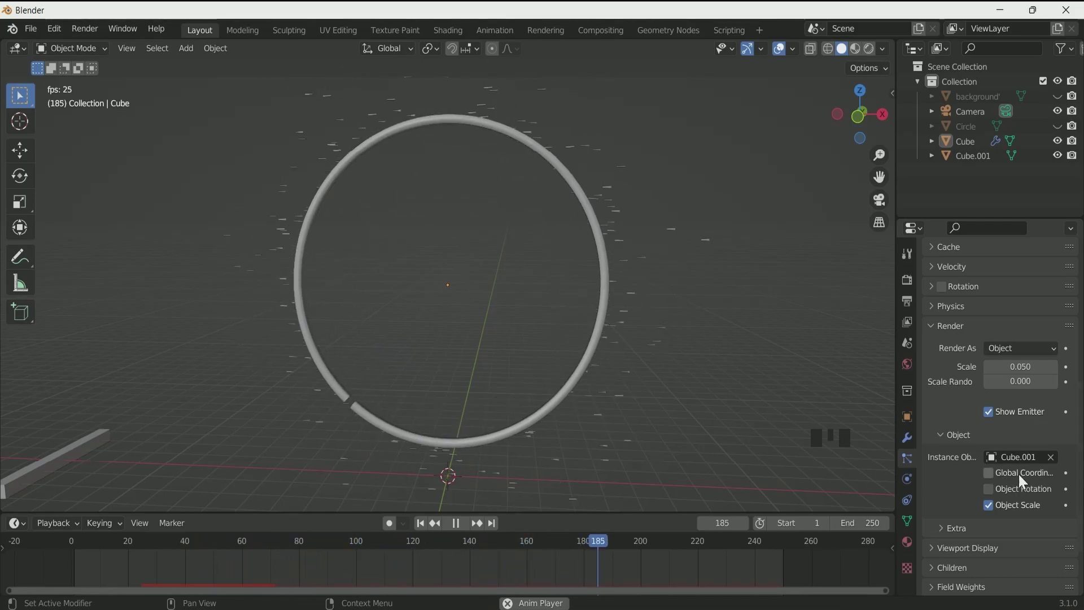
Set the bar particles to scale 0.300 with 0.299 scale randomness.
{"action": "left_click", "coordinate": [944, 289]}
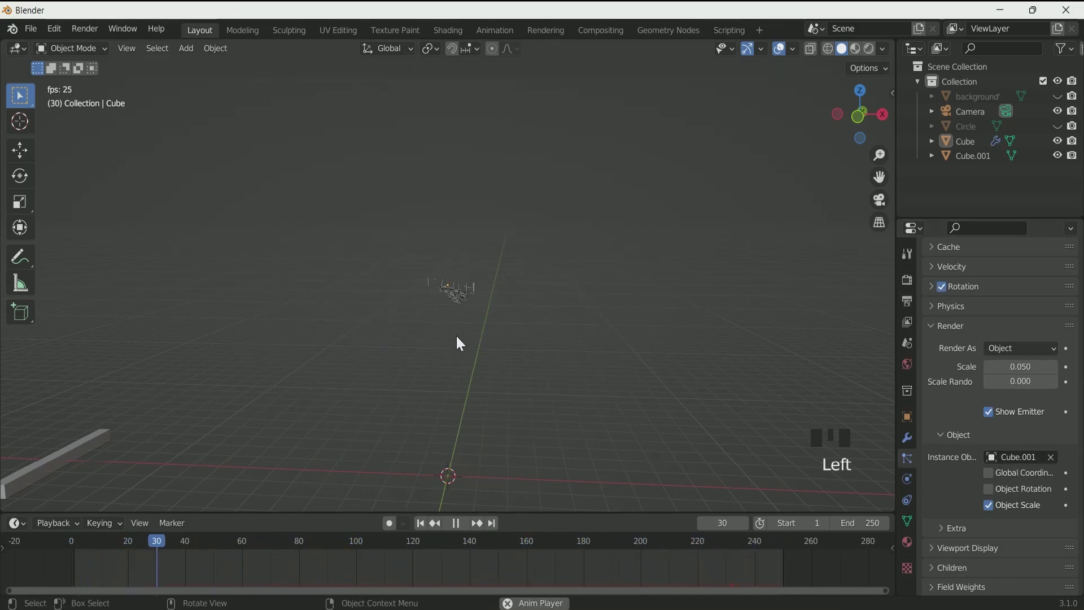
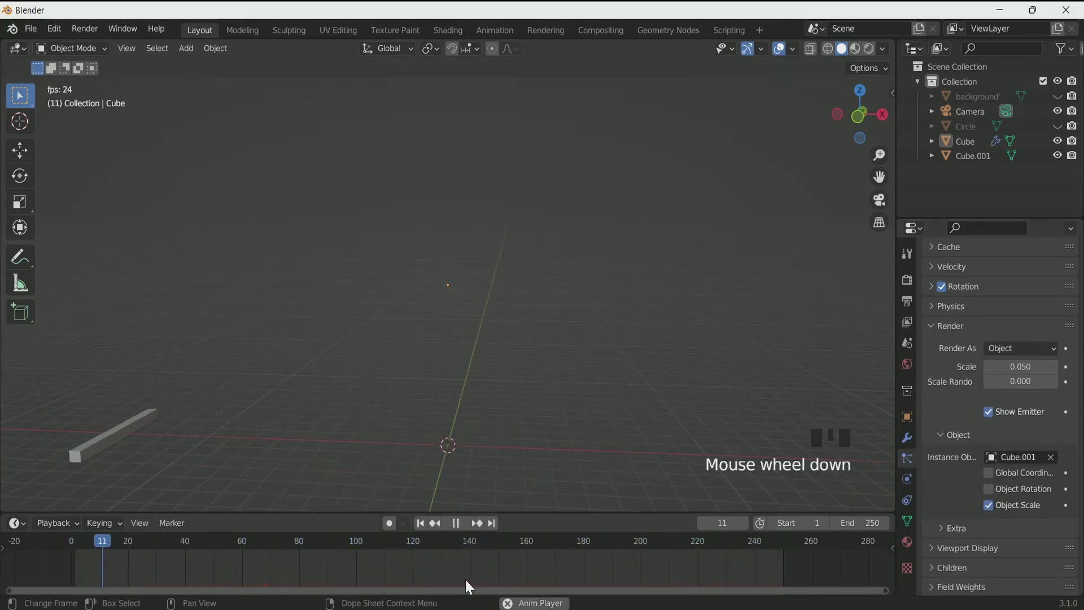
{"action": "scroll", "scroll_direction": "down", "scroll_amount": 3}
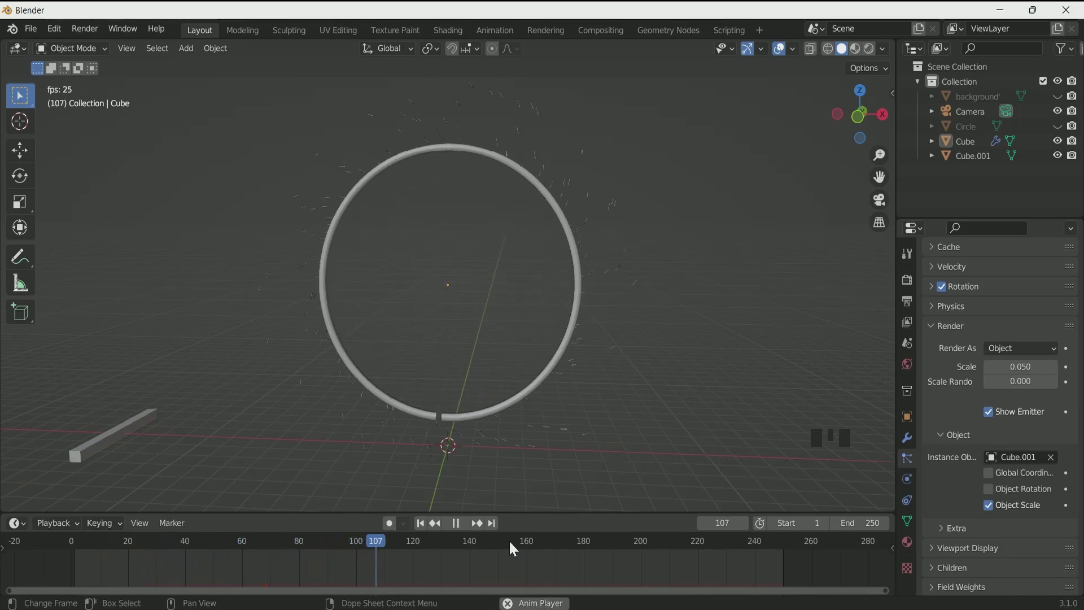
{"action": "key", "text": "space"}
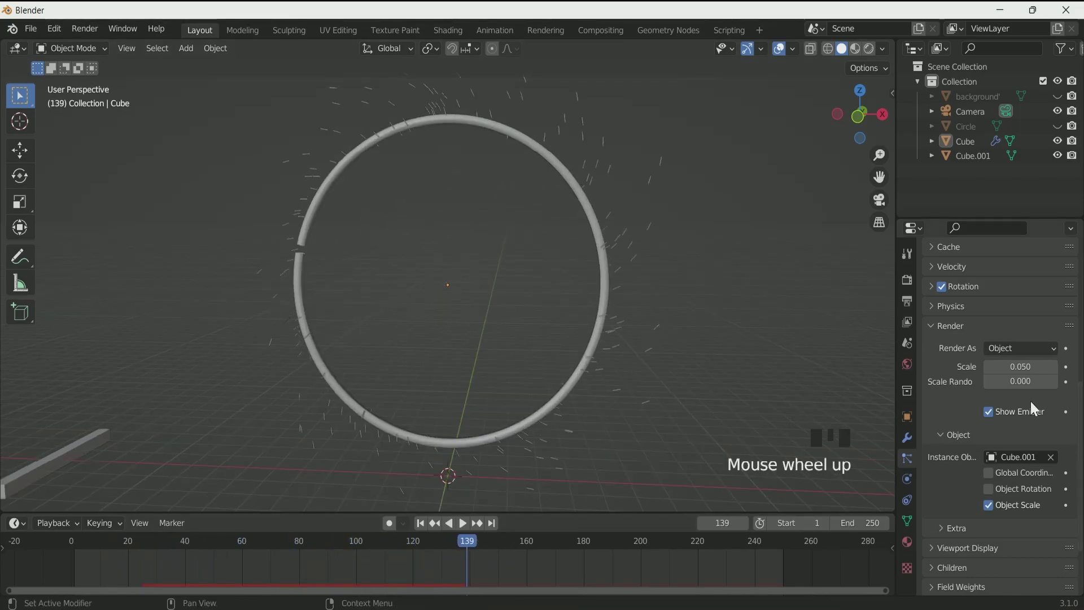
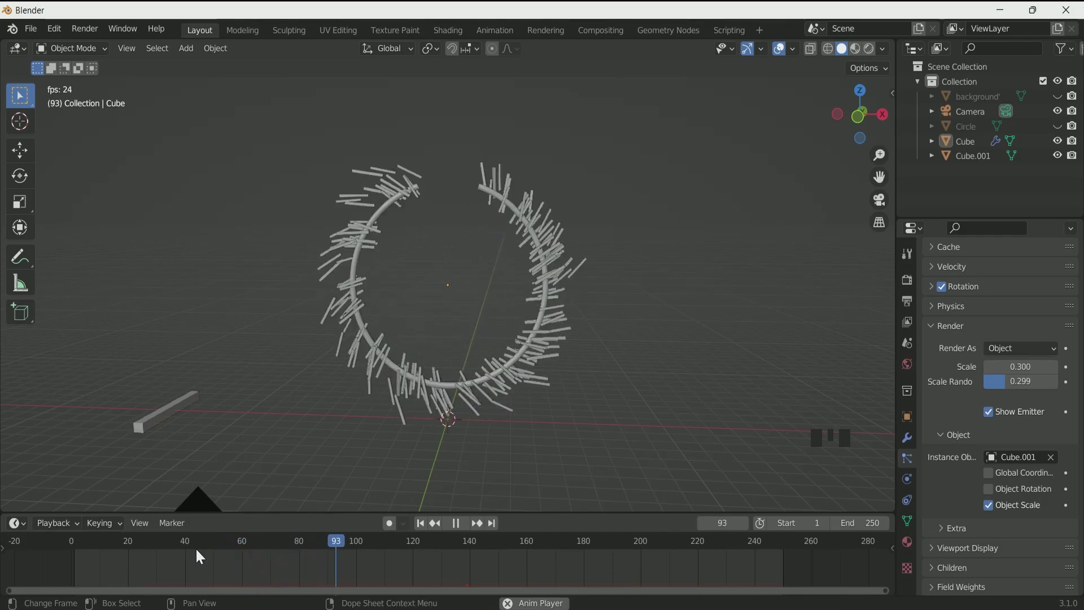
{"action": "scroll", "scroll_direction": "up", "scroll_amount": 3}
{"action": "scroll", "scroll_direction": "down", "scroll_amount": 3}
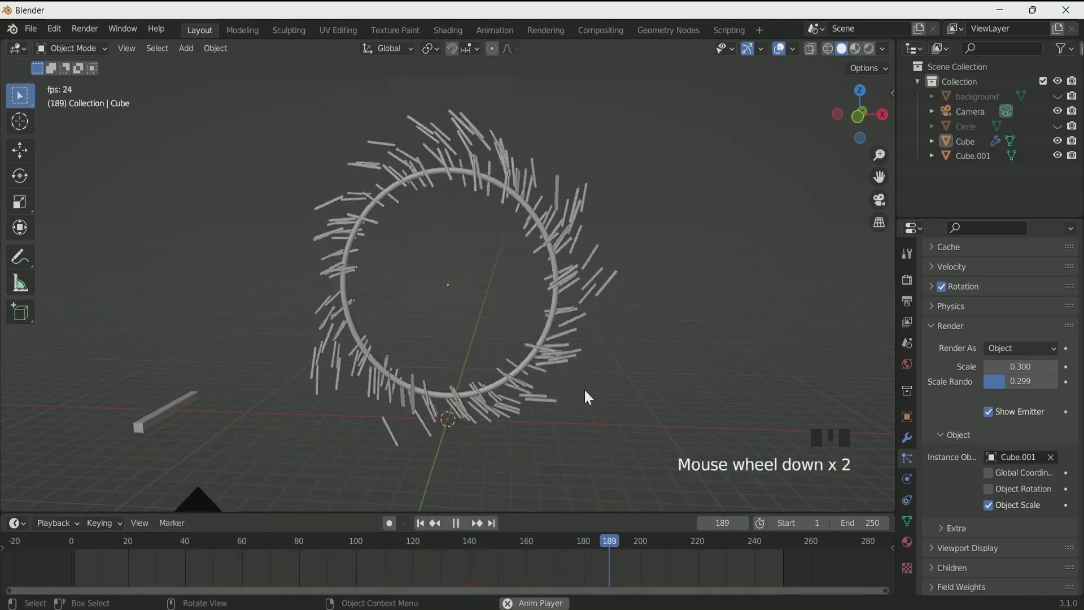
Add a UV Sphere, scale it to about 0.507 and move it away from the ring.
{"action": "key", "text": "space"}
{"action": "left_click_drag", "start_coordinate": [139, 547], "coordinate": [526, 307]}
{"action": "key", "text": "shift+a"}
{"action": "scroll", "scroll_direction": "down", "scroll_amount": 3}
{"action": "key", "text": "s"}
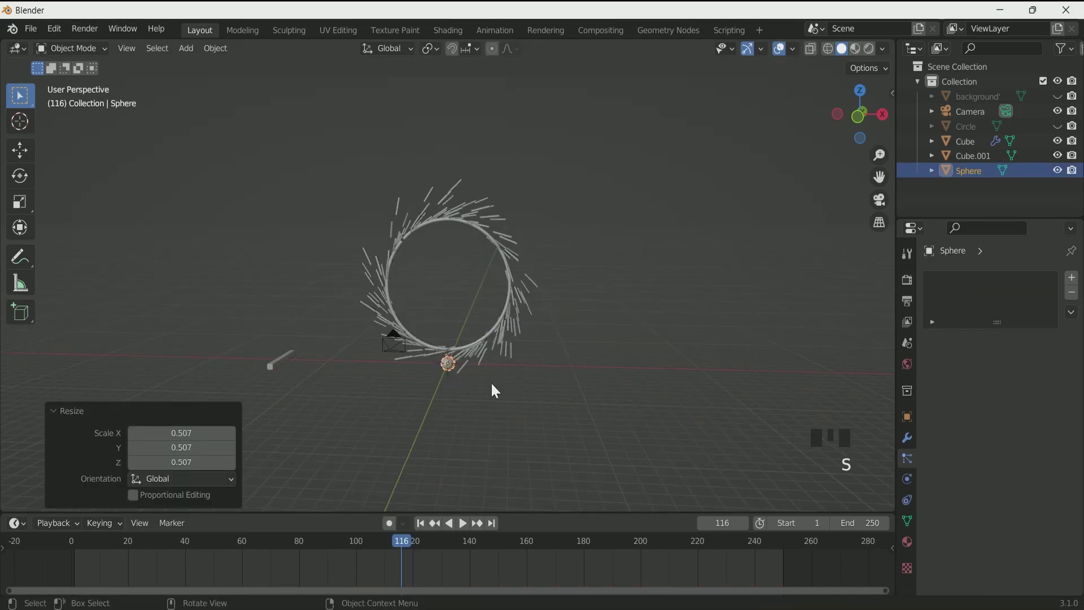
{"action": "key", "text": "g"}
Add a second particle system, ParticleSystem.001, with 1000 particles to the ring.
{"action": "scroll", "scroll_direction": "up", "scroll_amount": 3}
{"action": "left_click", "coordinate": [394, 215]}
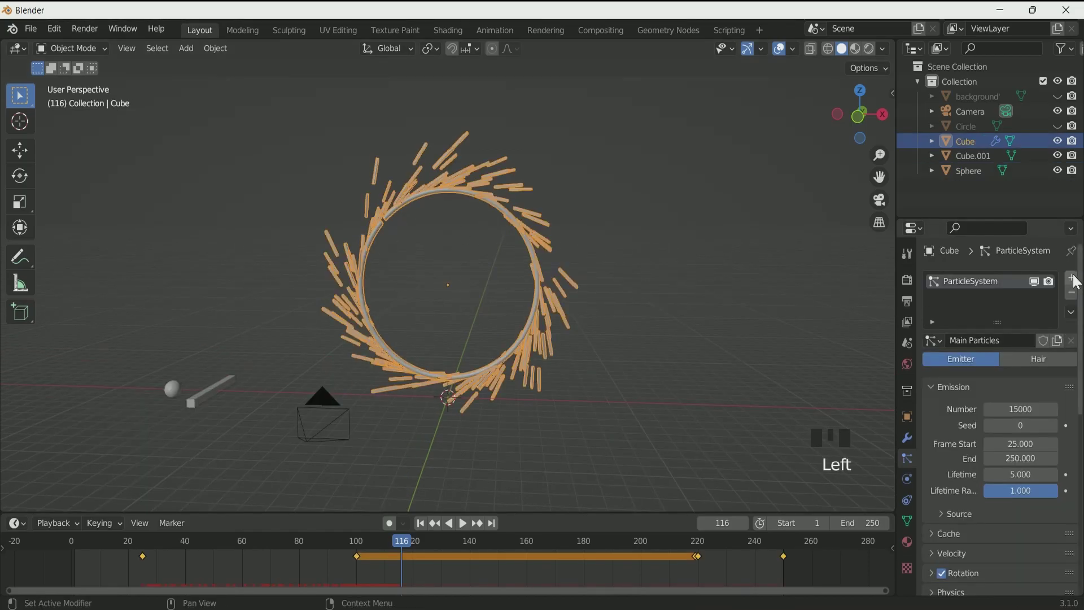
{"action": "left_click_drag", "start_coordinate": [1075, 277], "coordinate": [1004, 347]}
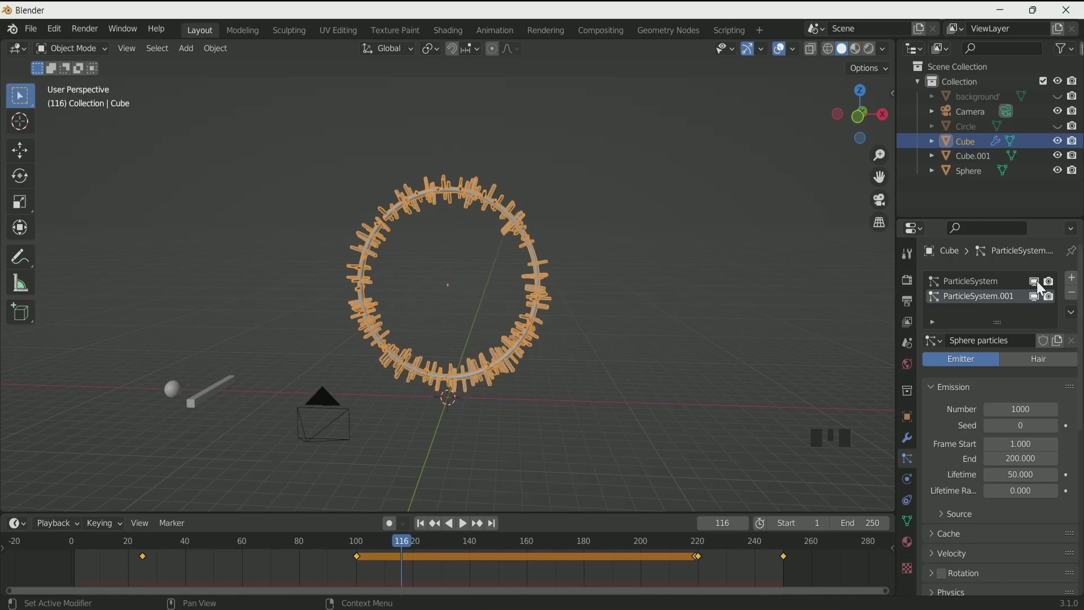
Hide the first particle system in the viewport and set the sphere particles' Number to 5000.
{"action": "left_click", "coordinate": [1039, 282]}
{"action": "scroll", "scroll_direction": "up", "scroll_amount": 3}
{"action": "scroll", "scroll_direction": "down", "scroll_amount": 3}
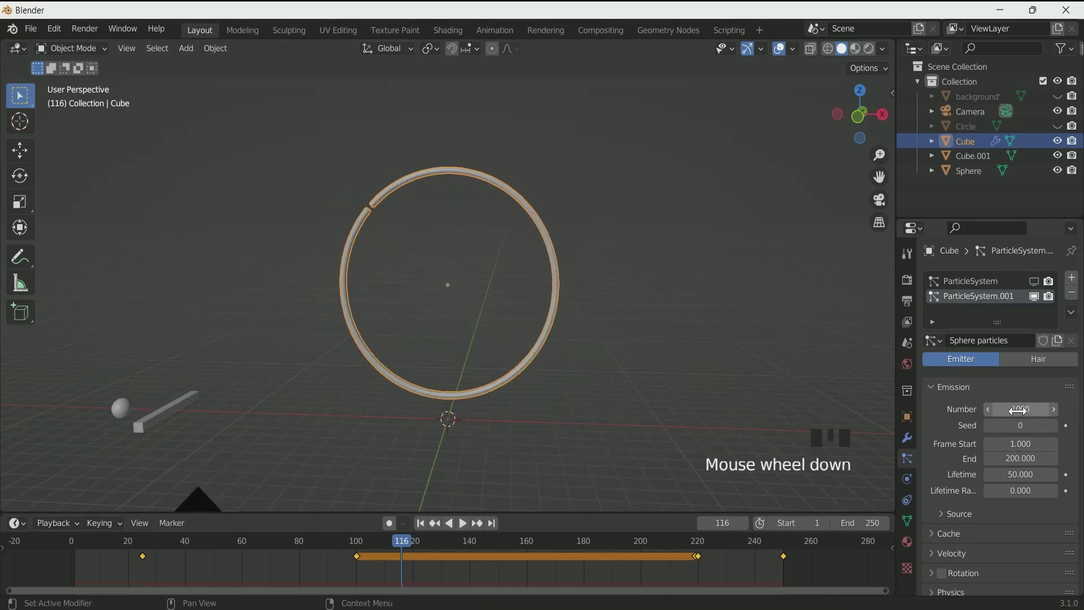
{"action": "key", "text": "KP_0"}
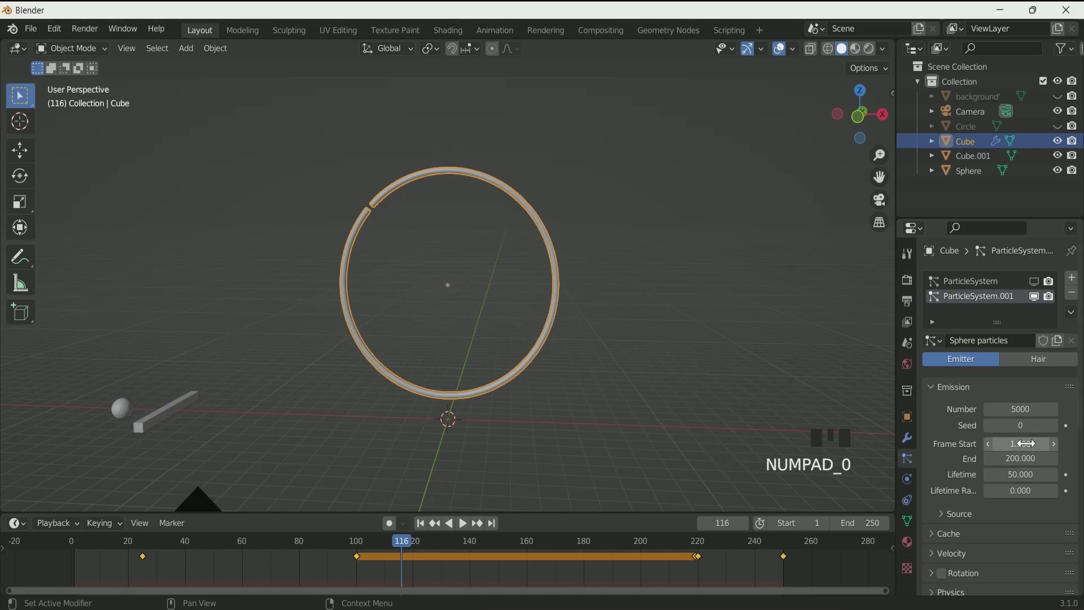
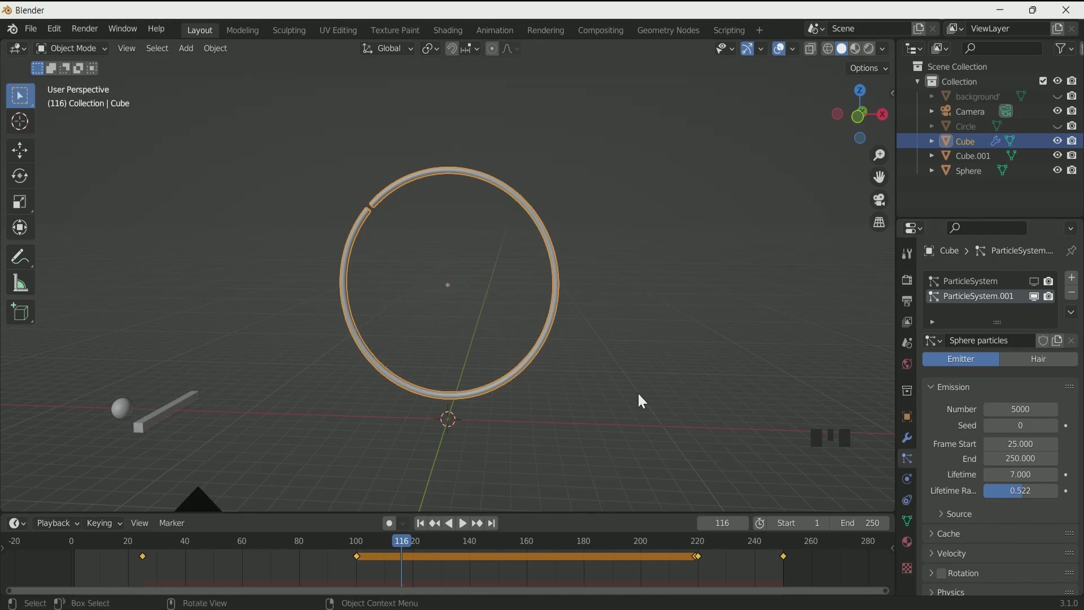
Set sphere particle emission from frame 25 to 250 with lifetime 7 and randomness 0.522, previewing playback.
{"action": "left_click", "coordinate": [136, 548]}
{"action": "key", "text": "space"}
{"action": "scroll", "scroll_direction": "up", "scroll_amount": 3}
{"action": "key", "text": "space"}
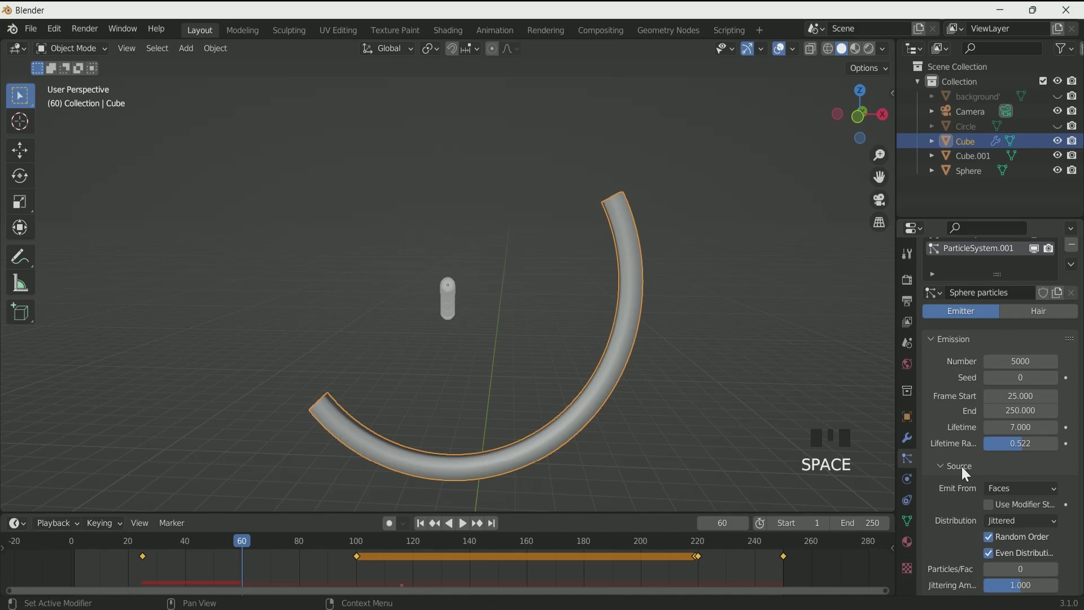
{"action": "left_click", "coordinate": [991, 480]}
Set Normal velocity 2.03 m/s with Randomize 0.045 and render the particles as Sphere object copies.
{"action": "left_click_drag", "start_coordinate": [426, 525], "coordinate": [615, 503]}
{"action": "key", "text": "space"}
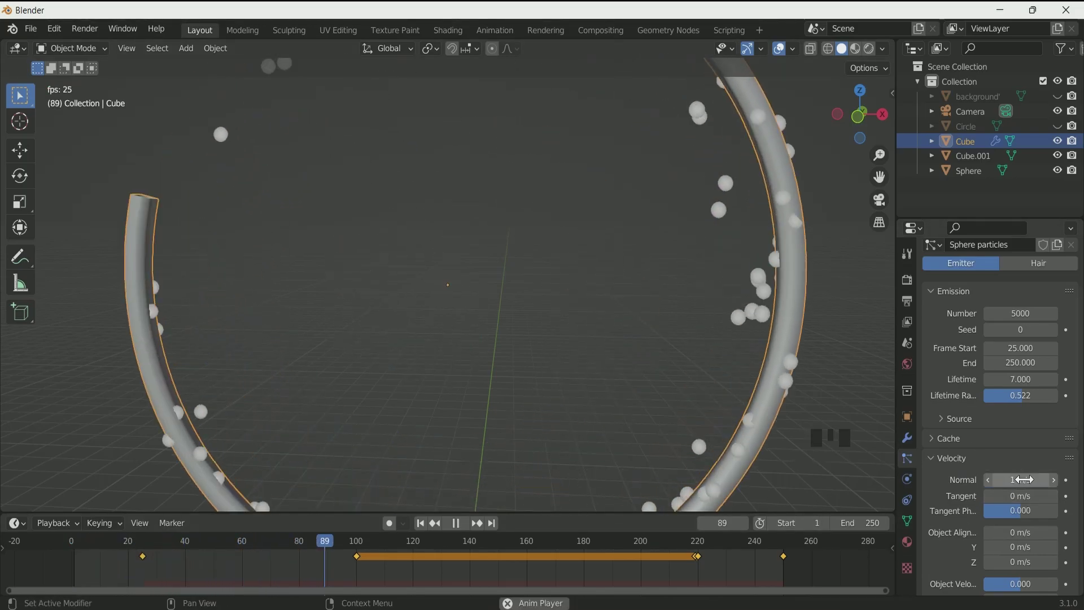
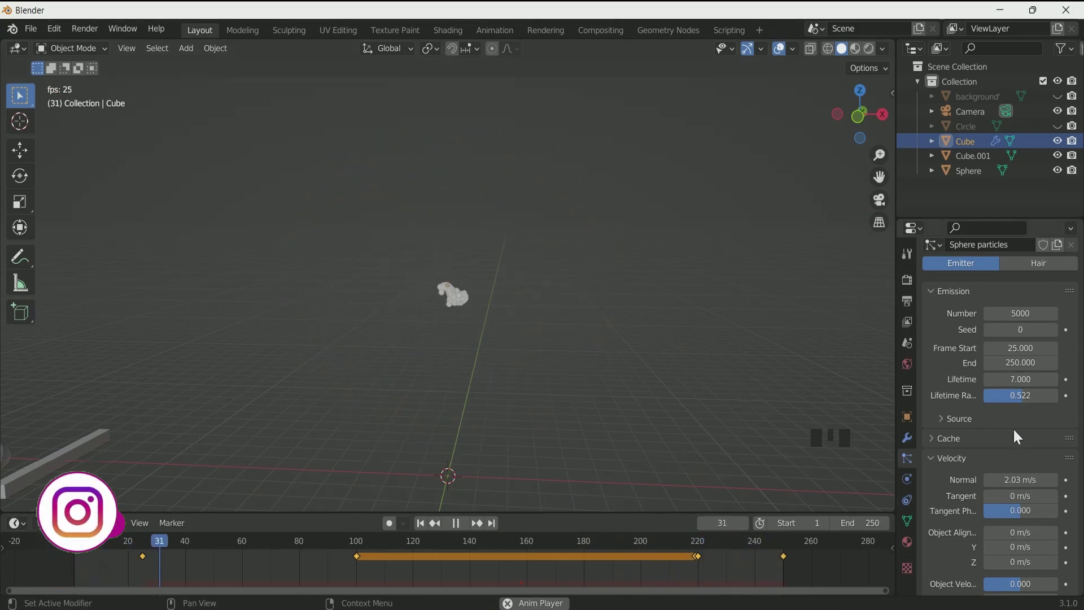
{"action": "scroll", "scroll_direction": "down", "scroll_amount": 3}
{"action": "left_click_drag", "start_coordinate": [1025, 490], "coordinate": [1030, 515]}
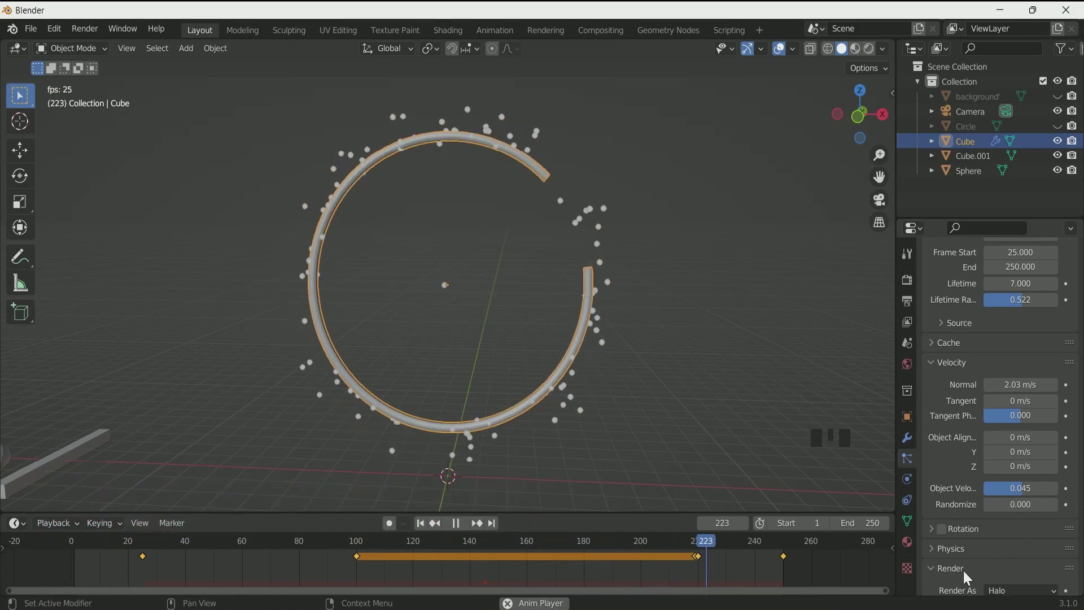
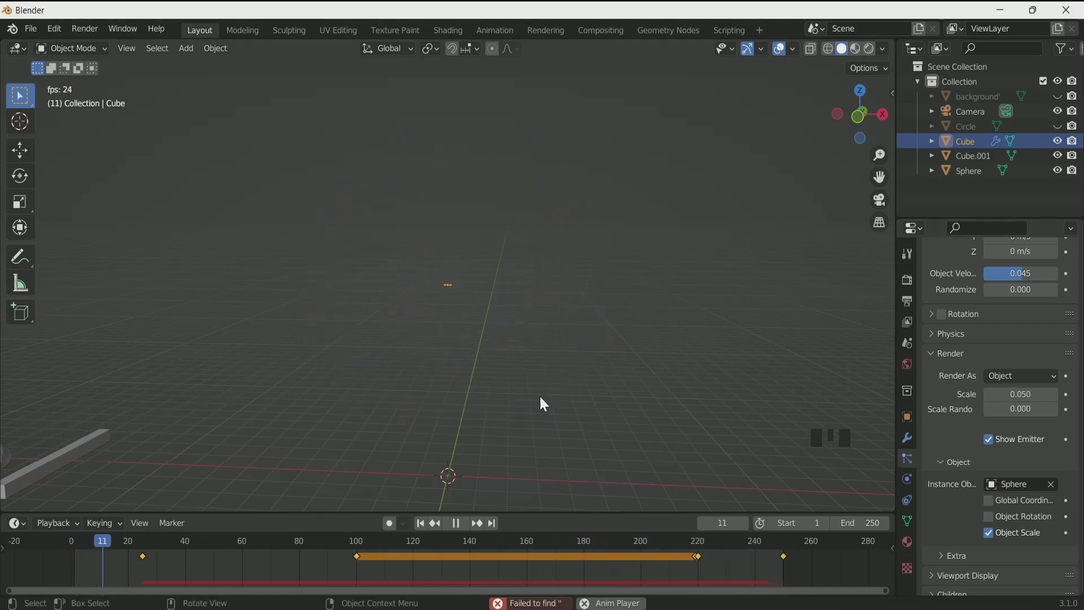
Set the sphere particles to Scale 0.340 with Scale Randomness 0.299 and preview the small balls along the ring.
{"action": "scroll", "scroll_direction": "up", "scroll_amount": 3}
{"action": "left_click", "coordinate": [682, 426]}
{"action": "scroll", "scroll_direction": "down", "scroll_amount": 3}
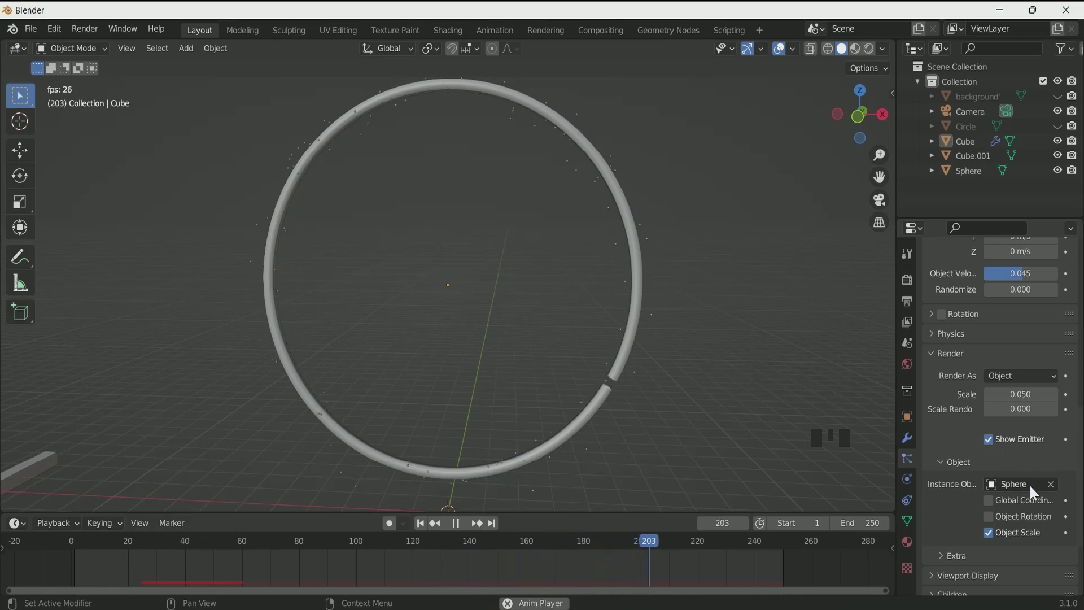
{"action": "scroll", "scroll_direction": "down", "scroll_amount": 3}
{"action": "scroll", "scroll_direction": "up", "scroll_amount": 3}
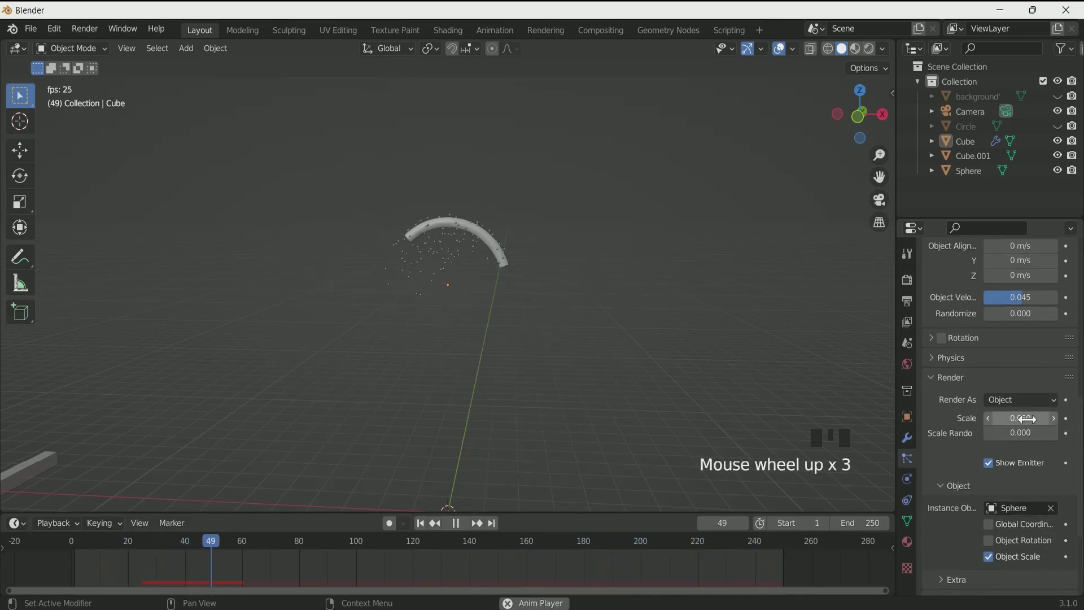
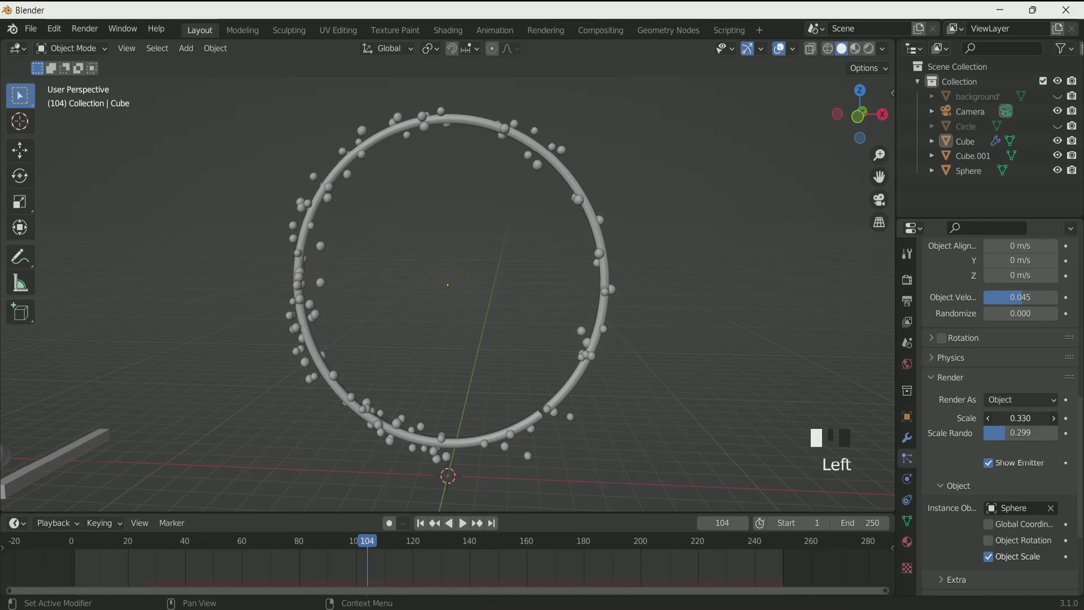
{"action": "scroll", "scroll_direction": "down", "scroll_amount": 3}
{"action": "scroll", "scroll_direction": "up", "scroll_amount": 3}
{"action": "left_click", "coordinate": [421, 529]}
{"action": "key", "text": "space"}
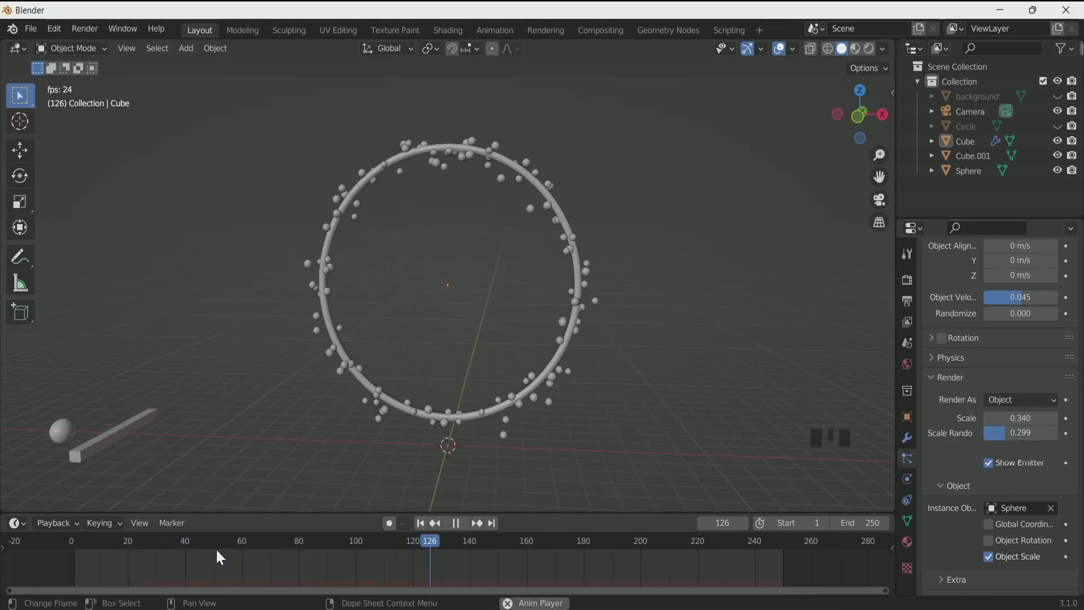
{"action": "scroll", "scroll_direction": "down", "scroll_amount": 3}
{"action": "scroll", "scroll_direction": "up", "scroll_amount": 3}
Add ParticleSystem.002 with copied settings emitting 4000 particles rendered as Cube.001 sticks.
{"action": "left_click_drag", "start_coordinate": [1072, 285], "coordinate": [1024, 357]}
{"action": "left_click_drag", "start_coordinate": [935, 345], "coordinate": [935, 333]}
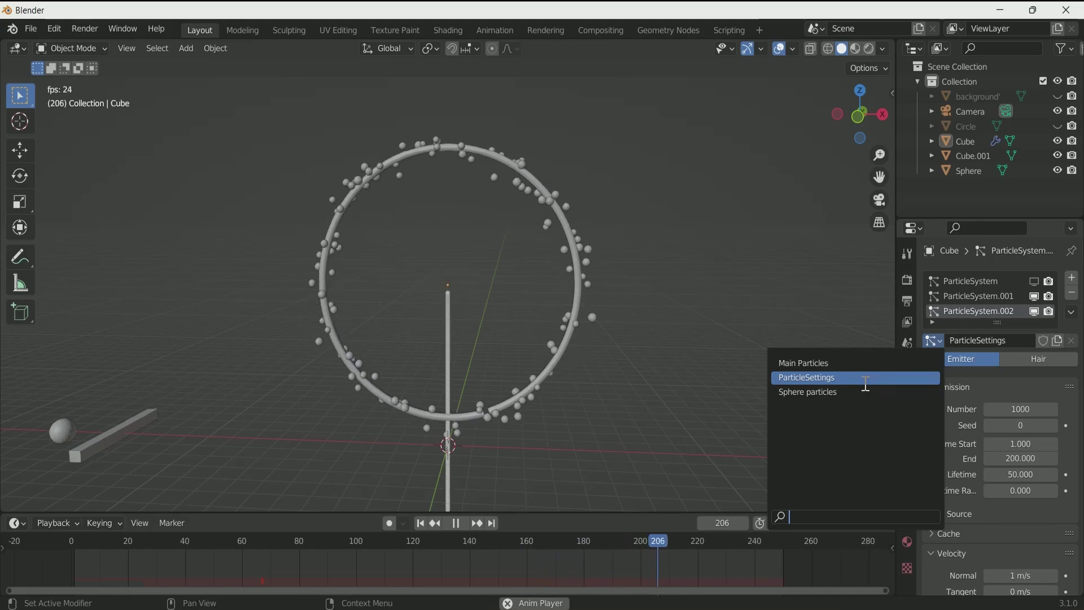
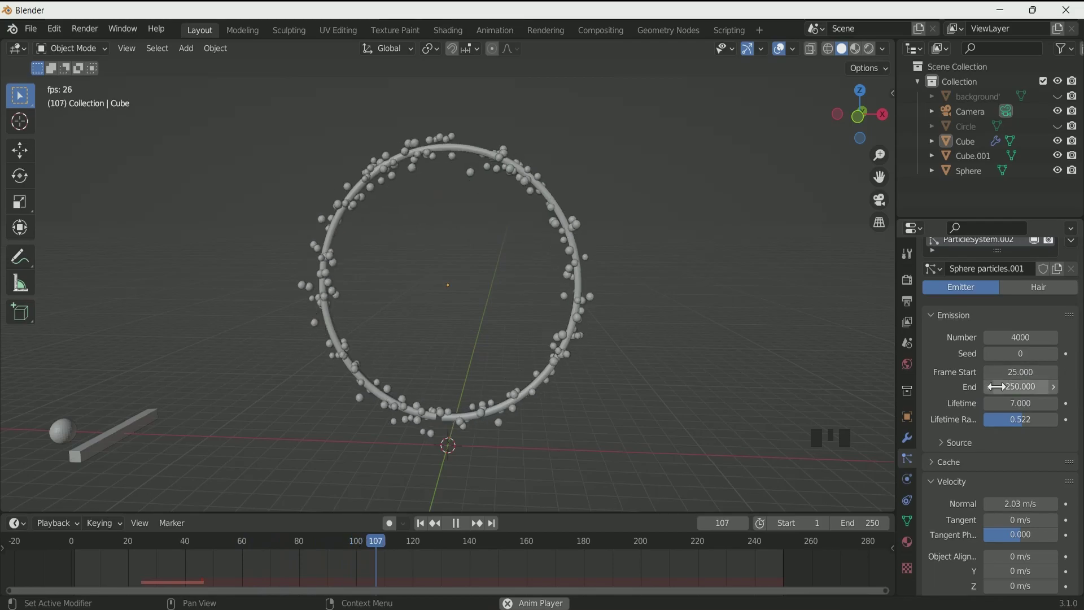
{"action": "scroll", "scroll_direction": "down", "scroll_amount": 3}
{"action": "scroll", "scroll_direction": "up", "scroll_amount": 3}
{"action": "scroll", "scroll_direction": "down", "scroll_amount": 3}
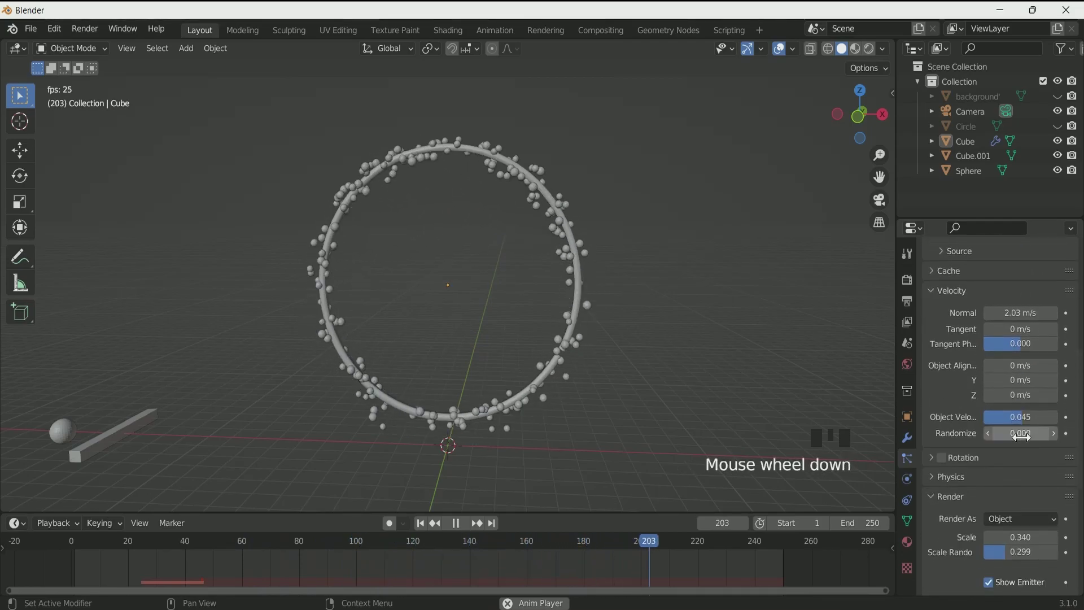
{"action": "scroll", "scroll_direction": "down", "scroll_amount": 3}
{"action": "scroll", "scroll_direction": "down", "scroll_amount": 3}
{"action": "scroll", "scroll_direction": "up", "scroll_amount": 3}
Shrink the stick particles to Scale 0.130 with 0.269 randomness and Normal velocity 1 m/s.
{"action": "left_click_drag", "start_coordinate": [1052, 508], "coordinate": [1021, 509]}
{"action": "left_click", "coordinate": [1054, 514]}
{"action": "scroll", "scroll_direction": "up", "scroll_amount": 3}
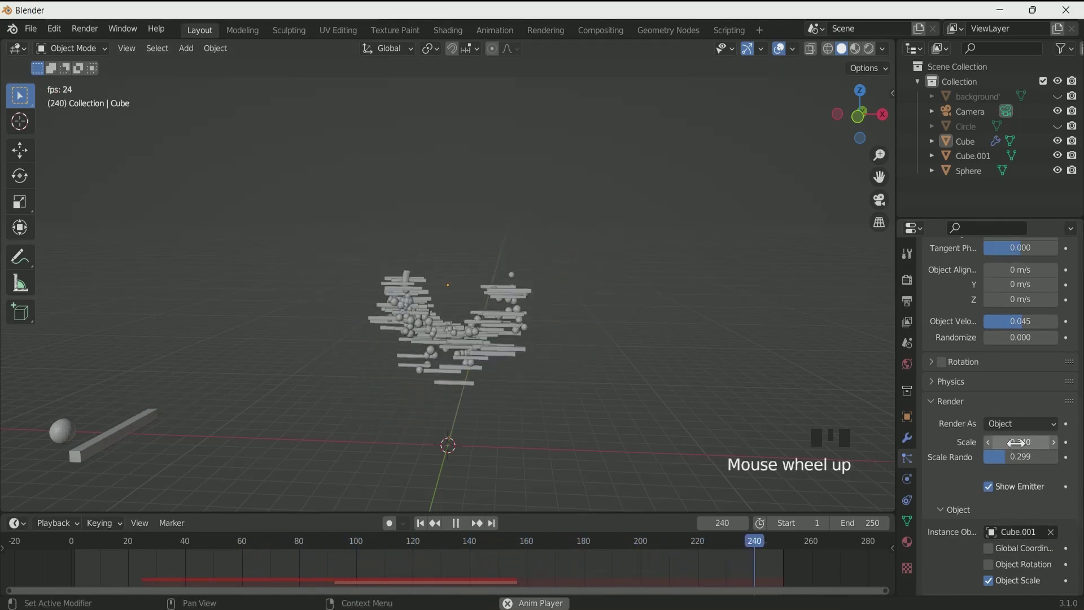
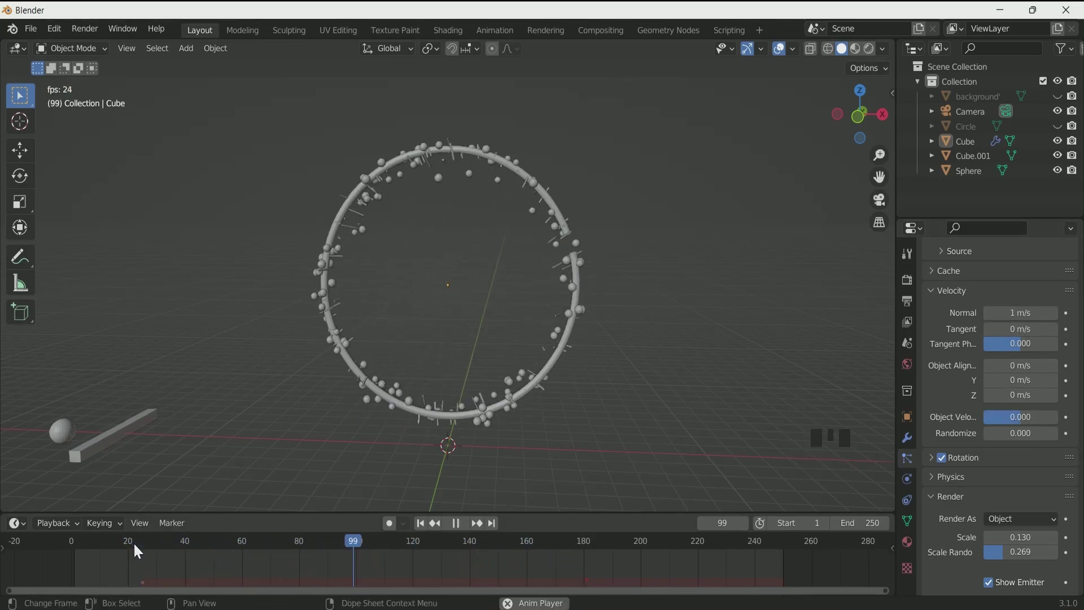
Raise the stick particles' Normal velocity stepwise toward 8.51 m/s, replaying the animation between changes.
{"action": "key", "text": "space"}
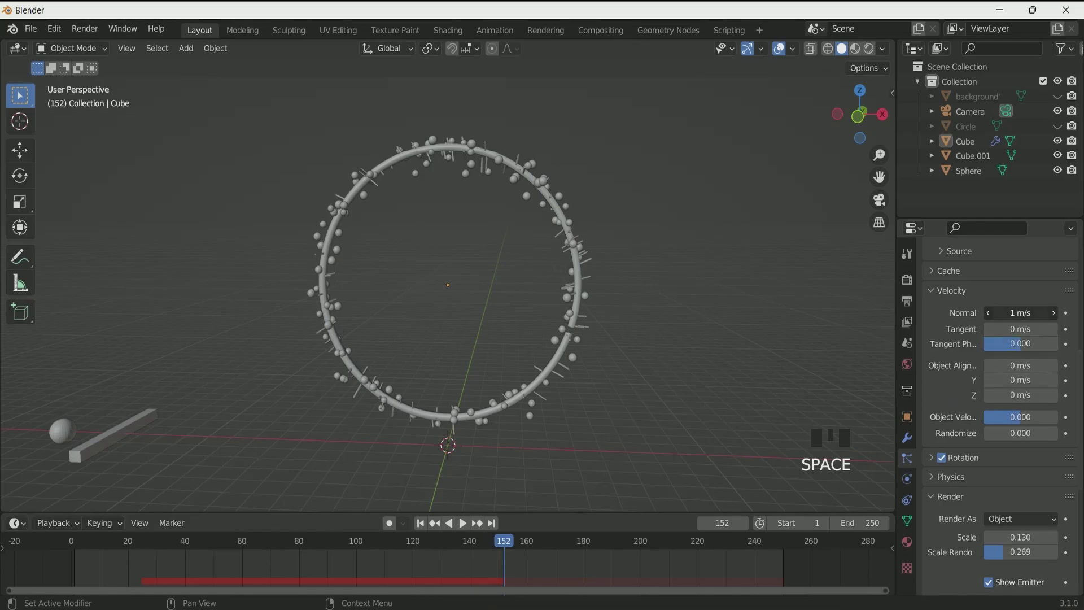
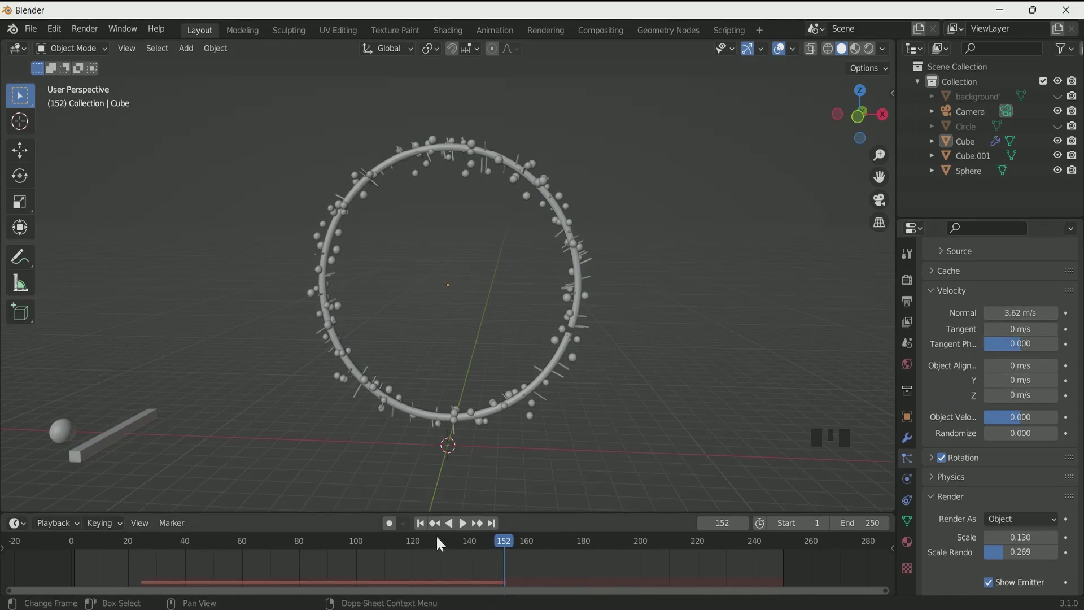
{"action": "left_click", "coordinate": [137, 546]}
{"action": "key", "text": "space"}
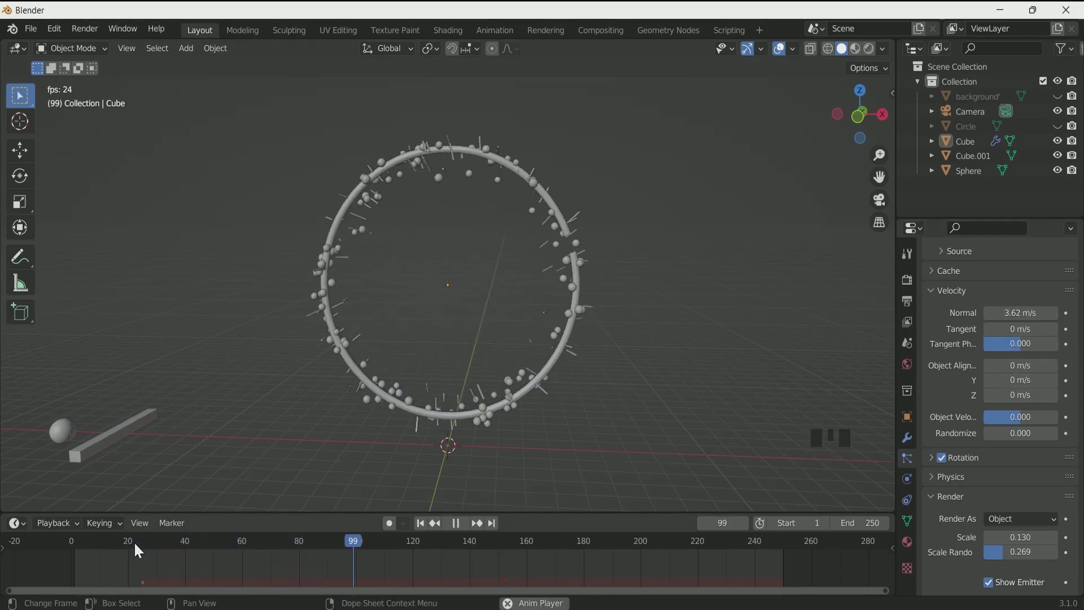
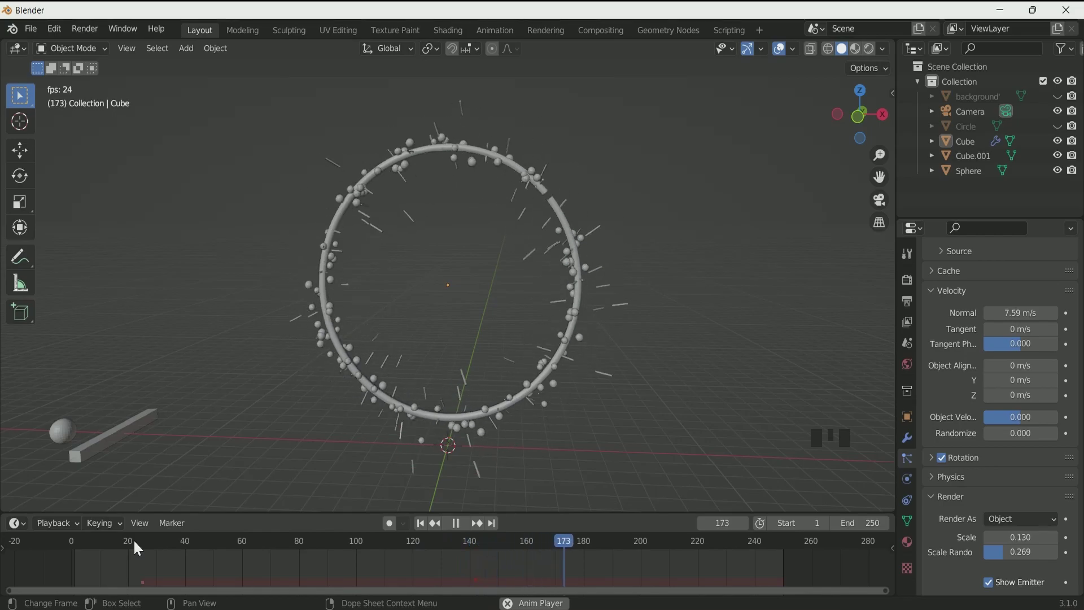
{"action": "key", "text": "space"}
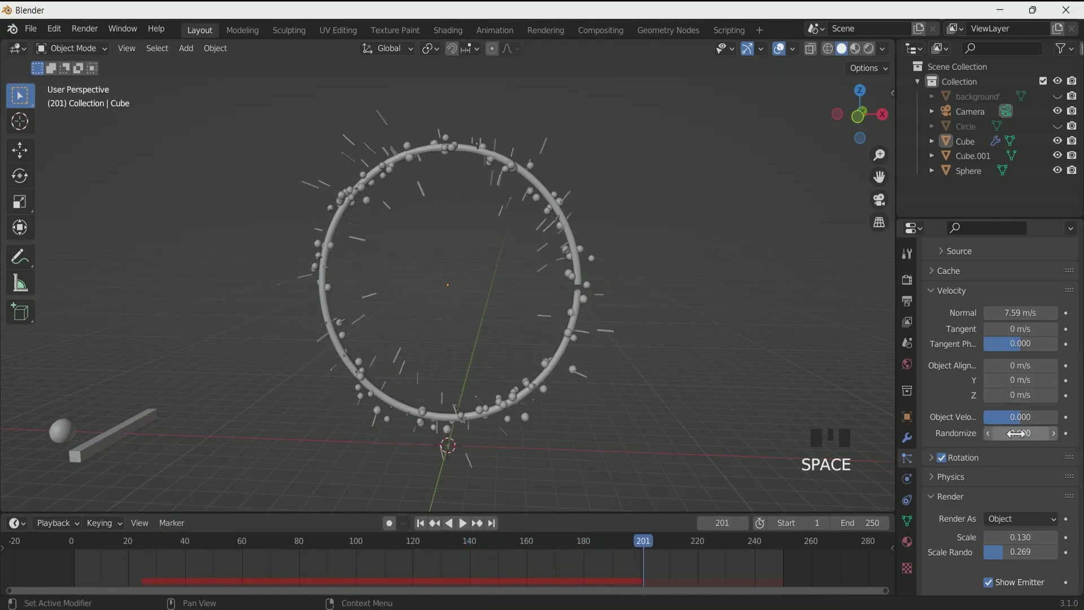
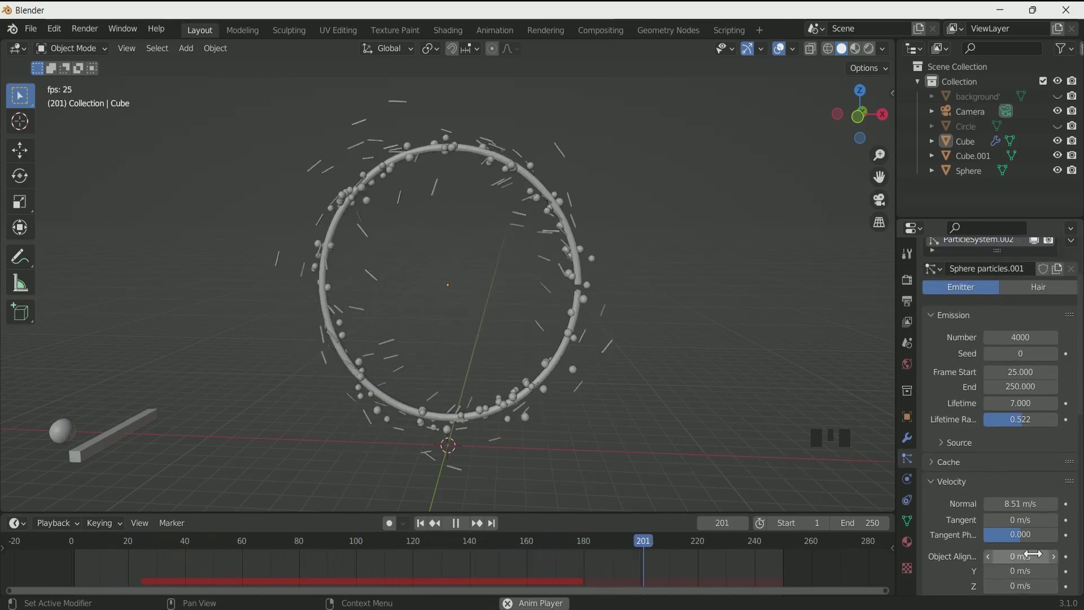
Re-enable the first particle system's viewport display and play the combined particle animation.
{"action": "scroll", "scroll_direction": "up", "scroll_amount": 3}
{"action": "key", "text": "space"}
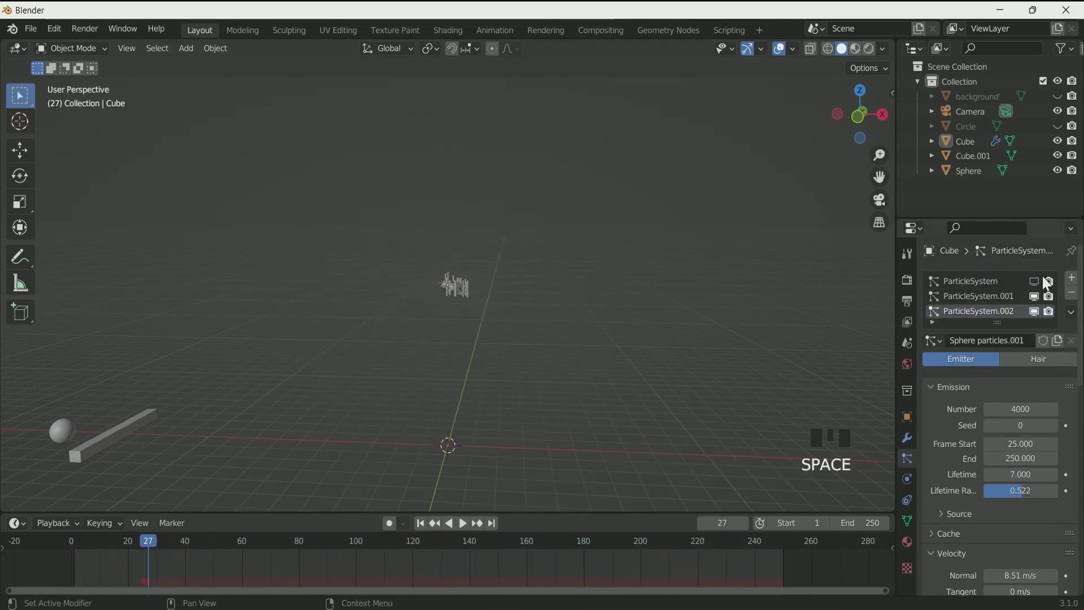
{"action": "left_click_drag", "start_coordinate": [1031, 288], "coordinate": [424, 528]}
{"action": "key", "text": "space"}
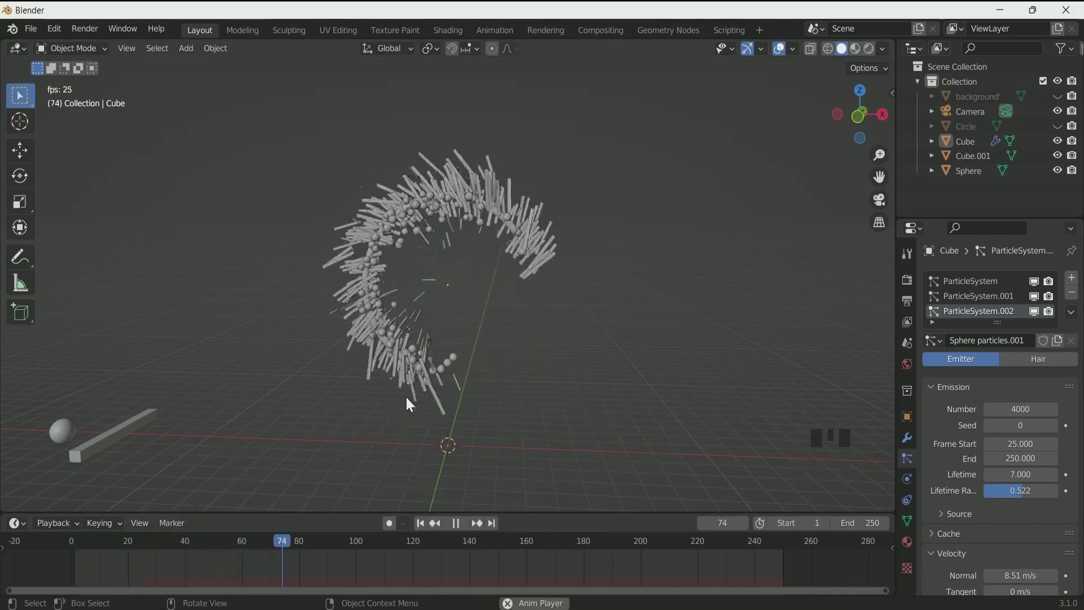
{"action": "key", "text": "space"}
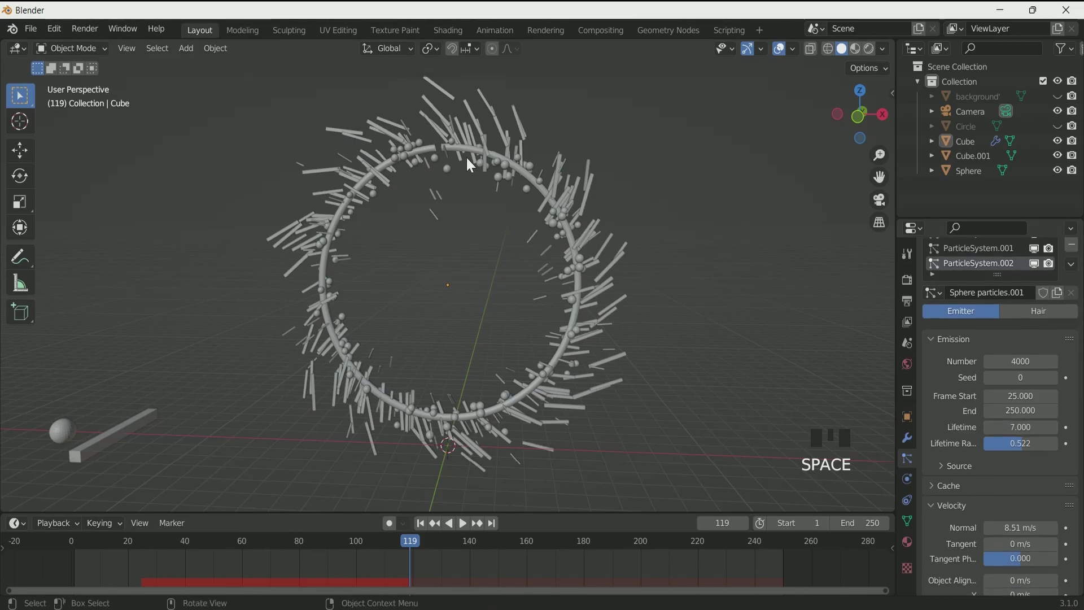
Scroll to the Cache panel and replay the animation to check all systems around the ring.
{"action": "scroll", "scroll_direction": "down", "scroll_amount": 3}
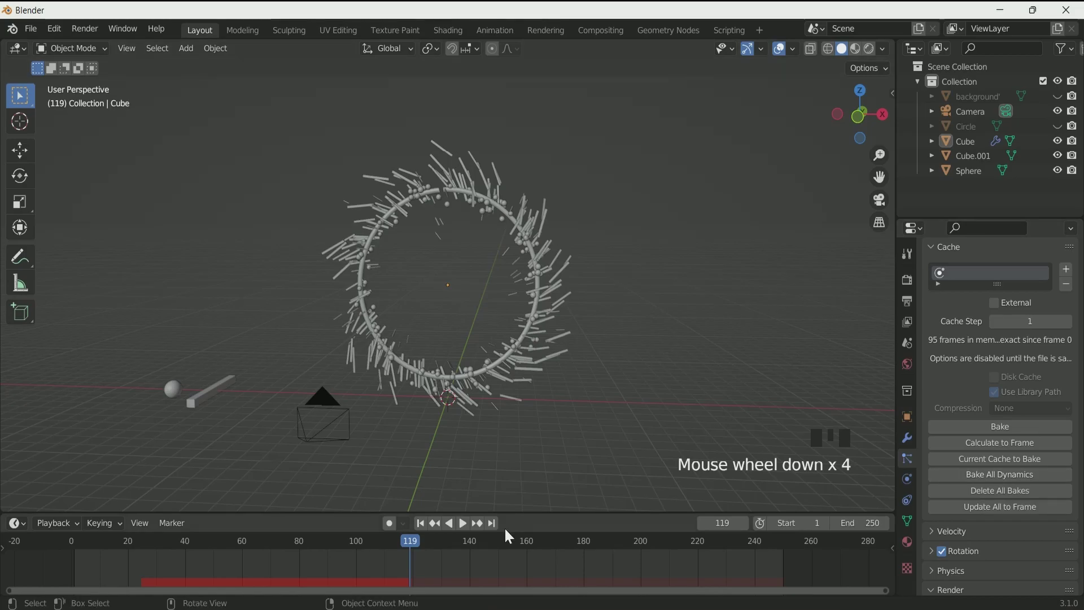
{"action": "key", "text": "space"}
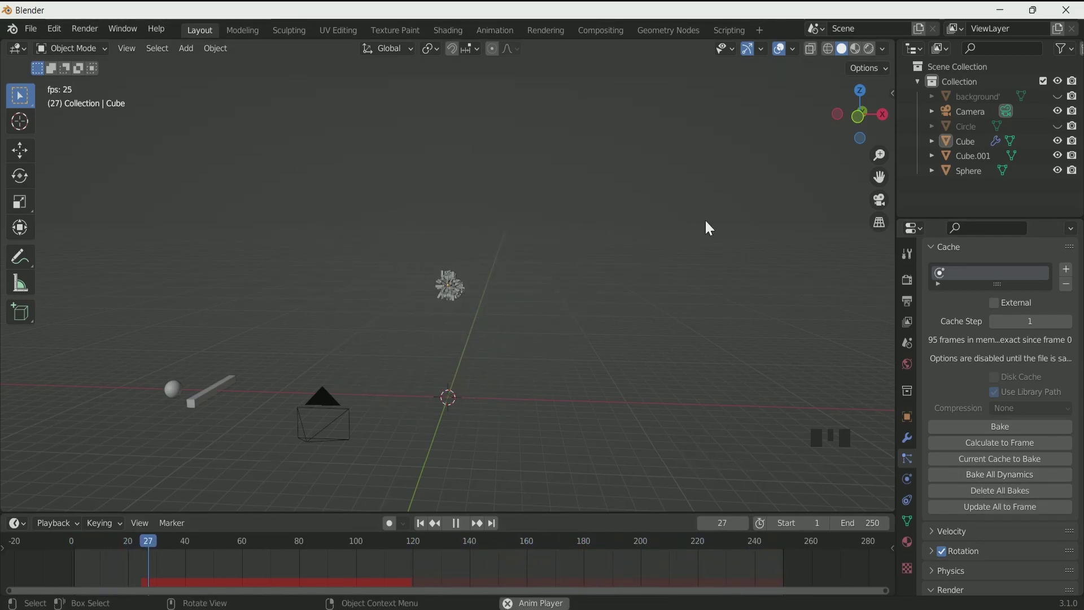
{"action": "key", "text": "space"}
{"action": "key", "text": "space"}
Set the first particle system's Emission Number to 150000 and start playback.
{"action": "key", "text": "space"}
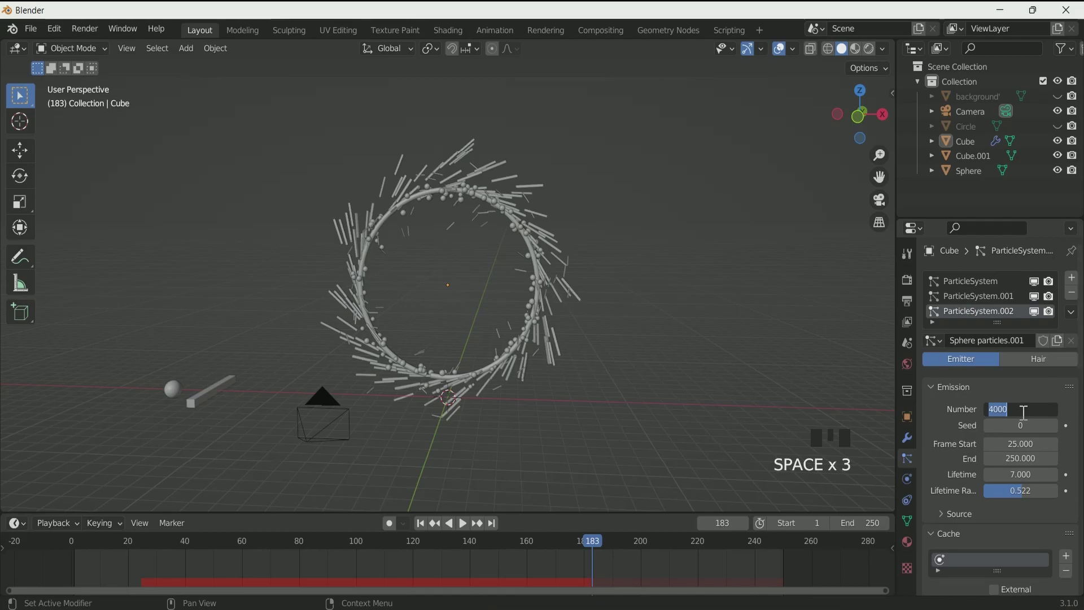
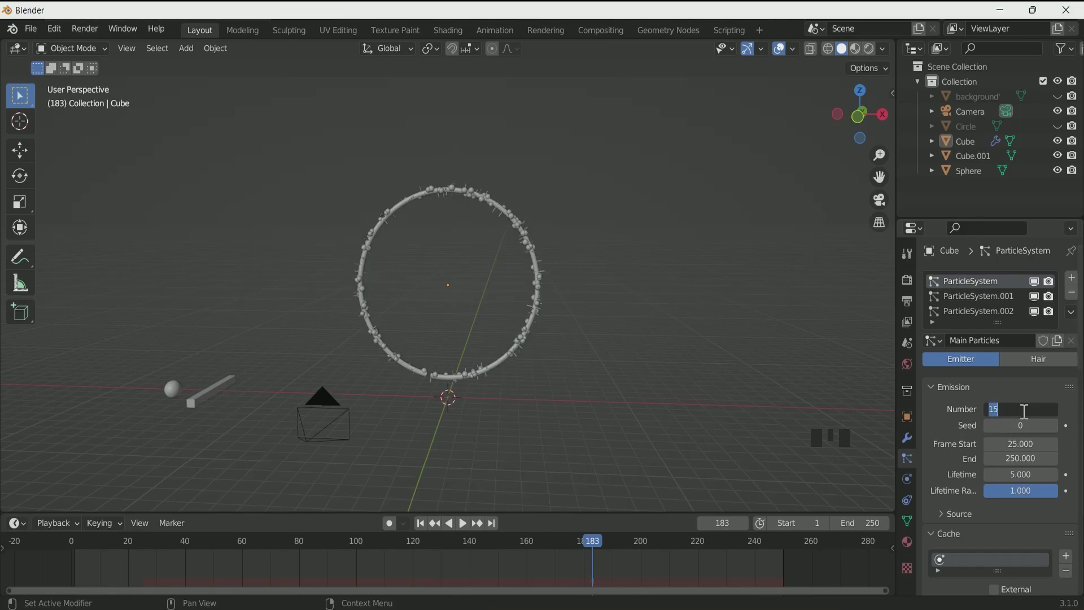
{"action": "key", "text": "KP_0"}
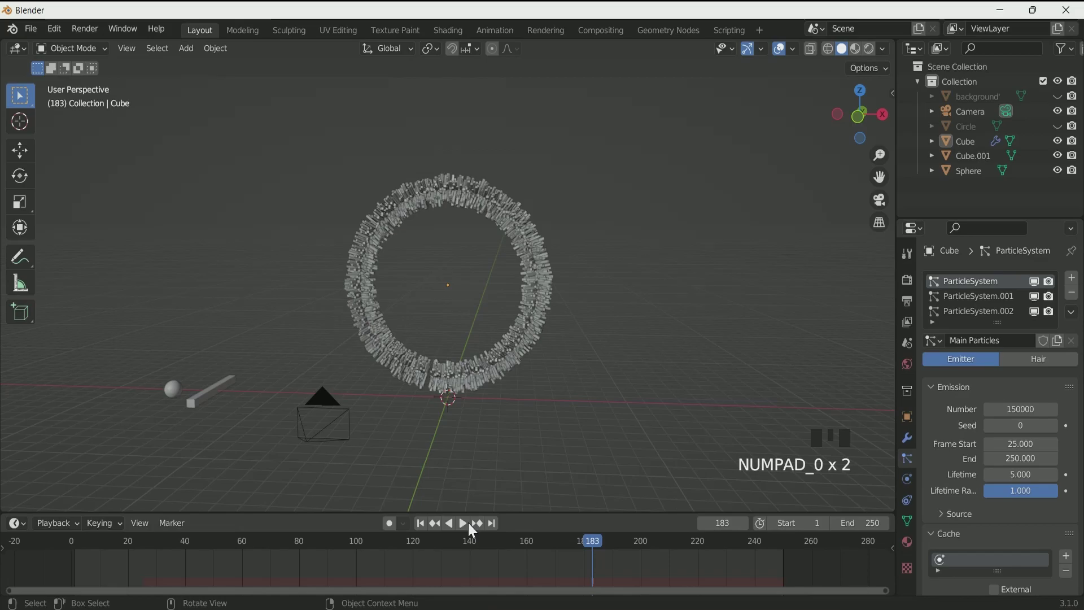
{"action": "left_click", "coordinate": [427, 526]}
{"action": "key", "text": "space"}
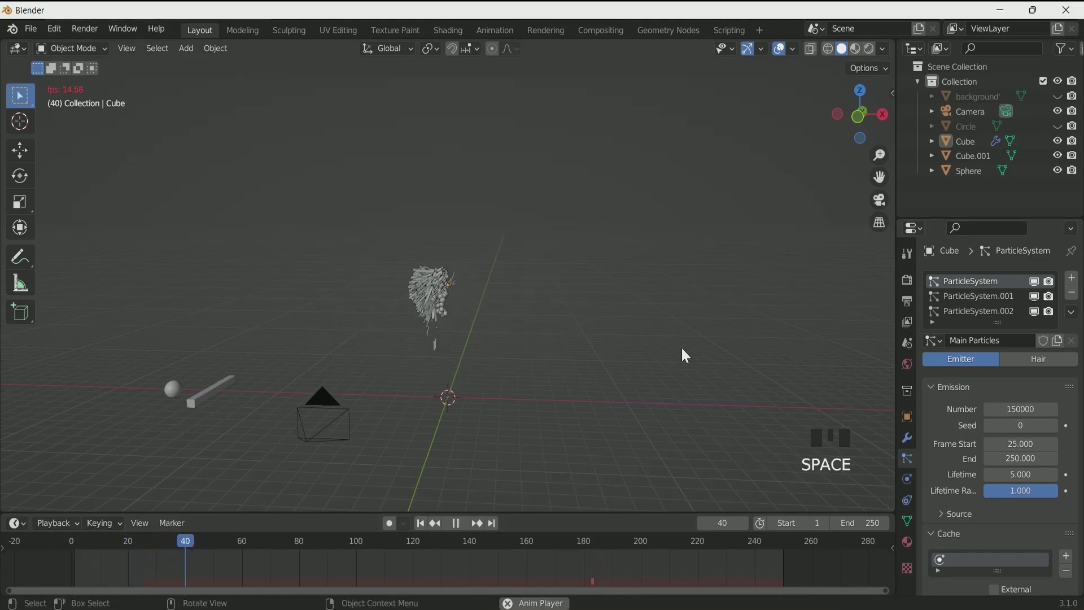
Preview the dense 150000-stick spray around the ring, playing and pausing the timeline.
{"action": "scroll", "scroll_direction": "up", "scroll_amount": 3}
{"action": "scroll", "scroll_direction": "down", "scroll_amount": 3}
{"action": "scroll", "scroll_direction": "down", "scroll_amount": 3}
{"action": "scroll", "scroll_direction": "up", "scroll_amount": 3}
{"action": "key", "text": "space"}
{"action": "key", "text": "space"}
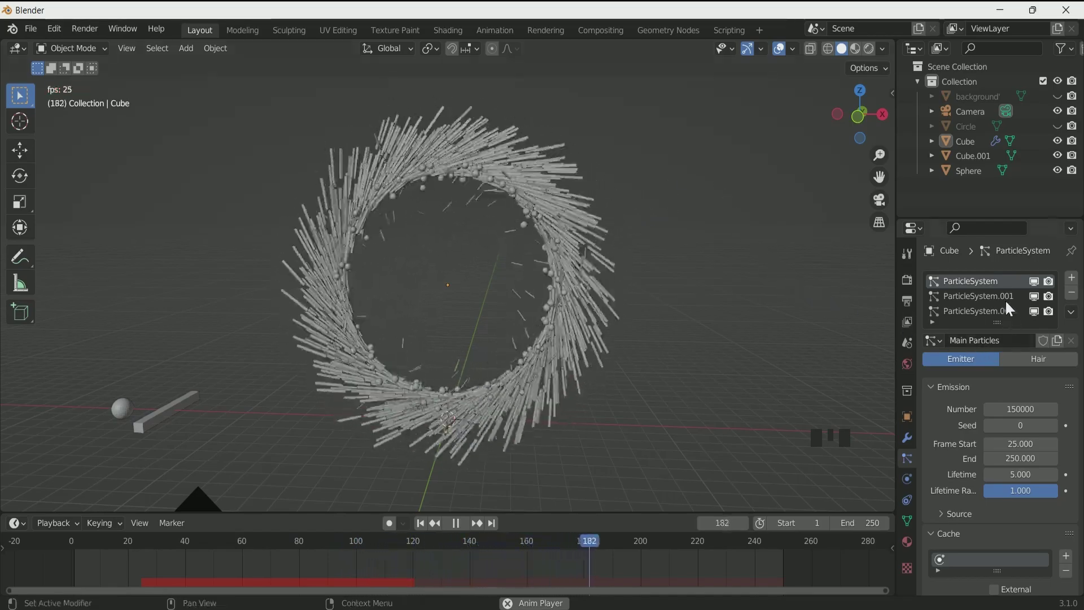
Switch through the particle list to ParticleSystem.002 and raise its Emission Number to 40000.
{"action": "left_click", "coordinate": [1007, 301]}
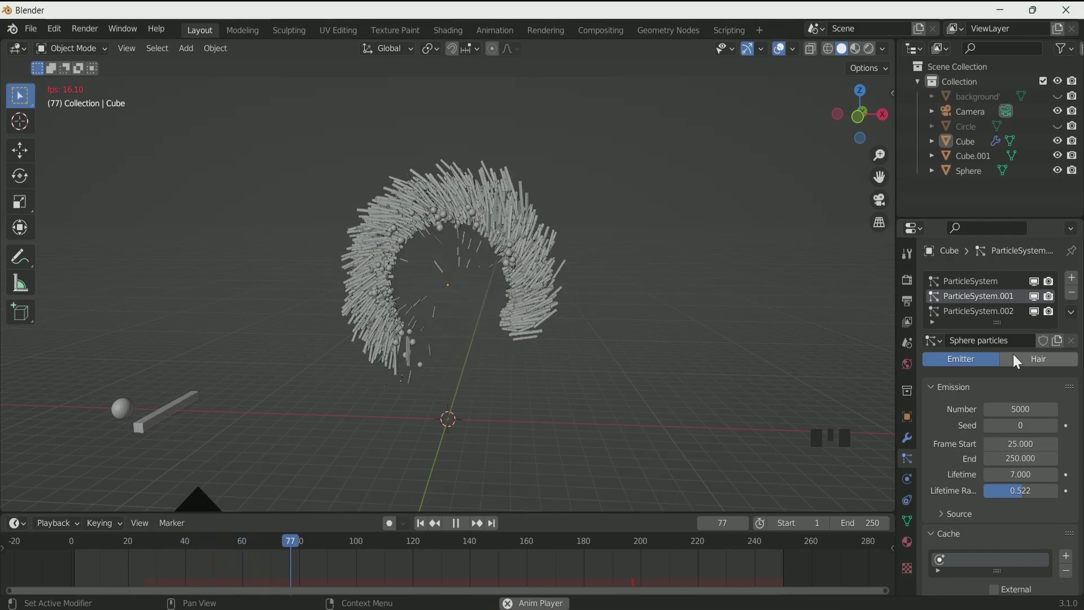
{"action": "key", "text": "space"}
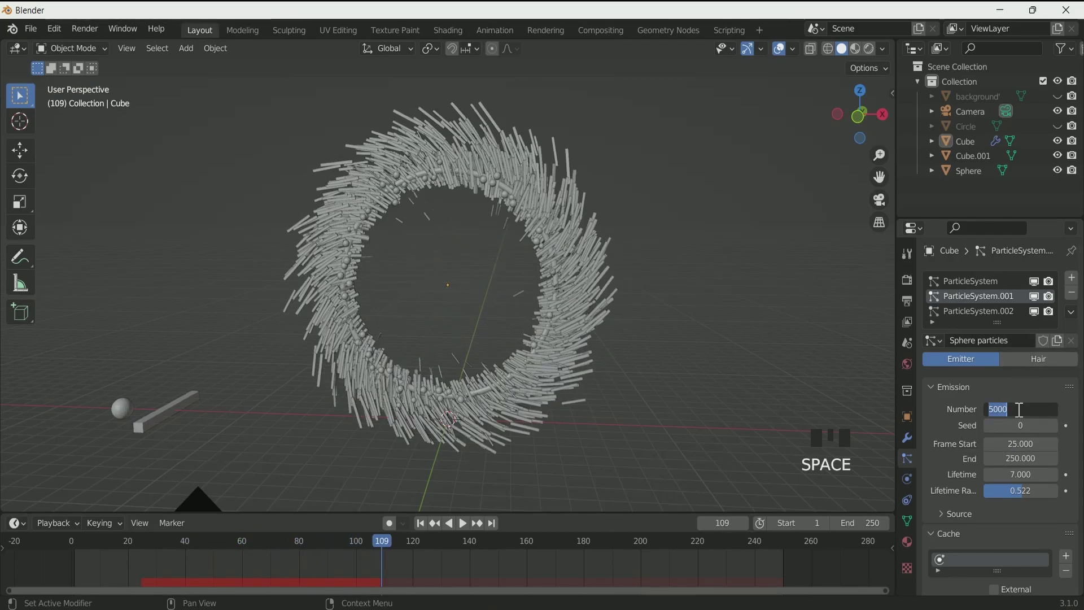
{"action": "left_click_drag", "start_coordinate": [1020, 416], "coordinate": [993, 312]}
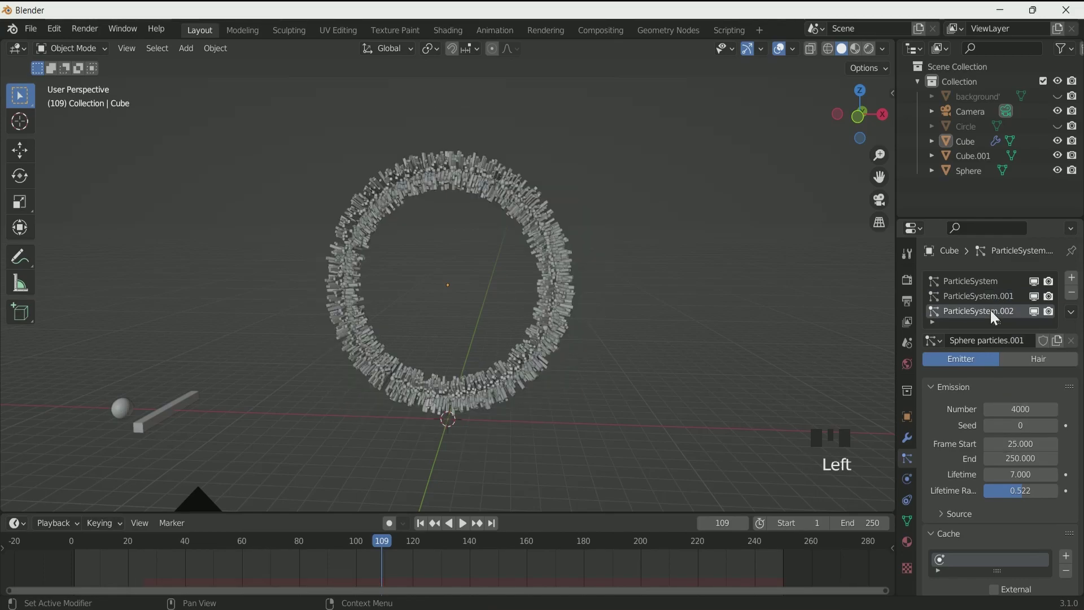
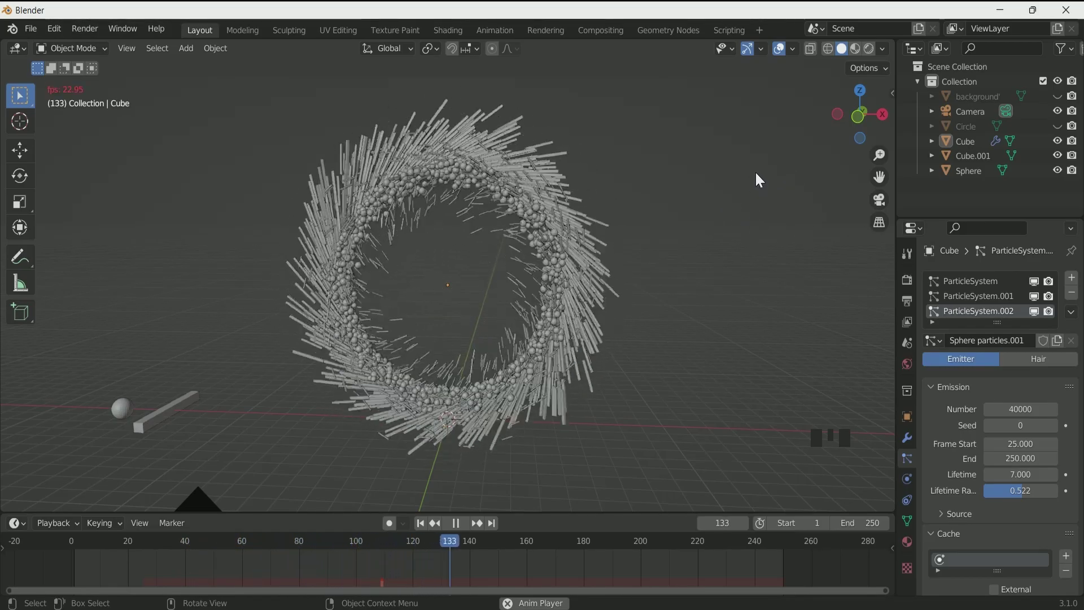
Play and pause the timeline repeatedly to bake the sphere particles into the cache.
{"action": "key", "text": "space"}
{"action": "key", "text": "space"}
{"action": "key", "text": "space"}
{"action": "key", "text": "space"}
{"action": "key", "text": "space"}
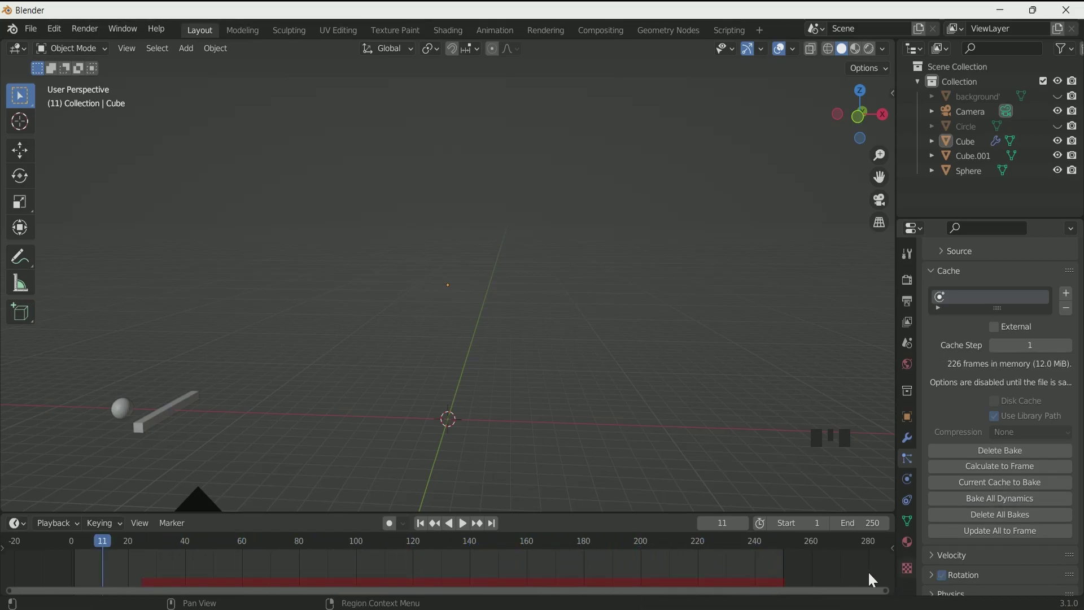
{"action": "key", "text": "space"}
{"action": "scroll", "scroll_direction": "up", "scroll_amount": 3}
{"action": "scroll", "scroll_direction": "down", "scroll_amount": 3}
{"action": "key", "text": "space"}
{"action": "key", "text": "space"}
{"action": "scroll", "scroll_direction": "down", "scroll_amount": 3}
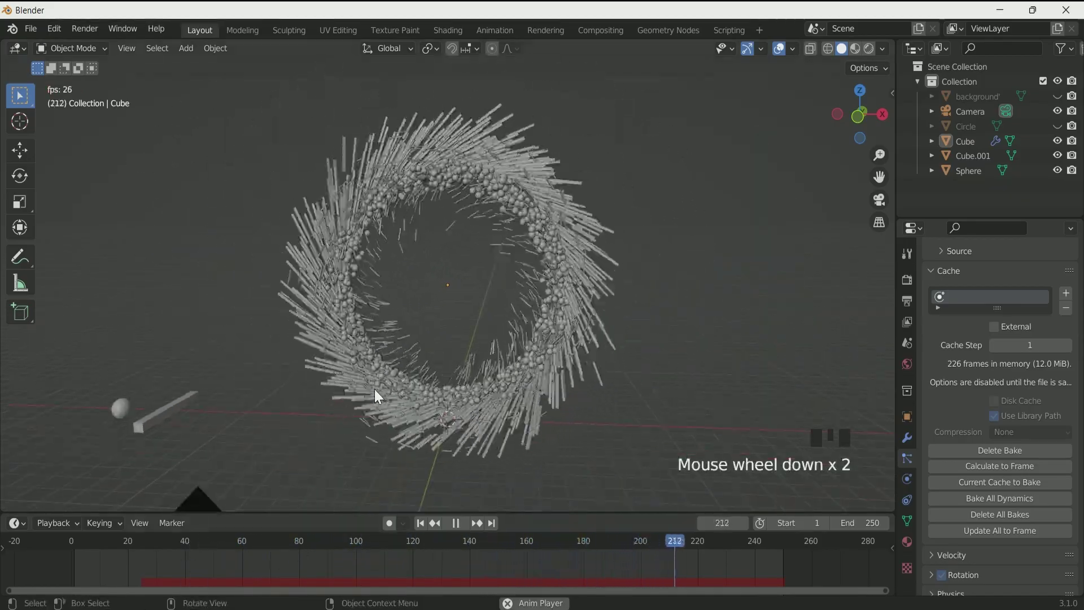
{"action": "key", "text": "space"}
{"action": "key", "text": "space"}
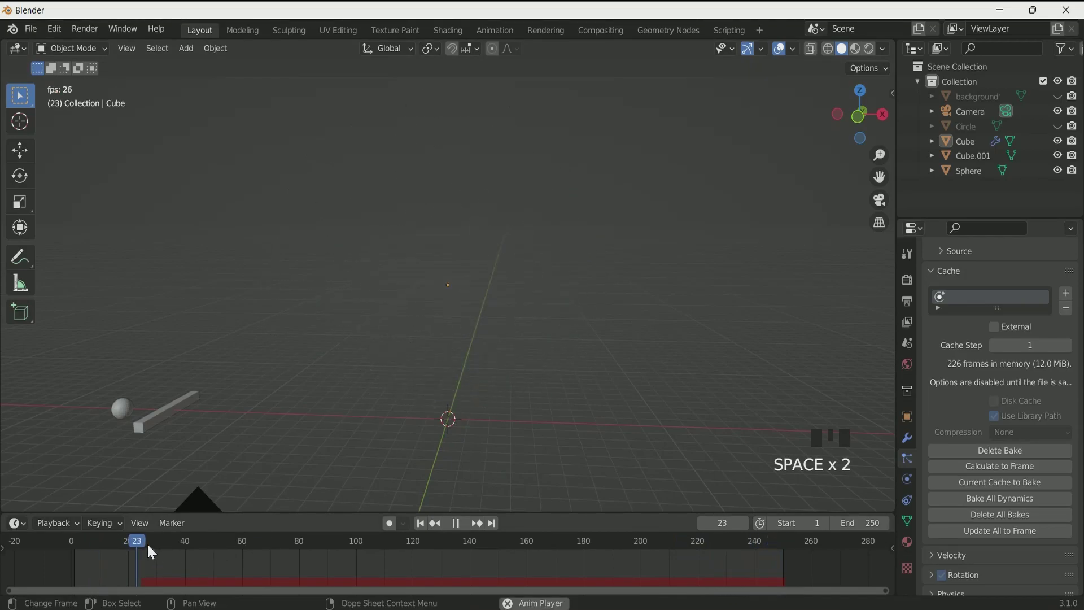
{"action": "key", "text": "space"}
{"action": "key", "text": "space"}
{"action": "key", "text": "space"}
{"action": "key", "text": "space"}
{"action": "key", "text": "space"}
{"action": "key", "text": "space"}
{"action": "key", "text": "space"}
{"action": "key", "text": "space"}
{"action": "key", "text": "space"}
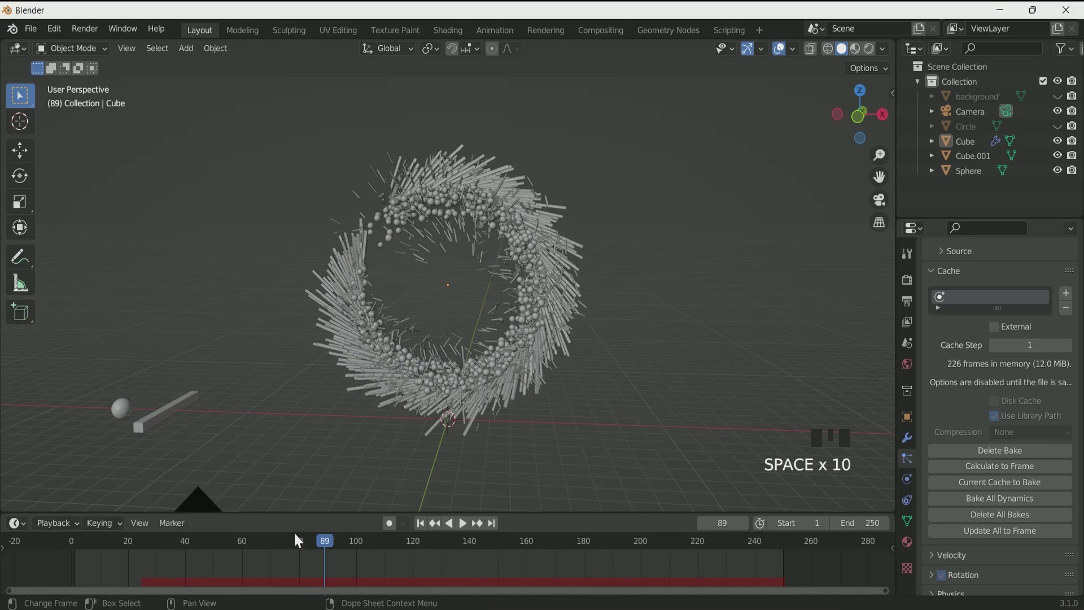
{"action": "key", "text": "space"}
{"action": "key", "text": "space"}
{"action": "left_click_drag", "start_coordinate": [340, 547], "coordinate": [1024, 471]}
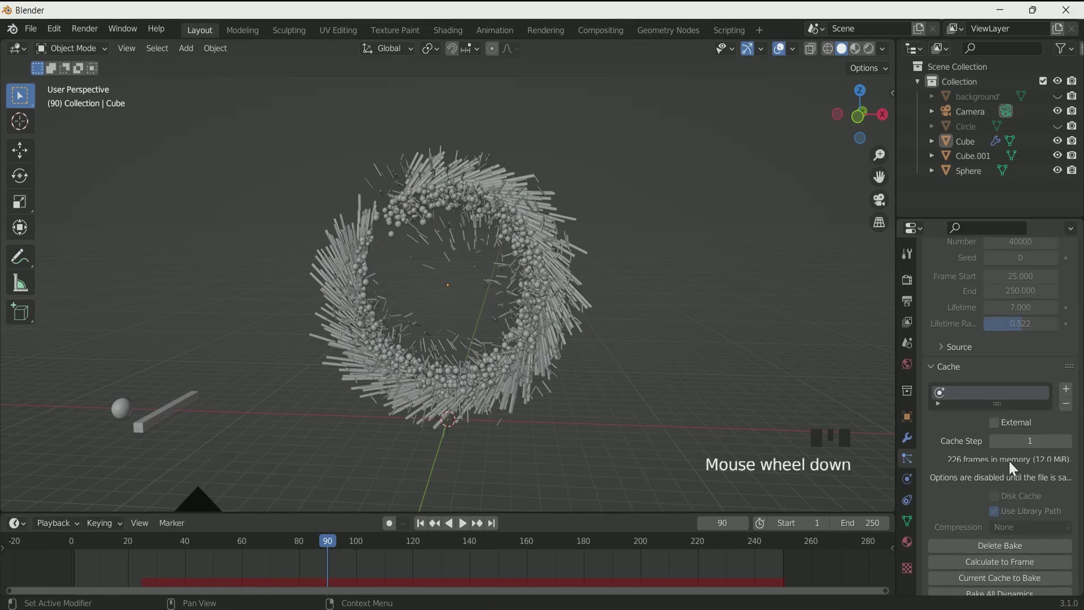
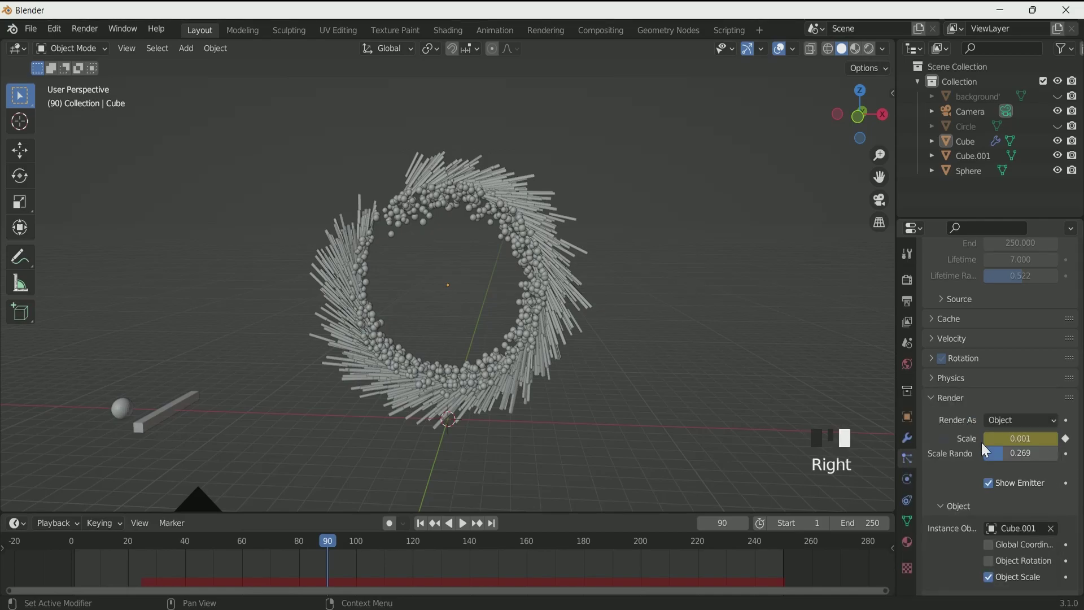
Set the sphere particle render Scale to 0.150 with Scale Randomness 0.299.
{"action": "key", "text": "Right"}
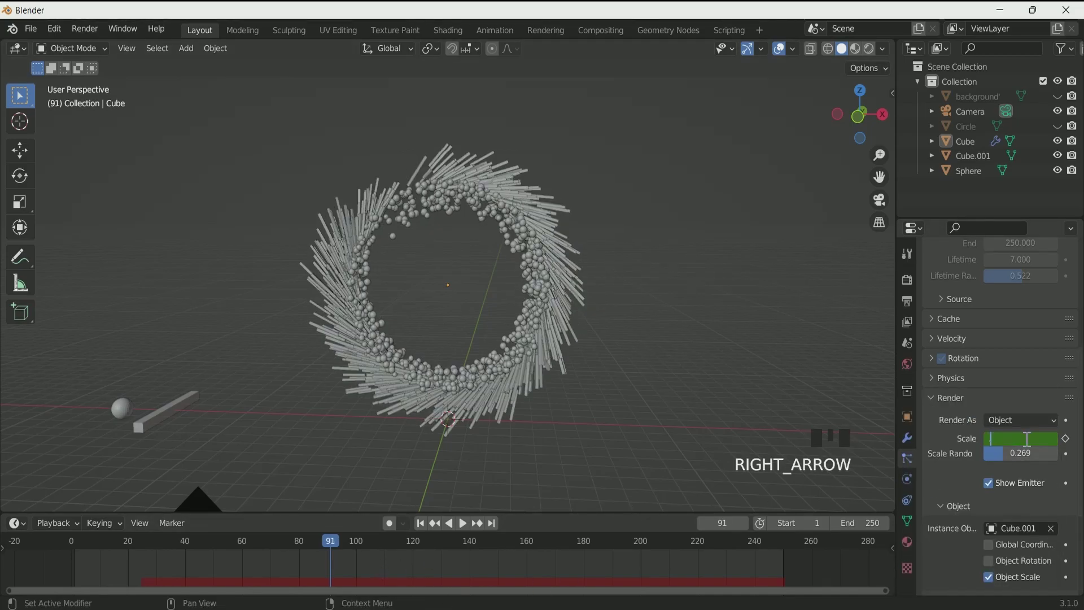
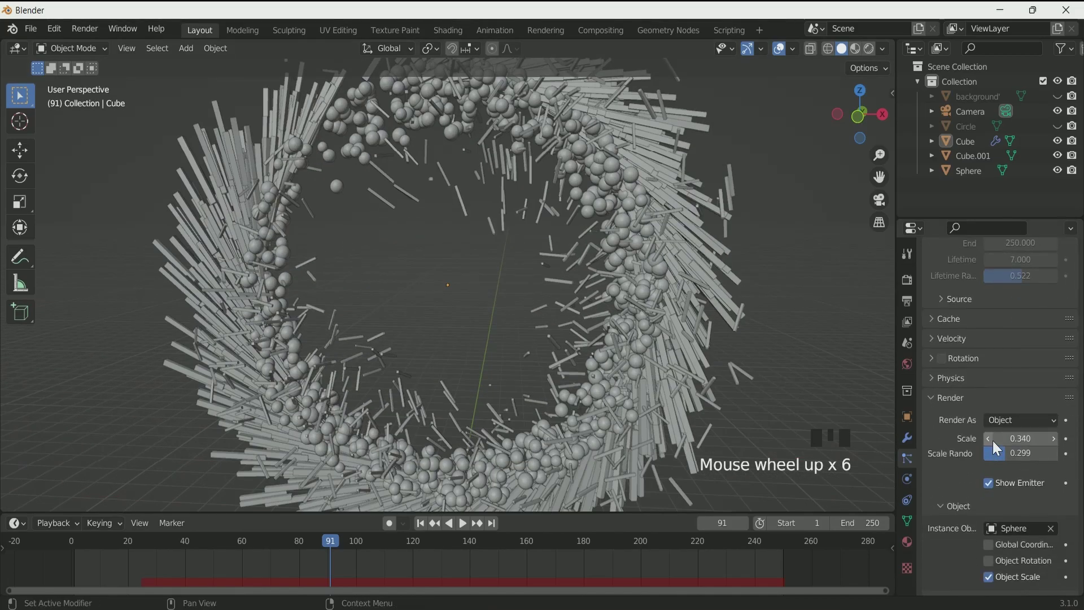
{"action": "left_click_drag", "start_coordinate": [990, 445], "coordinate": [355, 596]}
{"action": "key", "text": "Left"}
{"action": "key", "text": "Left"}
{"action": "key", "text": "Left"}
{"action": "key", "text": "Left"}
Step back through frames and keyframe the particle Scale value.
{"action": "key", "text": "Left"}
{"action": "key", "text": "Left"}
{"action": "key", "text": "Left"}
{"action": "key", "text": "Left"}
{"action": "key", "text": "Left"}
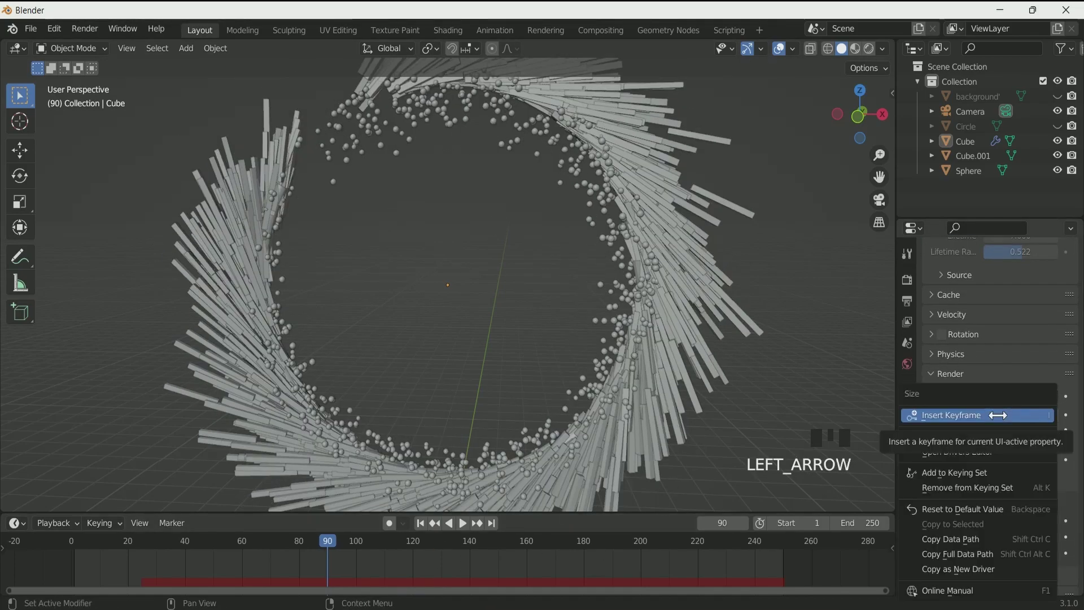
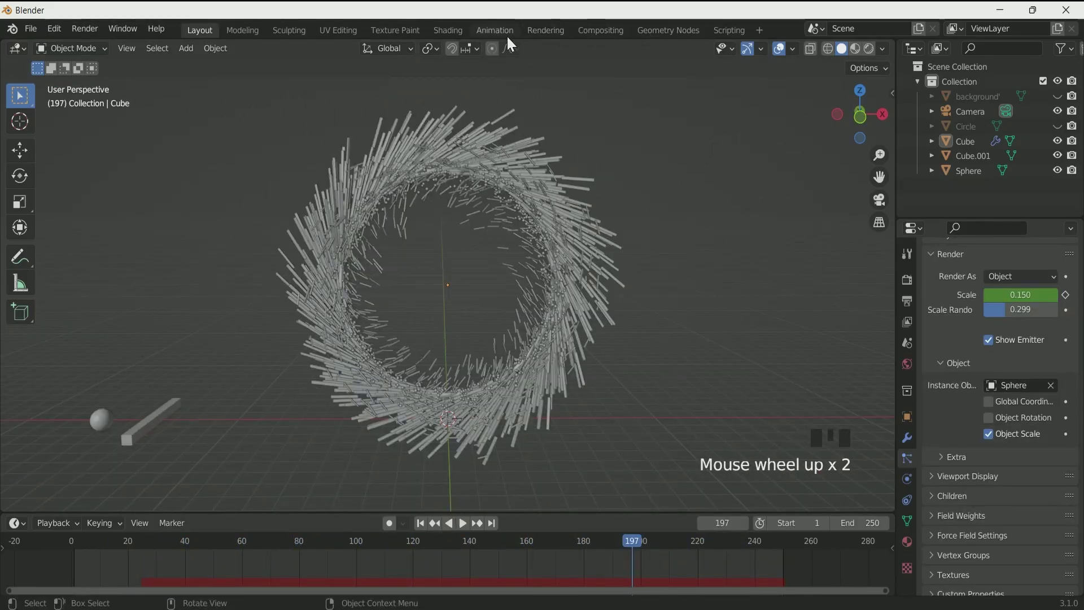
In the Shading workspace give Cube.001 a new Emission material with a red-orange colour.
{"action": "left_click", "coordinate": [455, 36]}
{"action": "scroll", "scroll_direction": "down", "scroll_amount": 3}
{"action": "scroll", "scroll_direction": "up", "scroll_amount": 3}
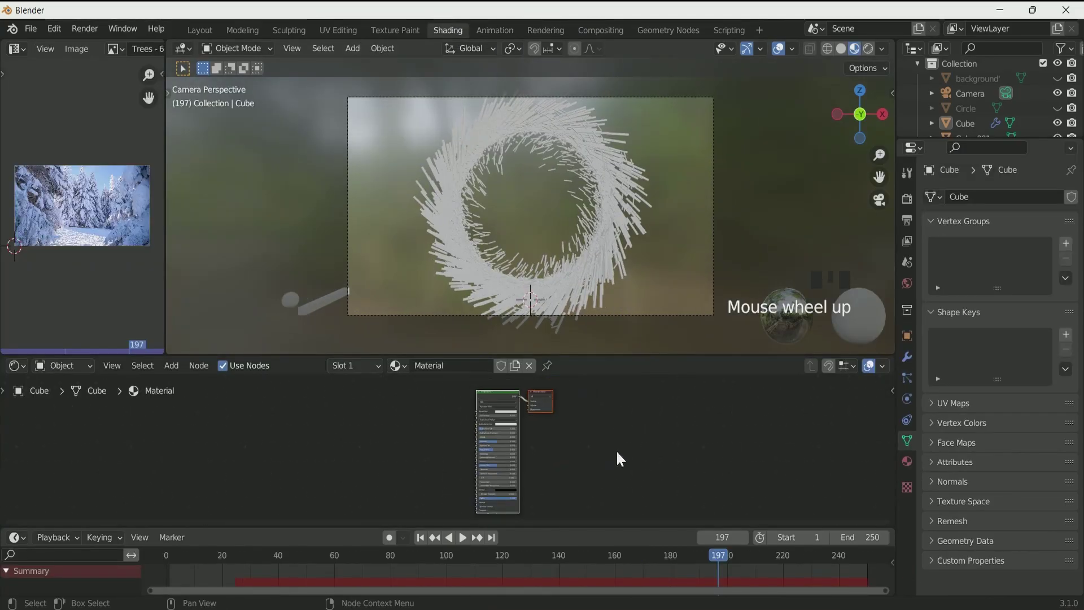
{"action": "left_click", "coordinate": [318, 309]}
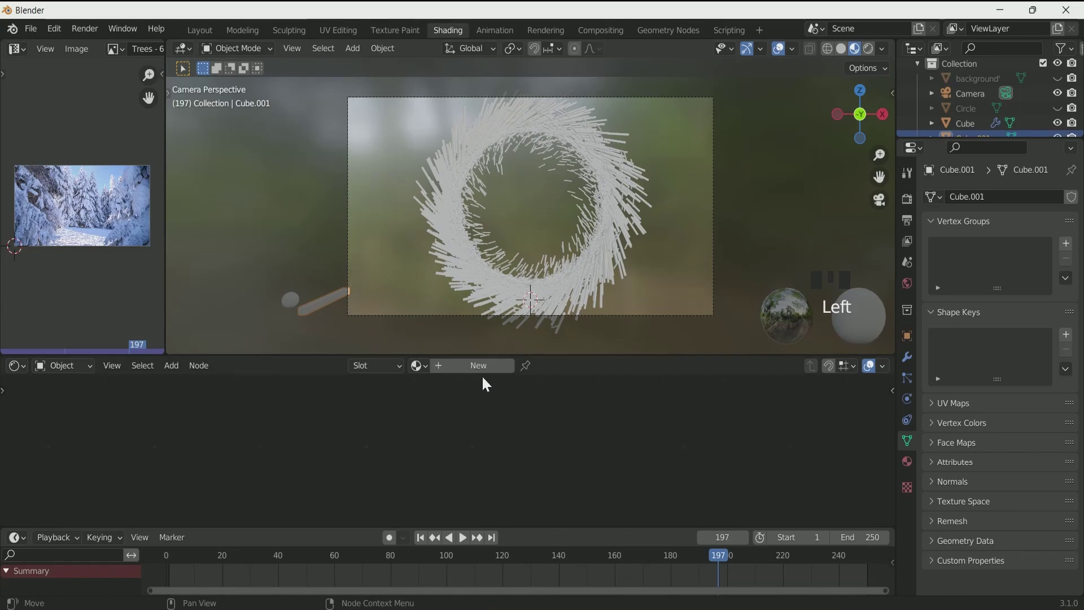
{"action": "left_click_drag", "start_coordinate": [484, 373], "coordinate": [545, 399]}
{"action": "key", "text": "x"}
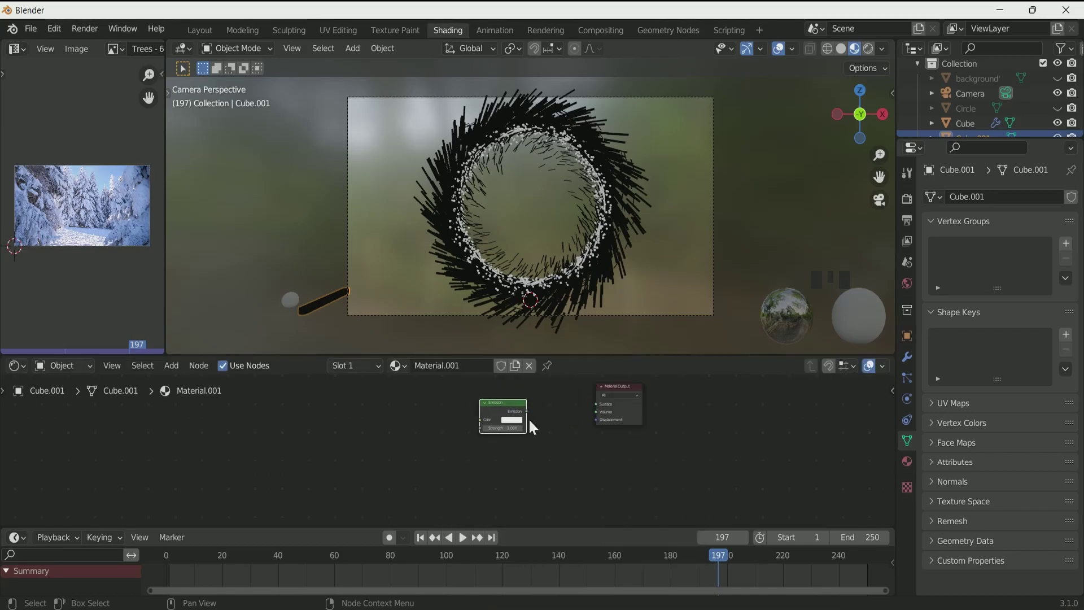
{"action": "left_click_drag", "start_coordinate": [600, 420], "coordinate": [676, 378]}
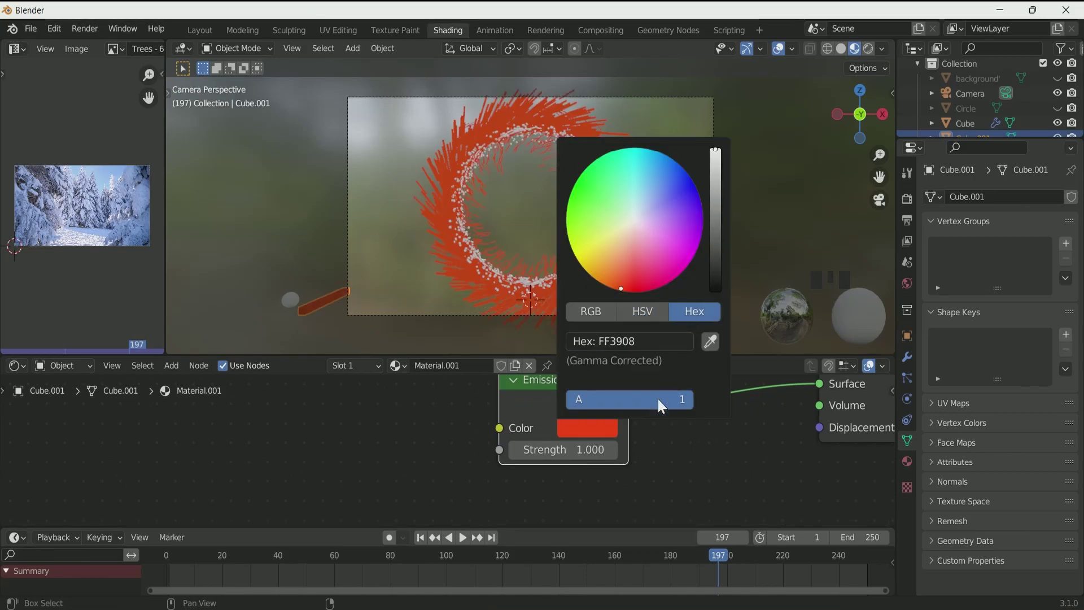
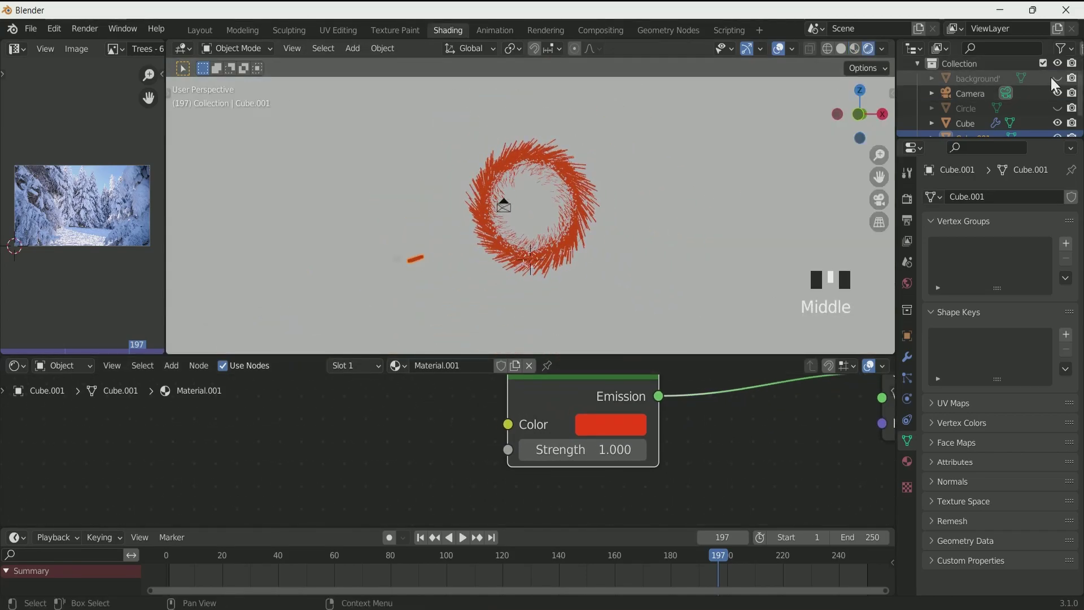
Show the forest background through the camera and enable Bloom in the render settings.
{"action": "left_click", "coordinate": [1056, 78]}
{"action": "key", "text": "KP_0"}
{"action": "scroll", "scroll_direction": "up", "scroll_amount": 3}
{"action": "scroll", "scroll_direction": "down", "scroll_amount": 3}
{"action": "scroll", "scroll_direction": "up", "scroll_amount": 3}
{"action": "key", "text": "KP_0"}
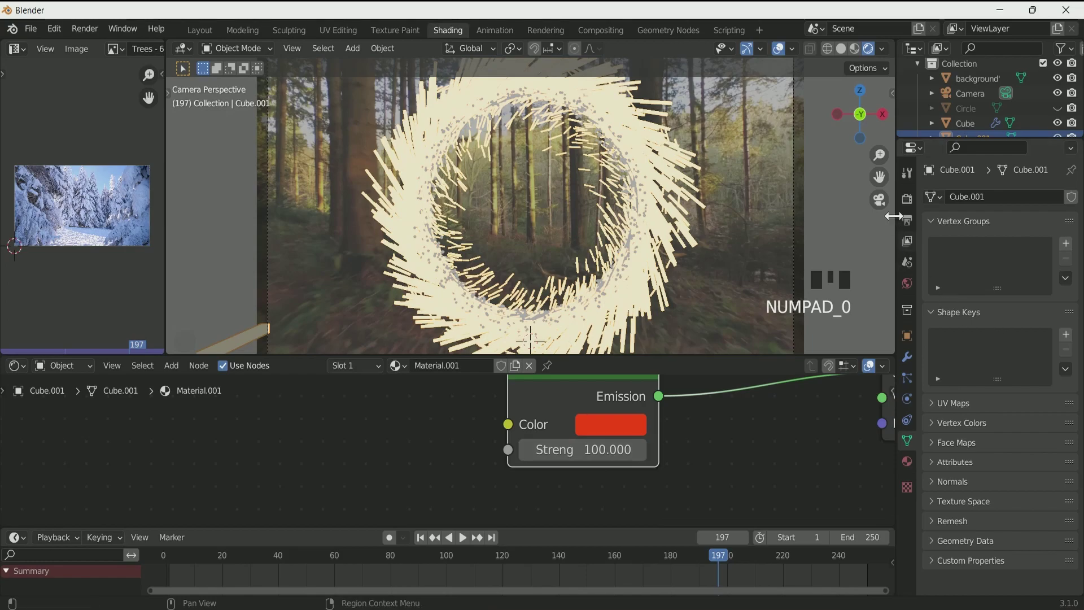
{"action": "left_click_drag", "start_coordinate": [947, 306], "coordinate": [942, 327]}
{"action": "scroll", "scroll_direction": "down", "scroll_amount": 3}
{"action": "left_click", "coordinate": [942, 387]}
{"action": "left_click", "coordinate": [940, 405]}
Set the stick material's emission Strength to about 50 and check it in camera view.
{"action": "scroll", "scroll_direction": "down", "scroll_amount": 3}
{"action": "left_click_drag", "start_coordinate": [605, 461], "coordinate": [652, 261]}
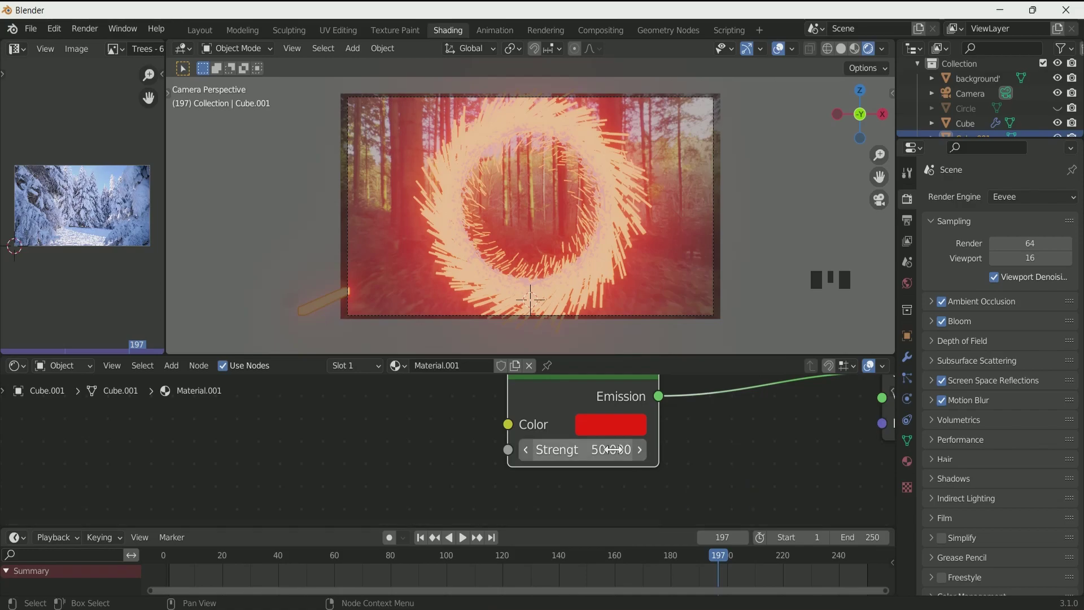
{"action": "key", "text": "KP_0"}
{"action": "scroll", "scroll_direction": "down", "scroll_amount": 3}
{"action": "scroll", "scroll_direction": "up", "scroll_amount": 3}
Give the Sphere object a new Emission material with an orange glow colour.
{"action": "left_click", "coordinate": [292, 302]}
{"action": "left_click_drag", "start_coordinate": [477, 380], "coordinate": [580, 378]}
{"action": "key", "text": "x"}
{"action": "key", "text": "shift+a"}
{"action": "left_click_drag", "start_coordinate": [674, 409], "coordinate": [522, 357]}
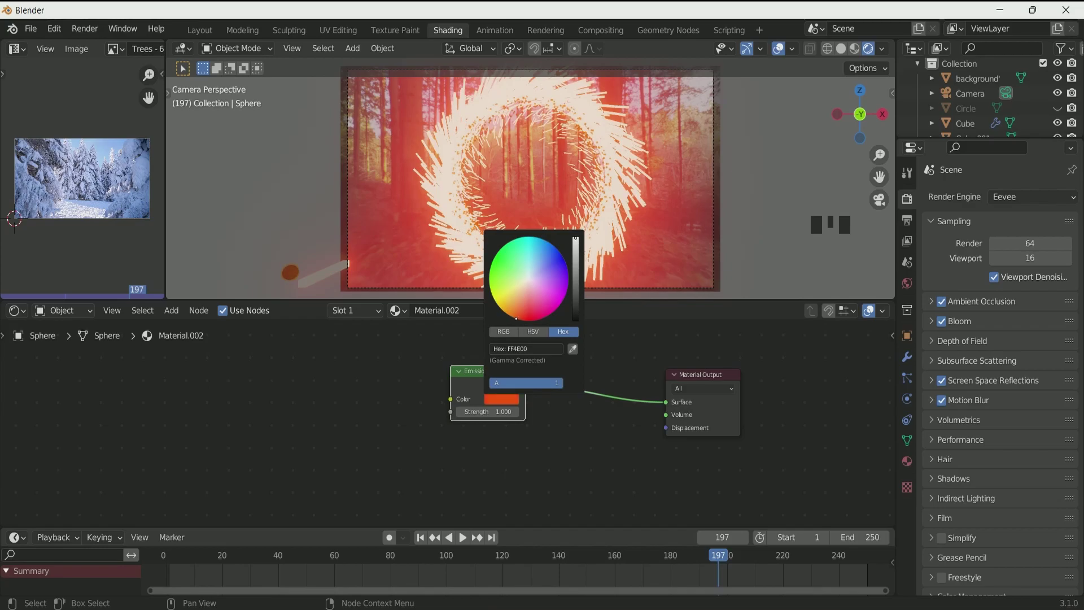
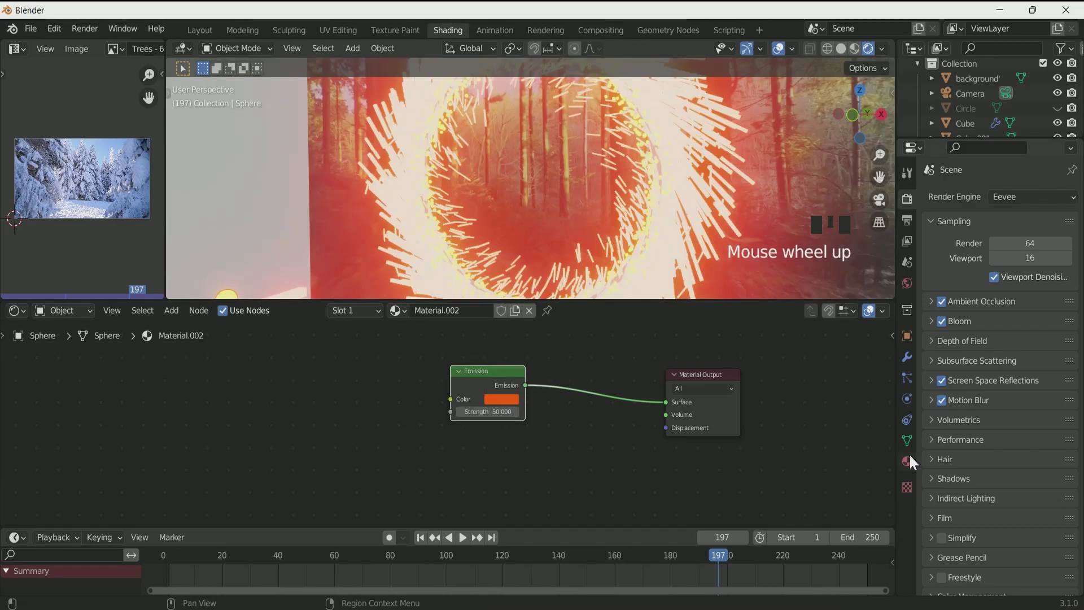
Select the ring Cube and open its material in the Shader Editor.
{"action": "left_click", "coordinate": [974, 126]}
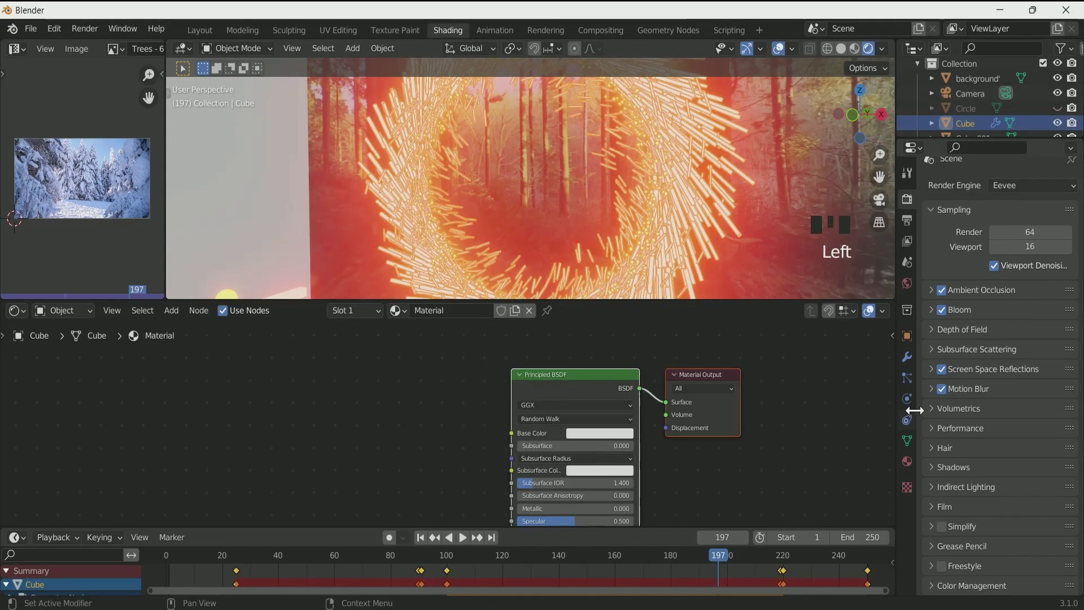
{"action": "left_click", "coordinate": [1012, 287]}
{"action": "scroll", "scroll_direction": "up", "scroll_amount": 3}
{"action": "scroll", "scroll_direction": "down", "scroll_amount": 3}
{"action": "left_click", "coordinate": [633, 157]}
{"action": "left_click", "coordinate": [630, 150]}
Replace Principled BSDF with a red Emission shader at strength 50 wired to the Material Output.
{"action": "left_click", "coordinate": [593, 384]}
{"action": "key", "text": "x"}
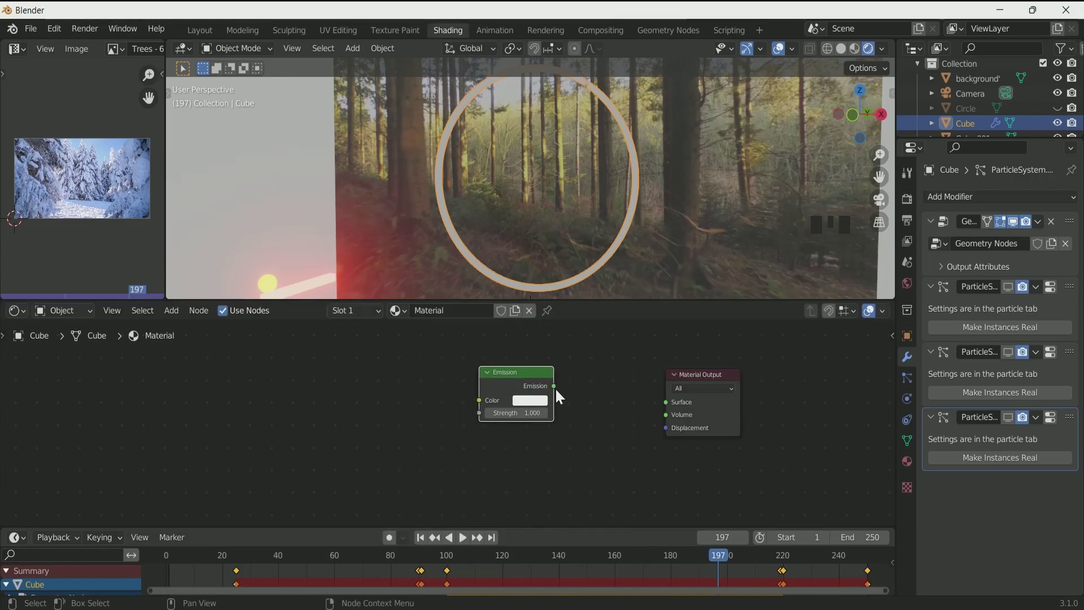
{"action": "left_click_drag", "start_coordinate": [667, 409], "coordinate": [565, 357]}
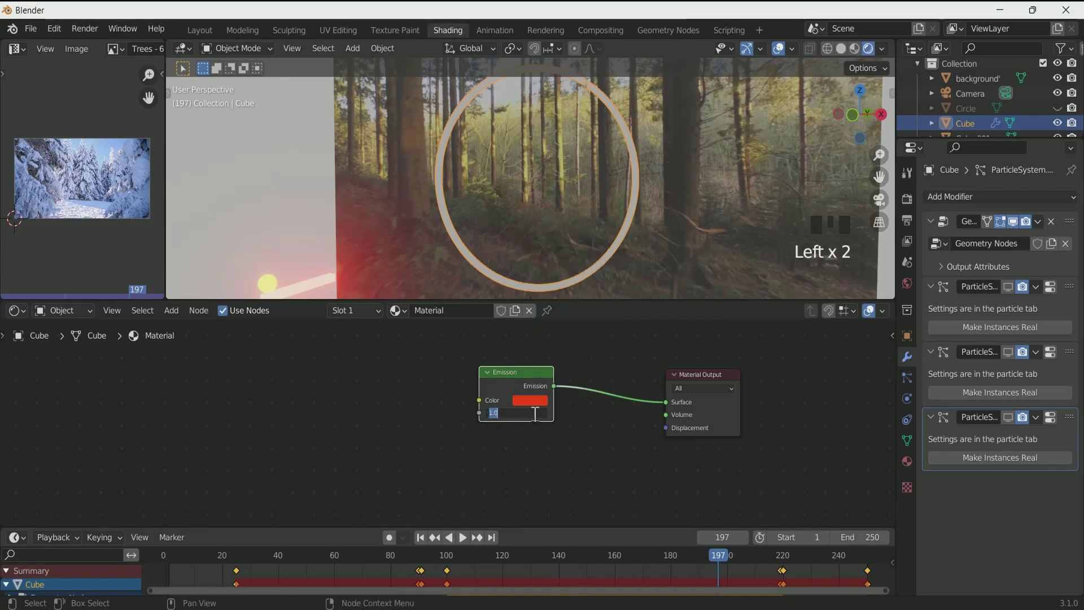
{"action": "left_click_drag", "start_coordinate": [537, 418], "coordinate": [536, 168]}
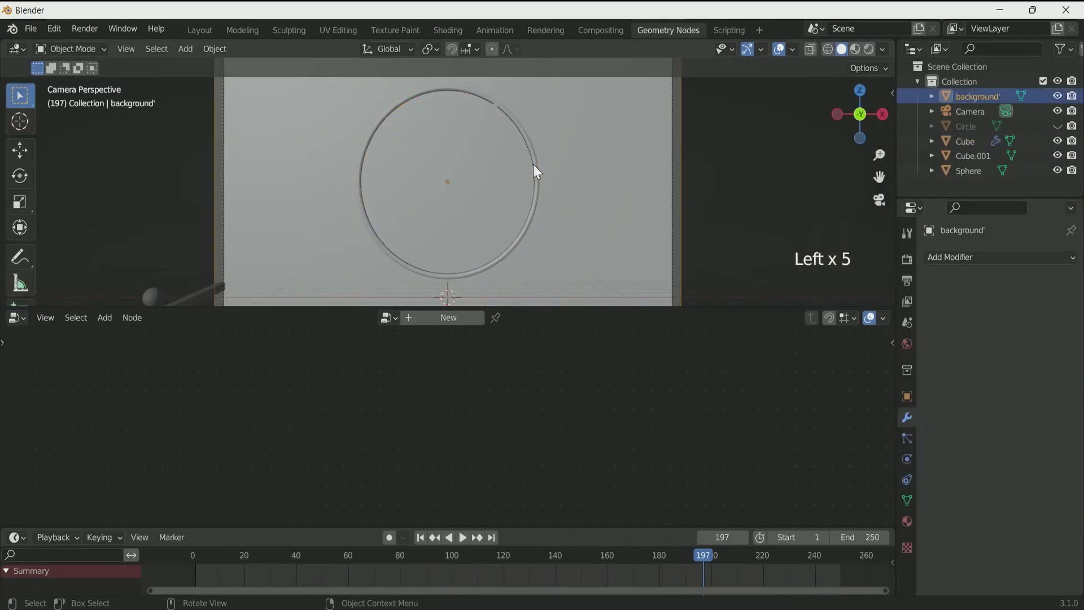
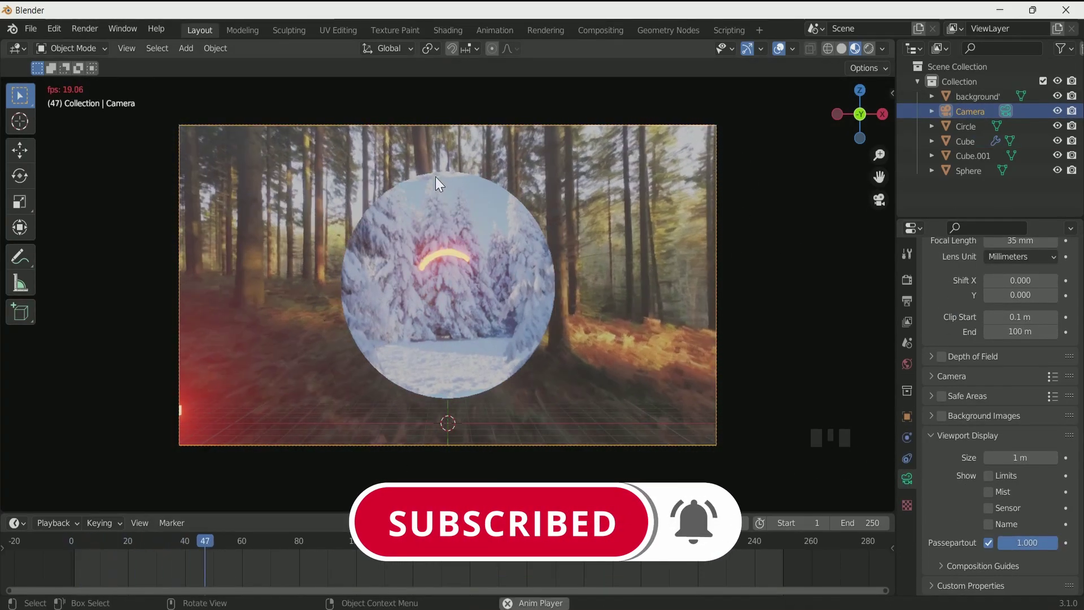
Stop playback and select the Cube carrying the particle systems to show its glowing strands.
{"action": "key", "text": "space"}
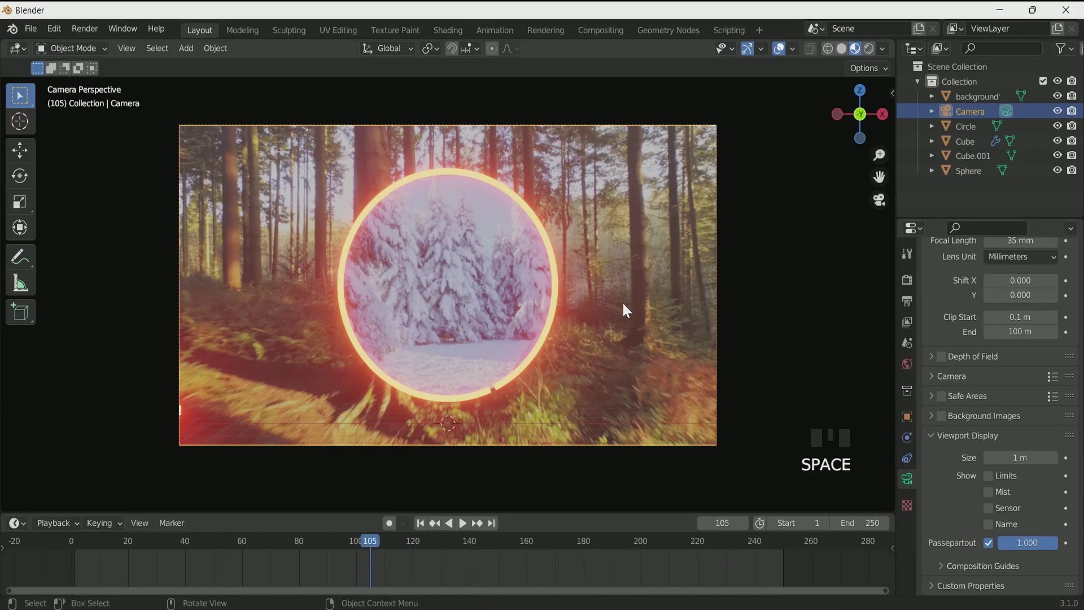
{"action": "left_click", "coordinate": [977, 141]}
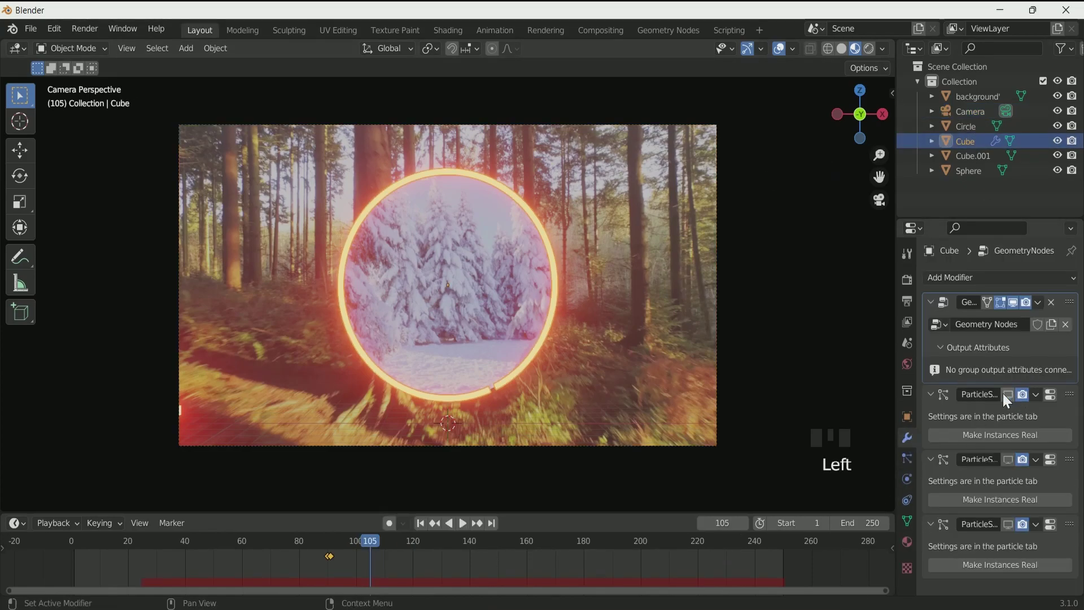
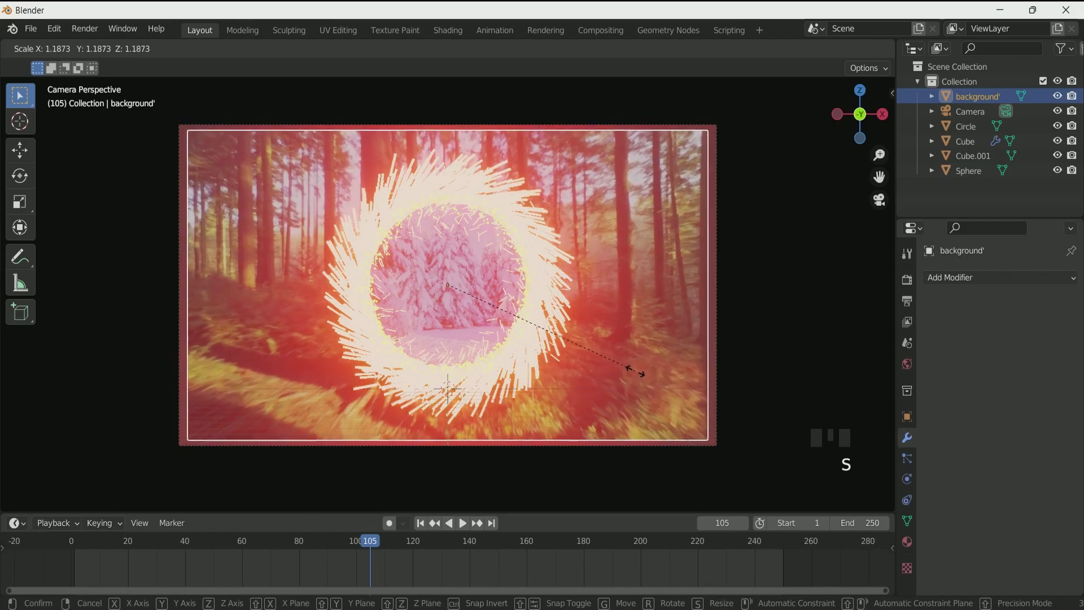
Scale the forest background plane to 1.296 to fill the camera frame and play-check the portal.
{"action": "scroll", "scroll_direction": "down", "scroll_amount": 3}
{"action": "scroll", "scroll_direction": "up", "scroll_amount": 3}
{"action": "scroll", "scroll_direction": "down", "scroll_amount": 3}
{"action": "scroll", "scroll_direction": "up", "scroll_amount": 3}
{"action": "left_click", "coordinate": [421, 528]}
{"action": "key", "text": "space"}
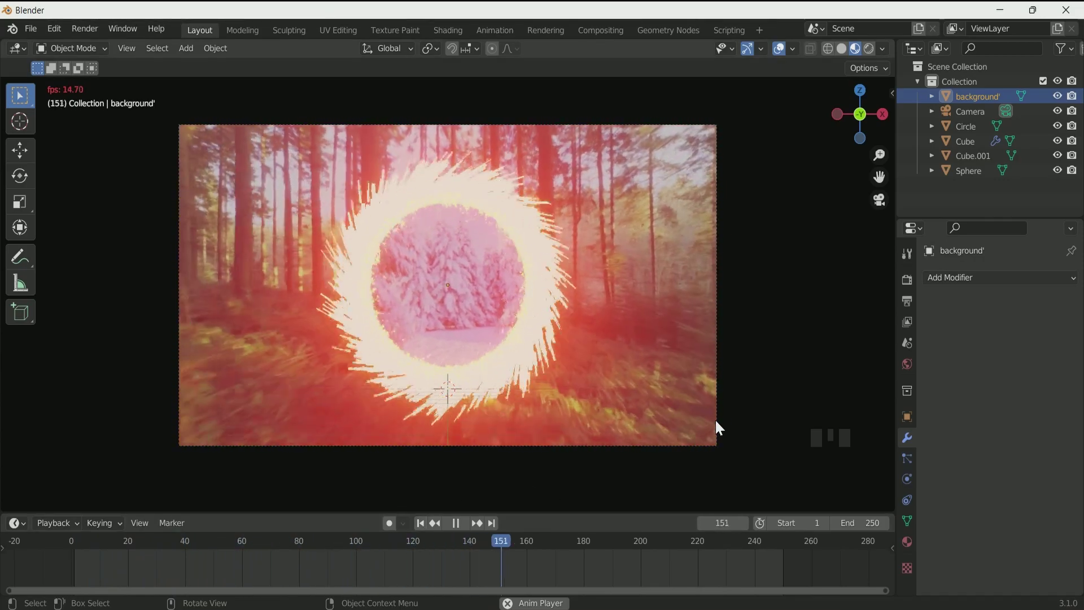
{"action": "key", "text": "space"}
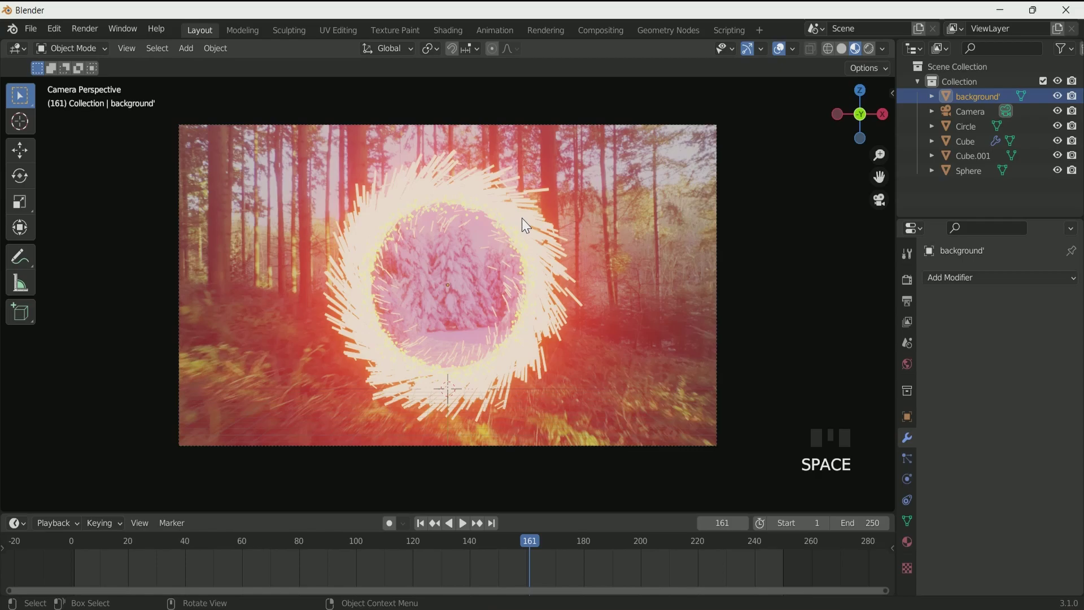
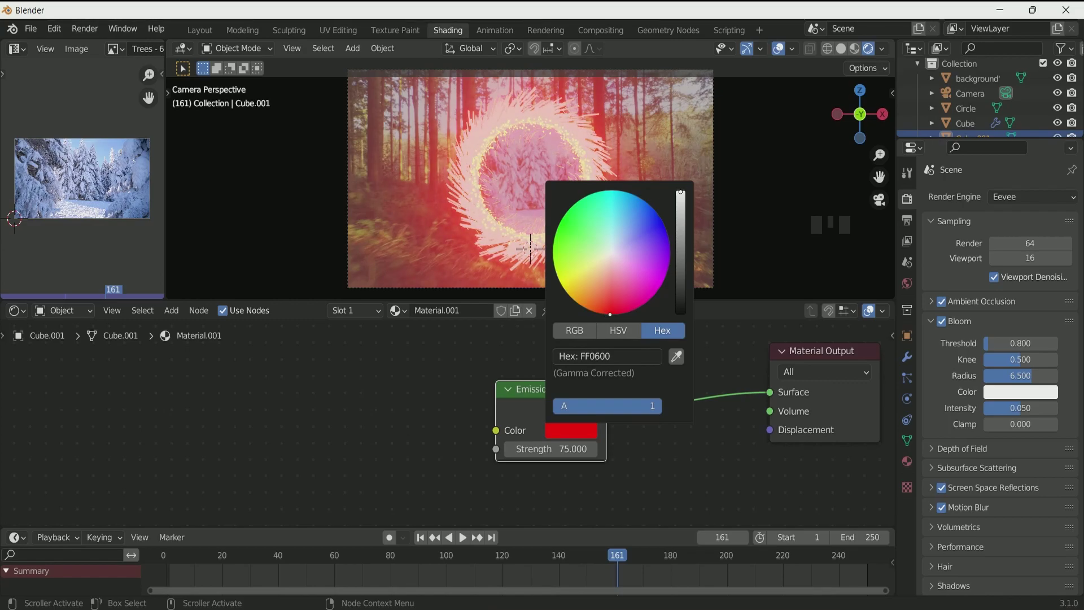
Shift Cube.001's emission colour to a purer red, hex FF0600.
{"action": "scroll", "scroll_direction": "down", "scroll_amount": 3}
{"action": "scroll", "scroll_direction": "up", "scroll_amount": 3}
{"action": "scroll", "scroll_direction": "down", "scroll_amount": 3}
{"action": "scroll", "scroll_direction": "up", "scroll_amount": 3}
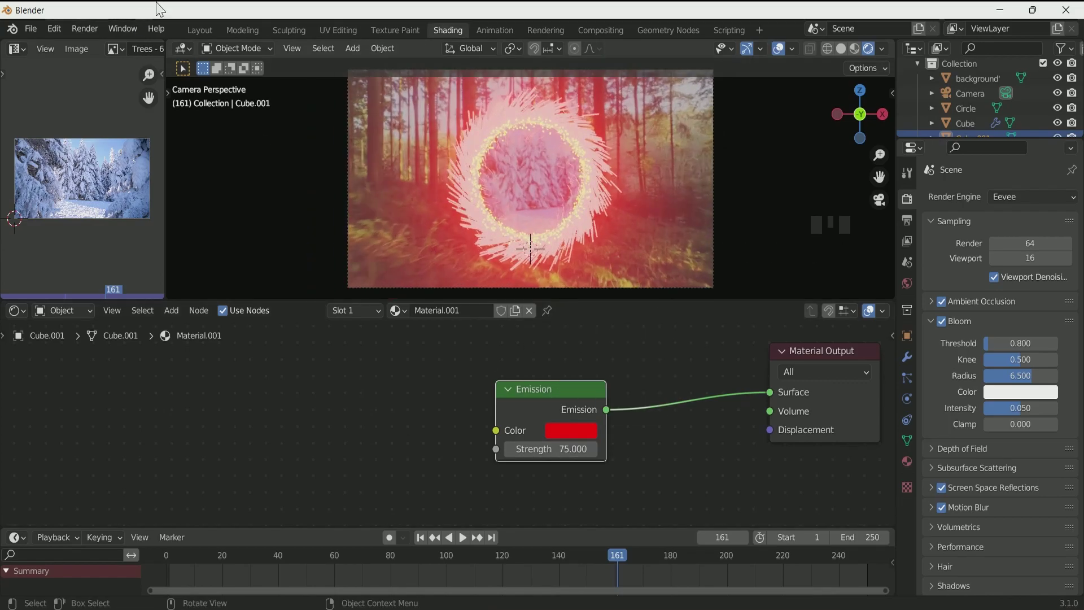
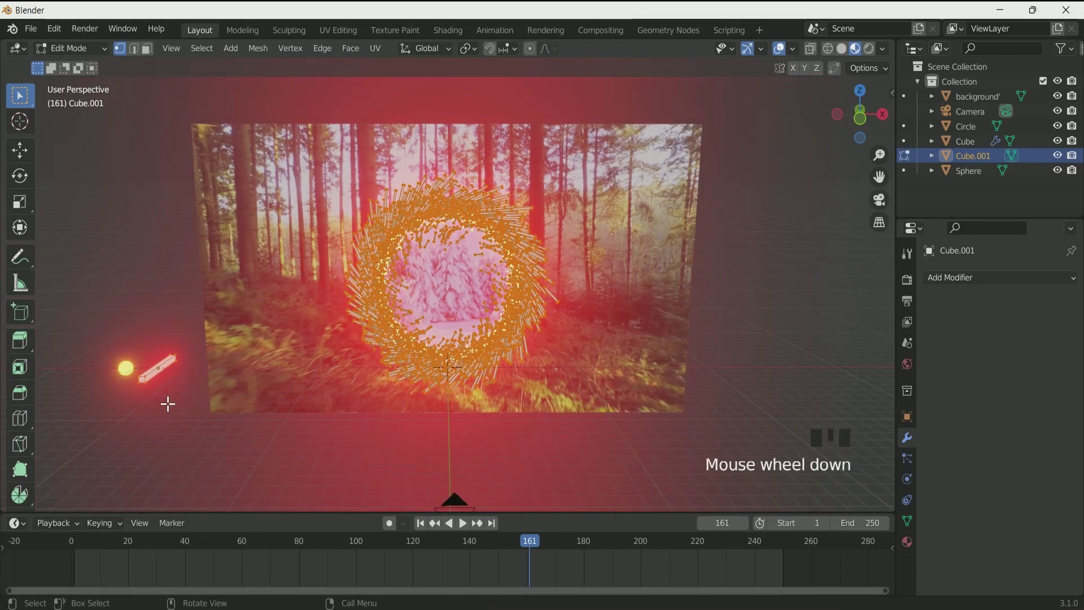
In Edit Mode scale the Cube.001 stick mesh thinner, to about 0.73 along global Y.
{"action": "key", "text": "s"}
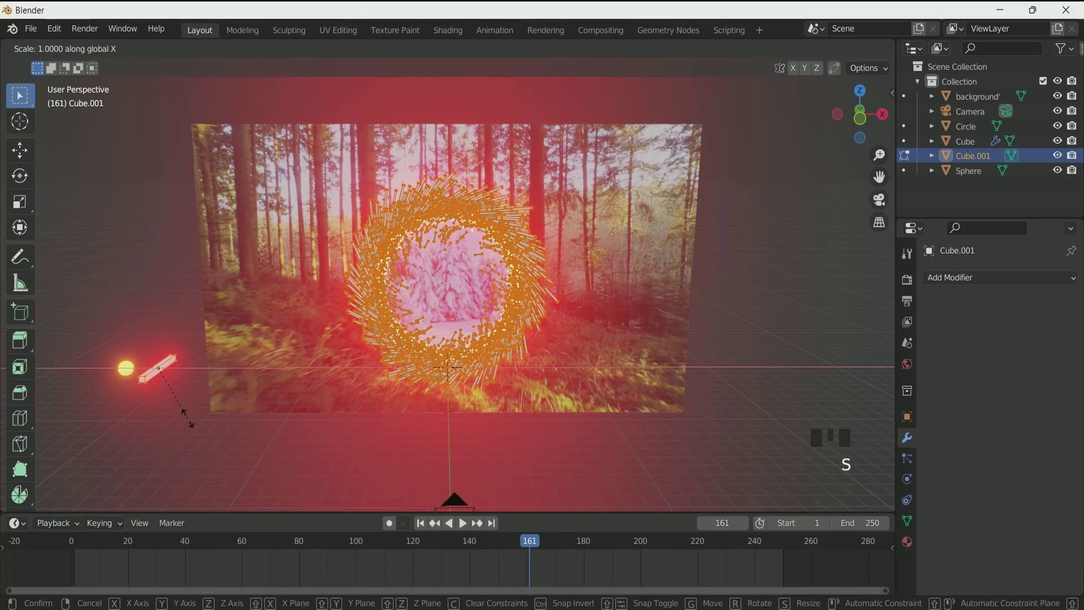
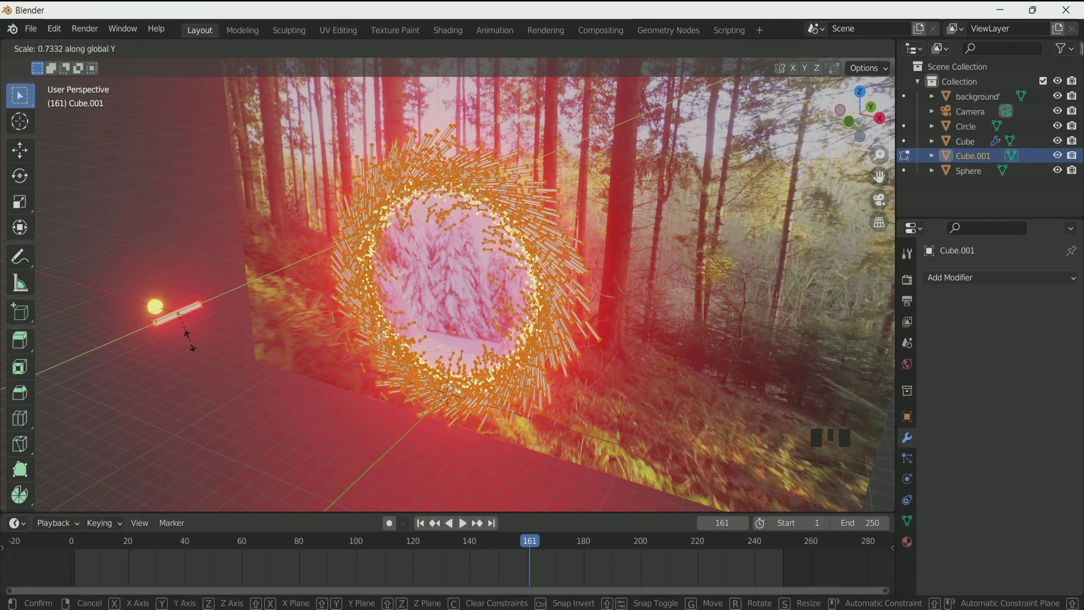
{"action": "key", "text": "Tab"}
{"action": "scroll", "scroll_direction": "down", "scroll_amount": 3}
{"action": "left_click_drag", "start_coordinate": [396, 349], "coordinate": [464, 312]}
{"action": "scroll", "scroll_direction": "up", "scroll_amount": 3}
{"action": "left_click_drag", "start_coordinate": [462, 312], "coordinate": [329, 329]}
{"action": "scroll", "scroll_direction": "down", "scroll_amount": 3}
{"action": "left_click_drag", "start_coordinate": [329, 329], "coordinate": [430, 334]}
Confirm the slimmer stick and view the finer particle streaks through the camera.
{"action": "scroll", "scroll_direction": "down", "scroll_amount": 3}
{"action": "scroll", "scroll_direction": "down", "scroll_amount": 3}
{"action": "left_click", "coordinate": [871, 56]}
{"action": "key", "text": "KP_0"}
{"action": "scroll", "scroll_direction": "up", "scroll_amount": 3}
{"action": "scroll", "scroll_direction": "down", "scroll_amount": 3}
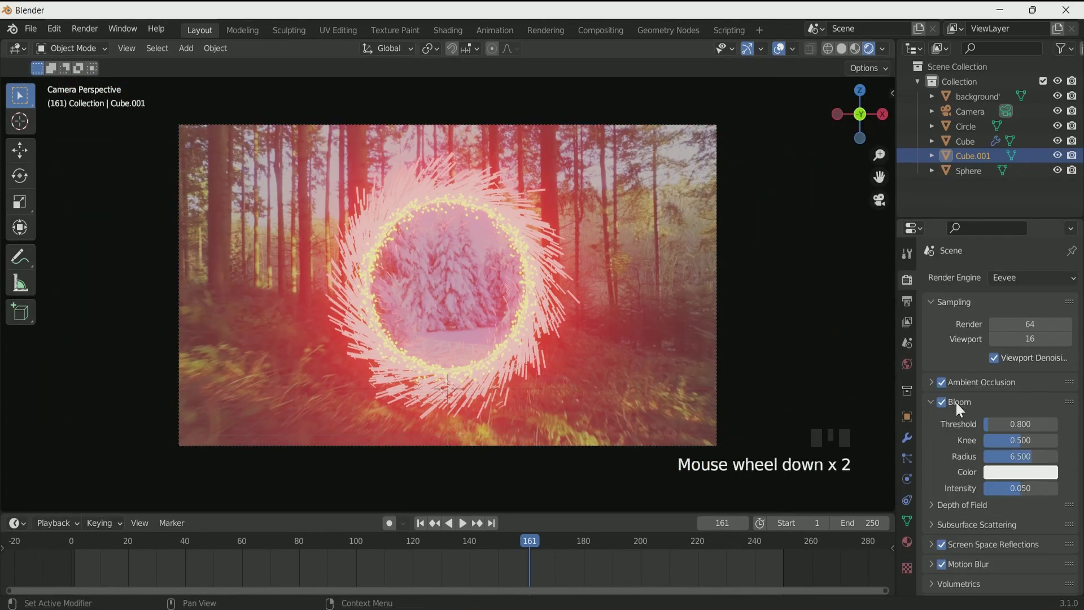
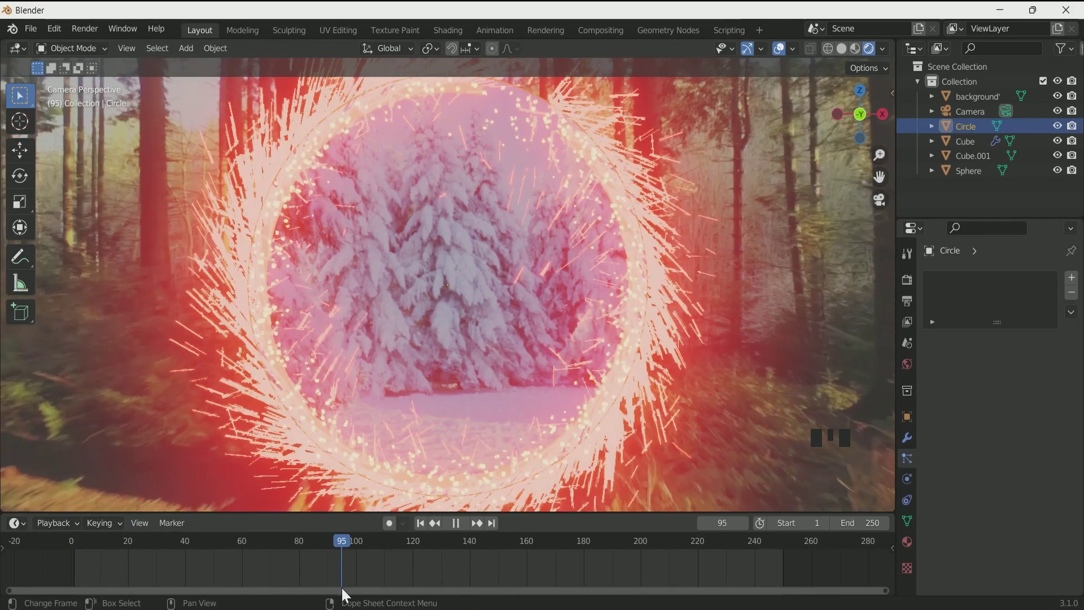
Keyframe the Circle's Z location at 6.1 m and -10.04 m on different frames.
{"action": "scroll", "scroll_direction": "down", "scroll_amount": 3}
{"action": "scroll", "scroll_direction": "down", "scroll_amount": 3}
{"action": "scroll", "scroll_direction": "down", "scroll_amount": 3}
{"action": "scroll", "scroll_direction": "up", "scroll_amount": 3}
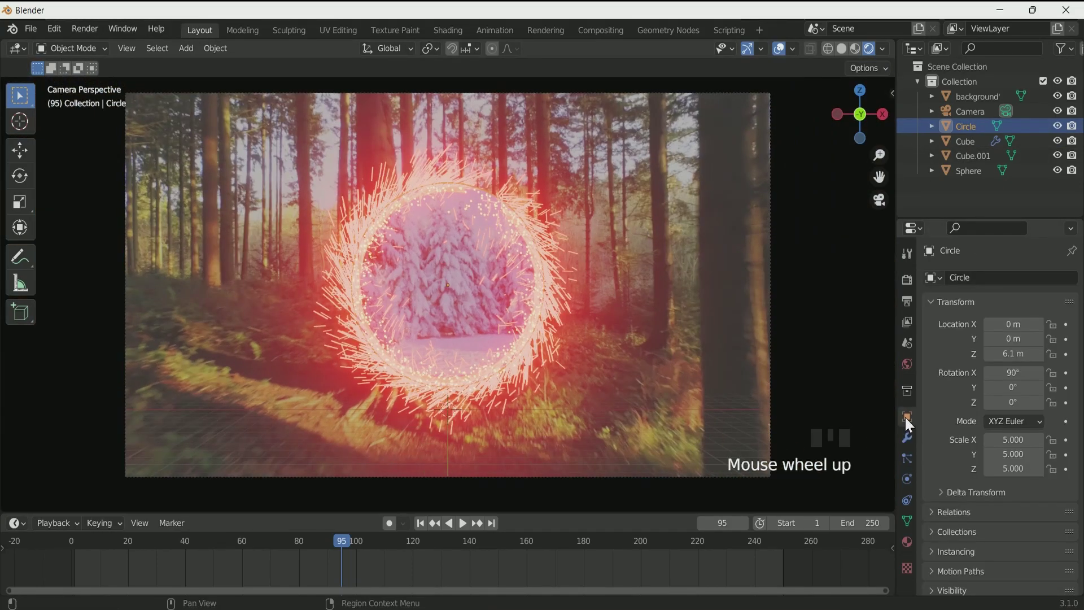
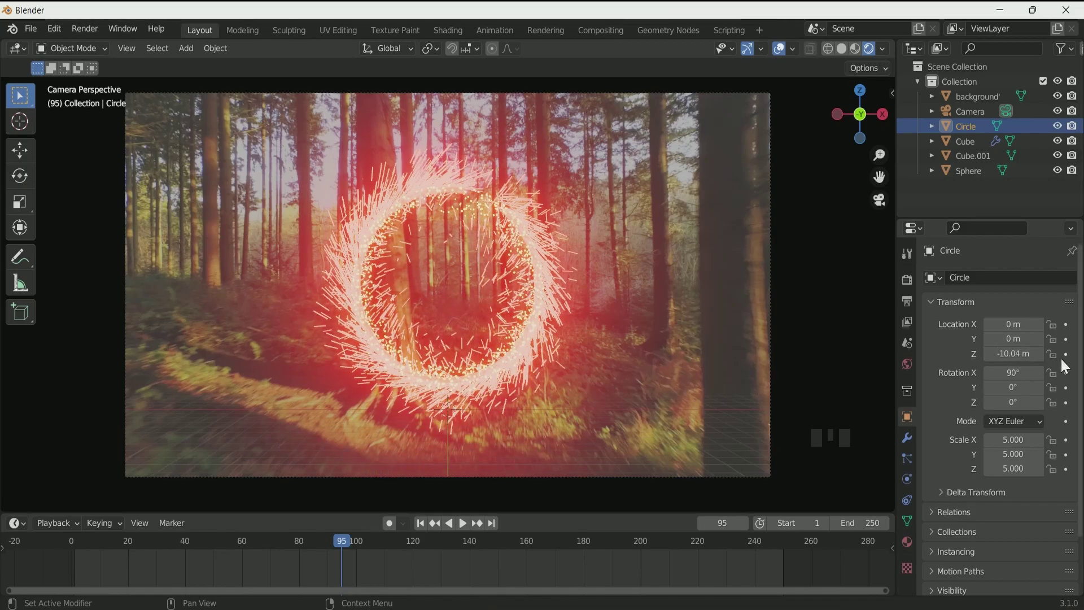
{"action": "left_click", "coordinate": [1067, 358]}
{"action": "key", "text": "Right"}
{"action": "left_click_drag", "start_coordinate": [777, 461], "coordinate": [1067, 357]}
{"action": "left_click", "coordinate": [300, 543]}
Review the reveal in playback and keyframe the Circle's scale.
{"action": "key", "text": "space"}
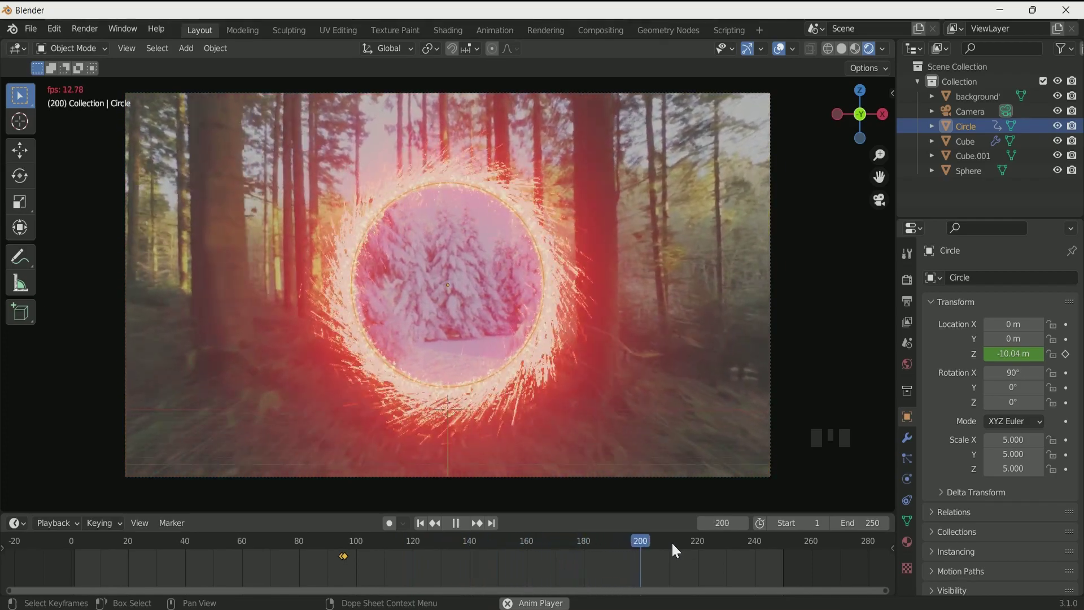
{"action": "key", "text": "space"}
{"action": "key", "text": "ctrl+z"}
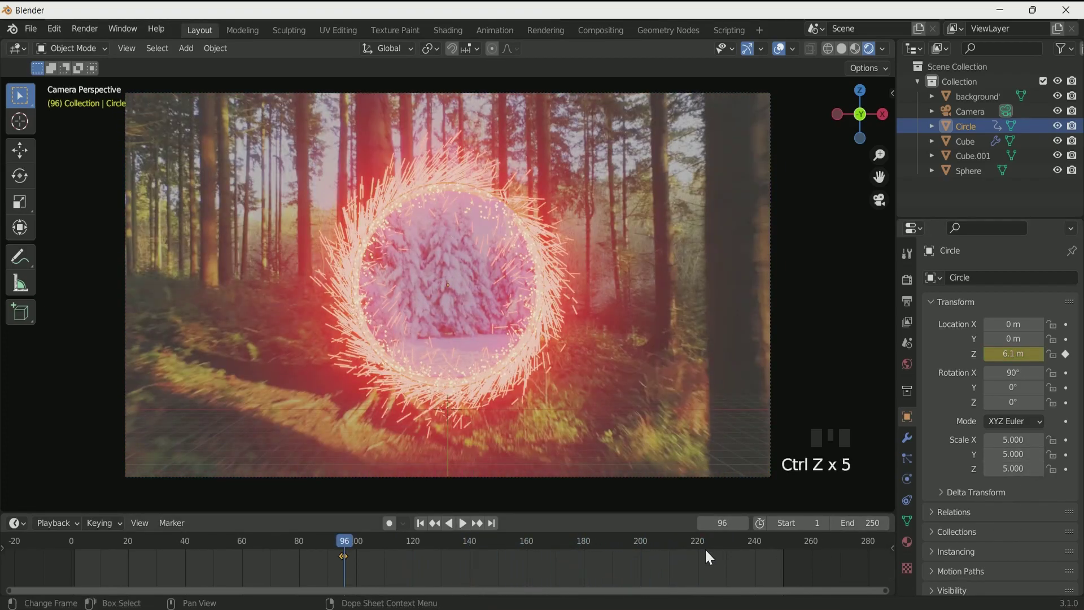
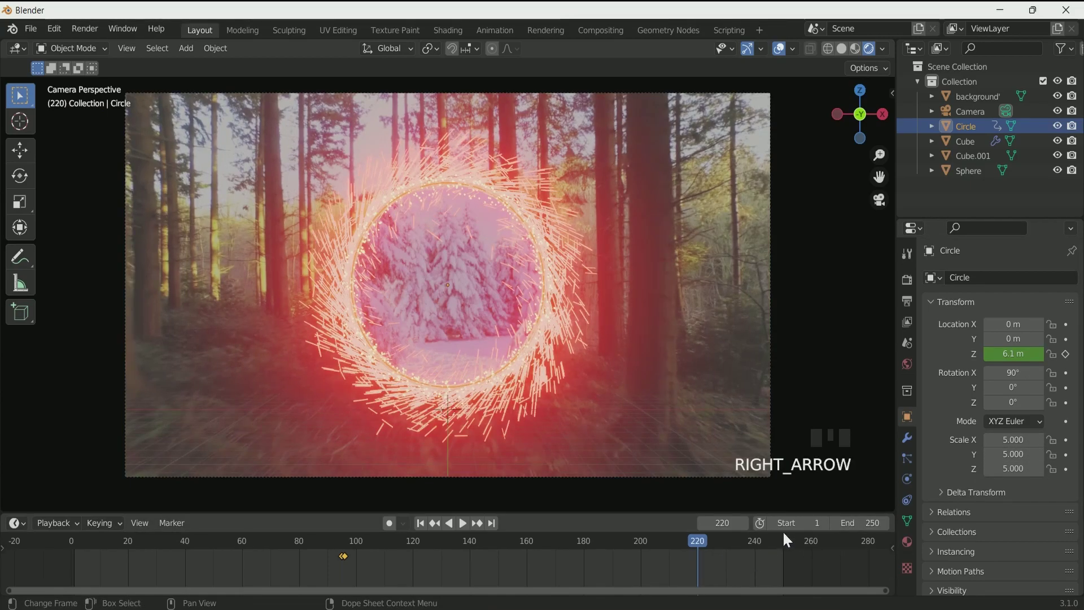
{"action": "left_click_drag", "start_coordinate": [1066, 445], "coordinate": [536, 417]}
{"action": "key", "text": "space"}
{"action": "left_click", "coordinate": [784, 56]}
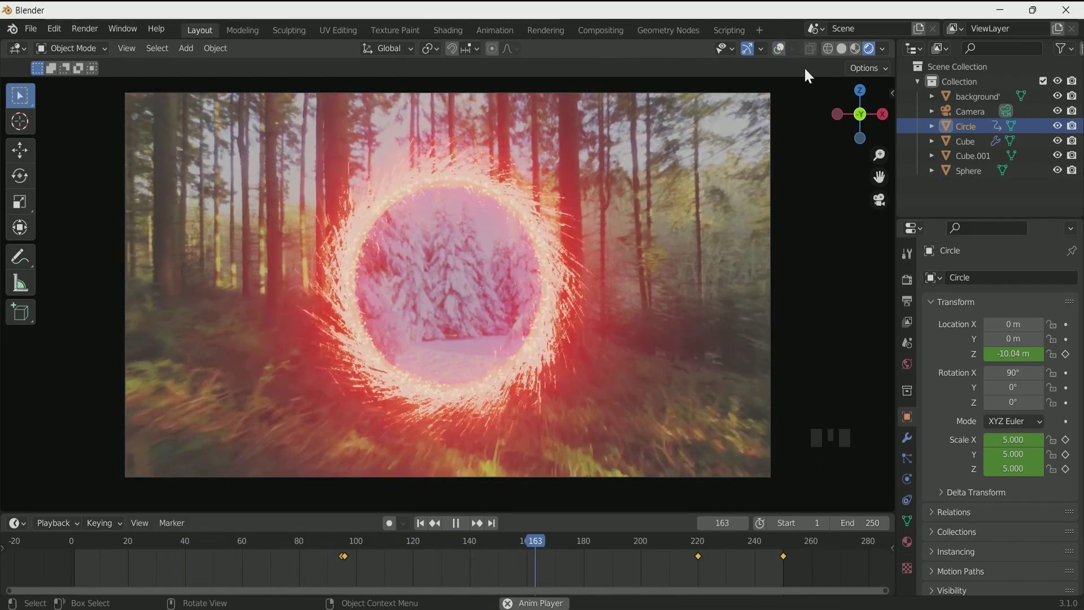
Set the colour management Look to High Contrast under Filmic and preview the playback.
{"action": "scroll", "scroll_direction": "up", "scroll_amount": 3}
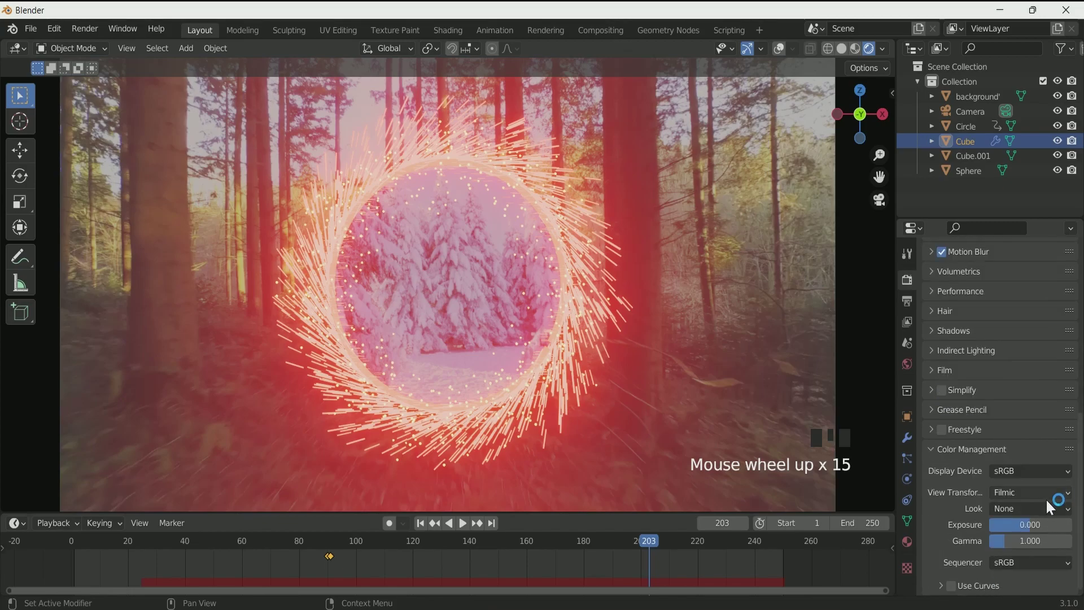
{"action": "left_click_drag", "start_coordinate": [1010, 463], "coordinate": [123, 544]}
{"action": "key", "text": "space"}
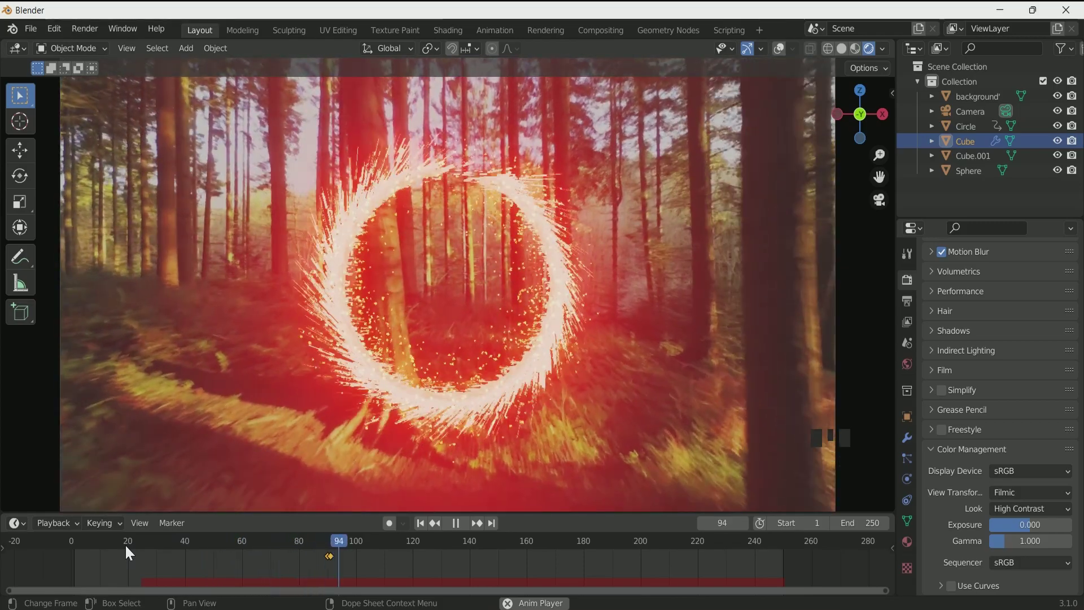
{"action": "key", "text": "space"}
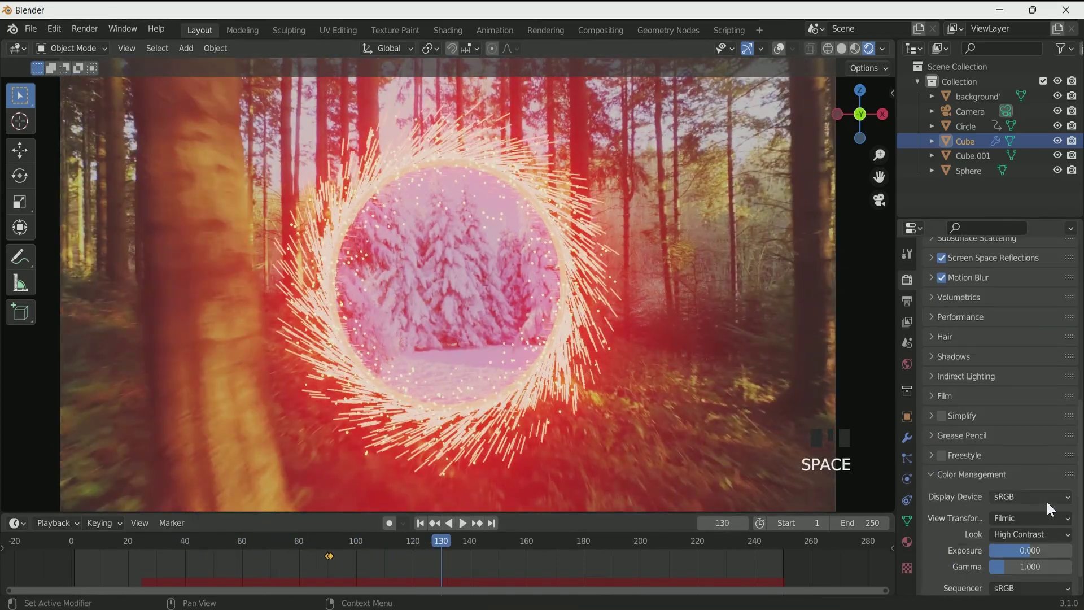
Choose the output folder and set the file format to FFmpeg Video.
{"action": "left_click_drag", "start_coordinate": [1032, 446], "coordinate": [1068, 435]}
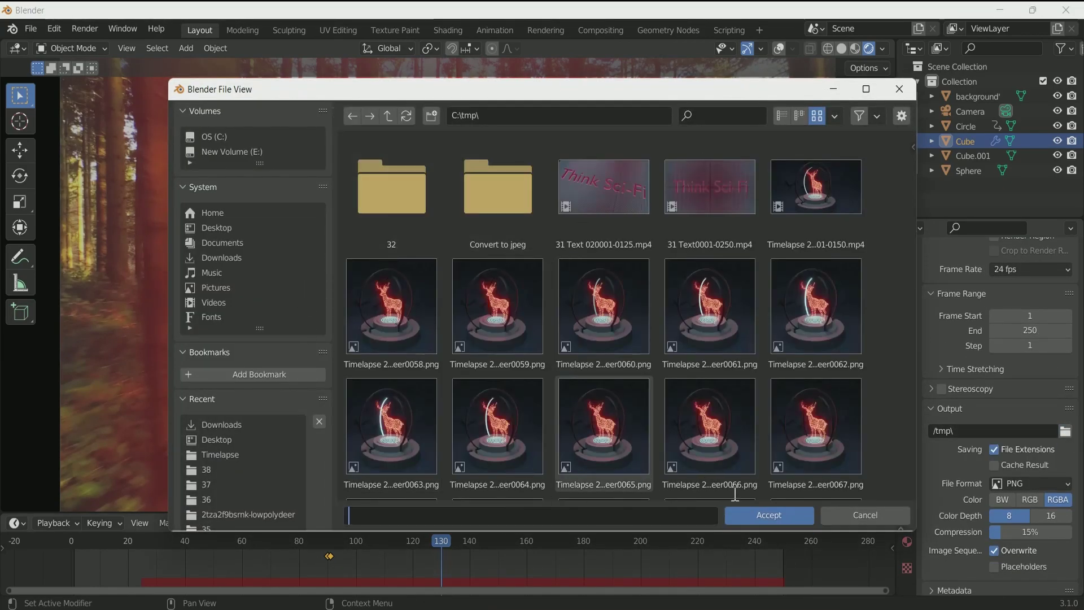
{"action": "left_click", "coordinate": [770, 521]}
{"action": "left_click", "coordinate": [1021, 407]}
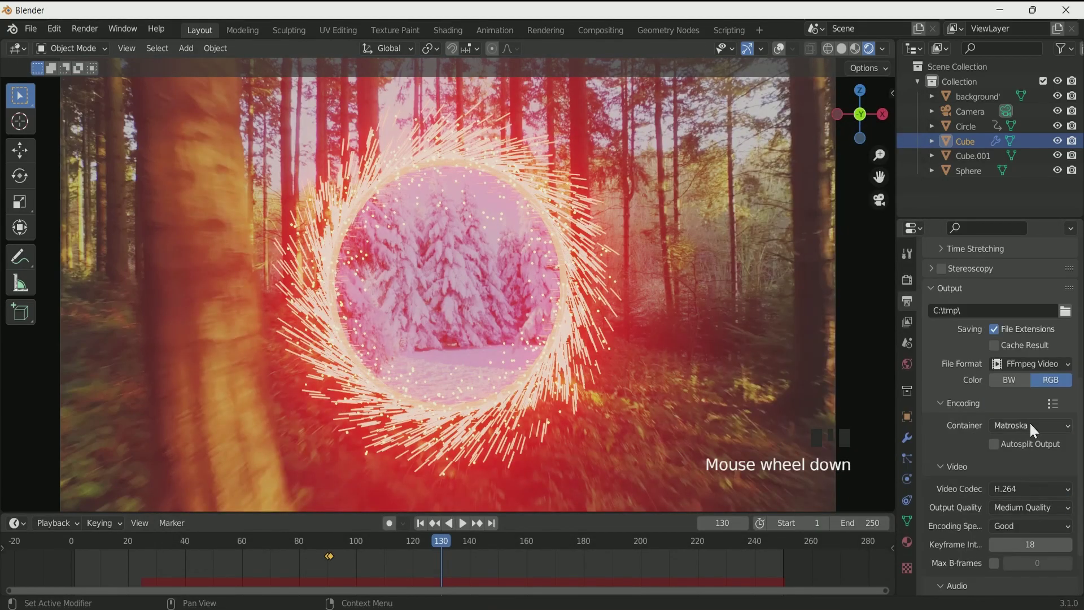